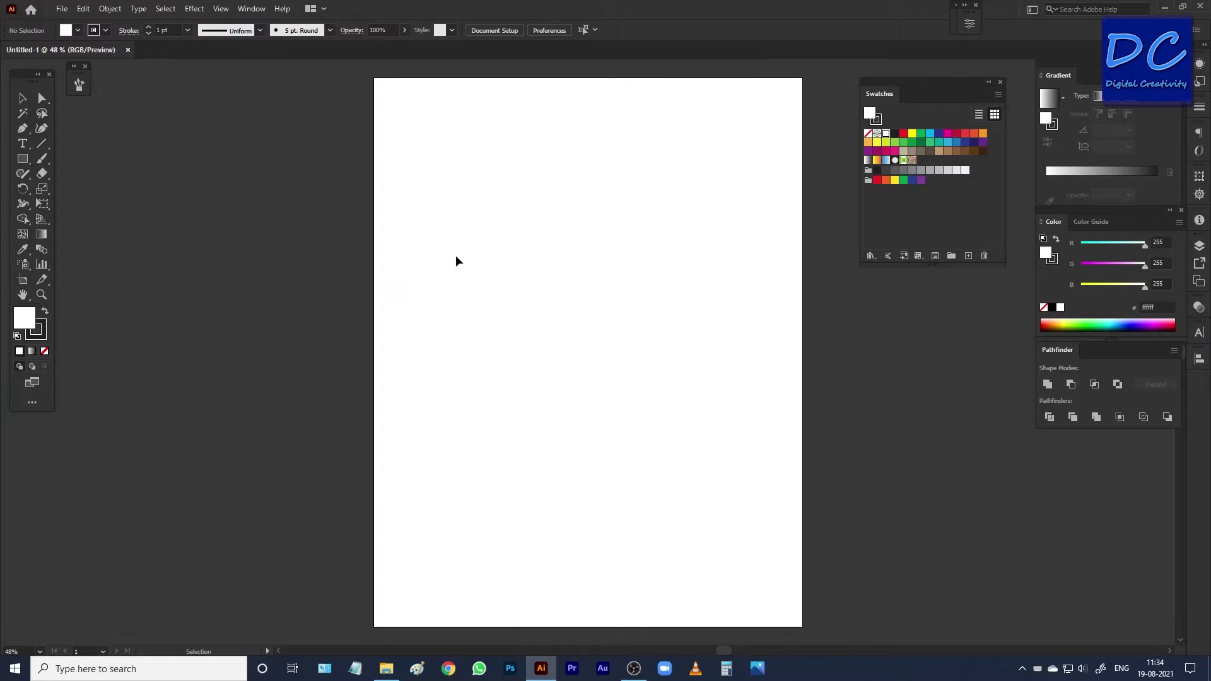
# Move the sun circle to the top-left of the page and deselect it
pyautogui.scroll(-3)
pyautogui.scroll(3)
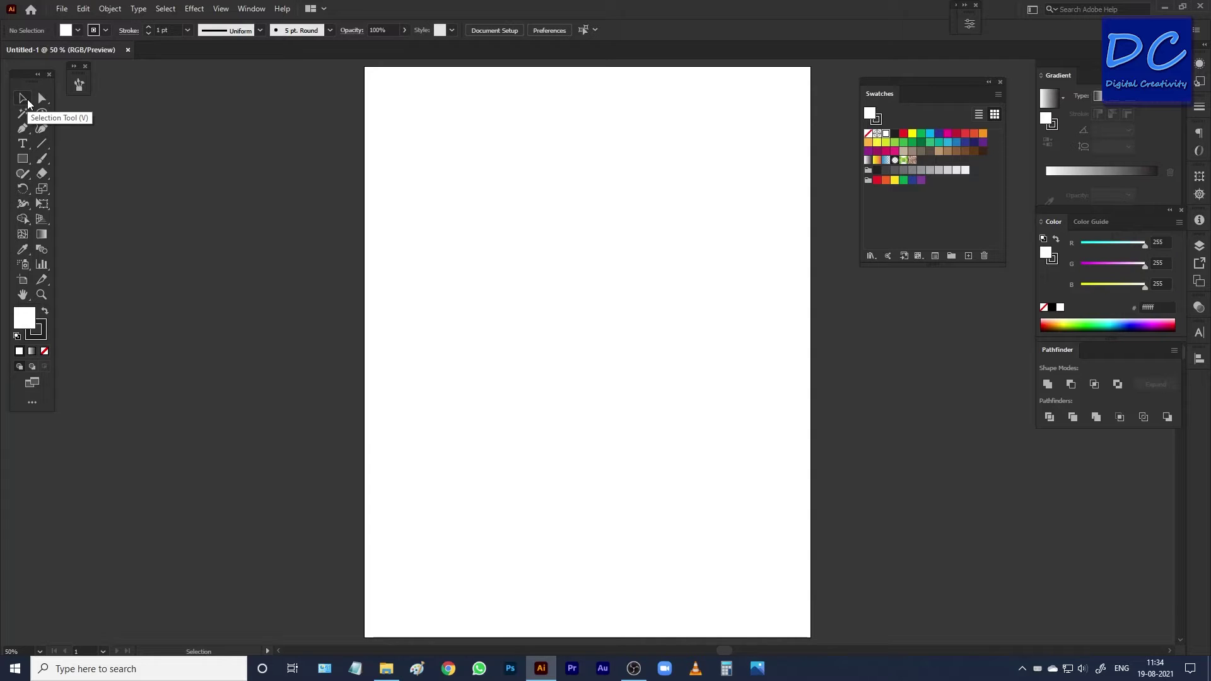
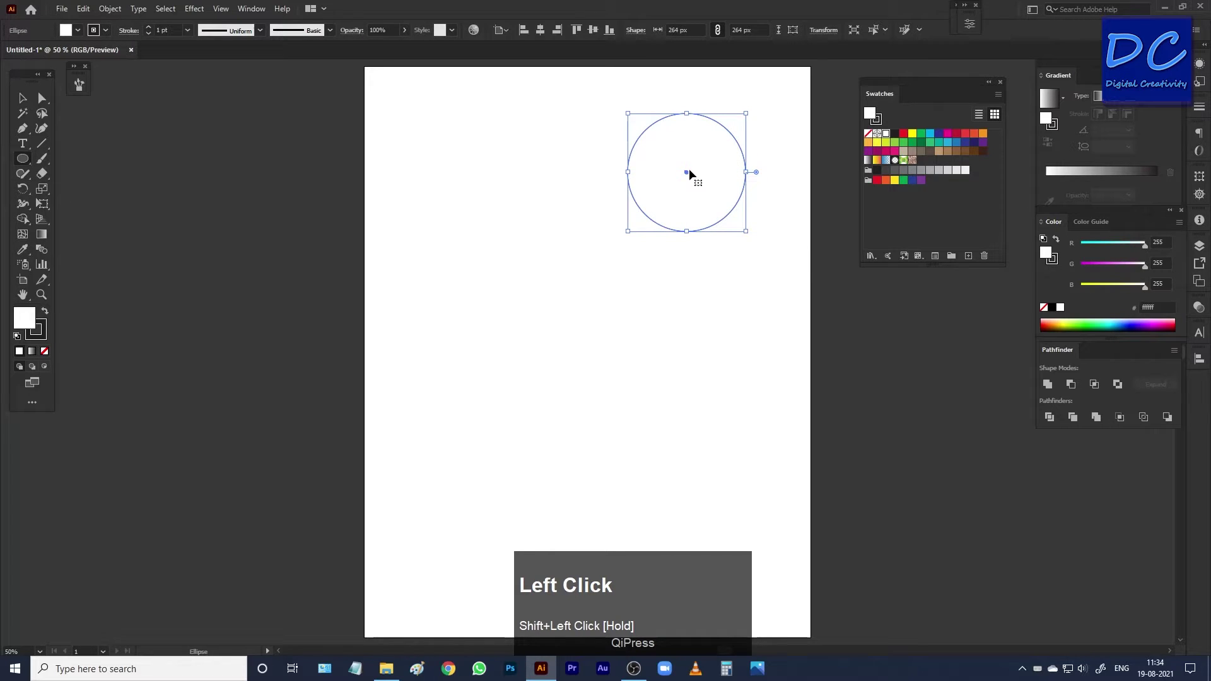
pyautogui.moveTo(690, 176); pyautogui.dragTo(272, 191)
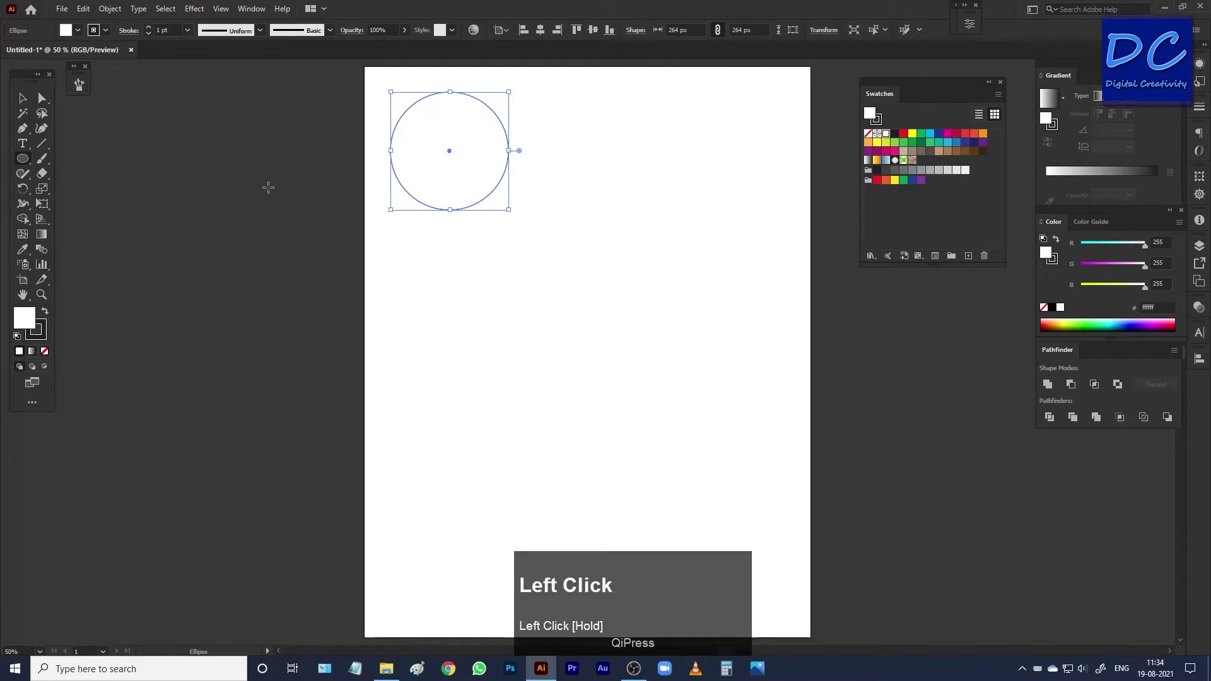
pyautogui.press('v')
pyautogui.click(272, 186)
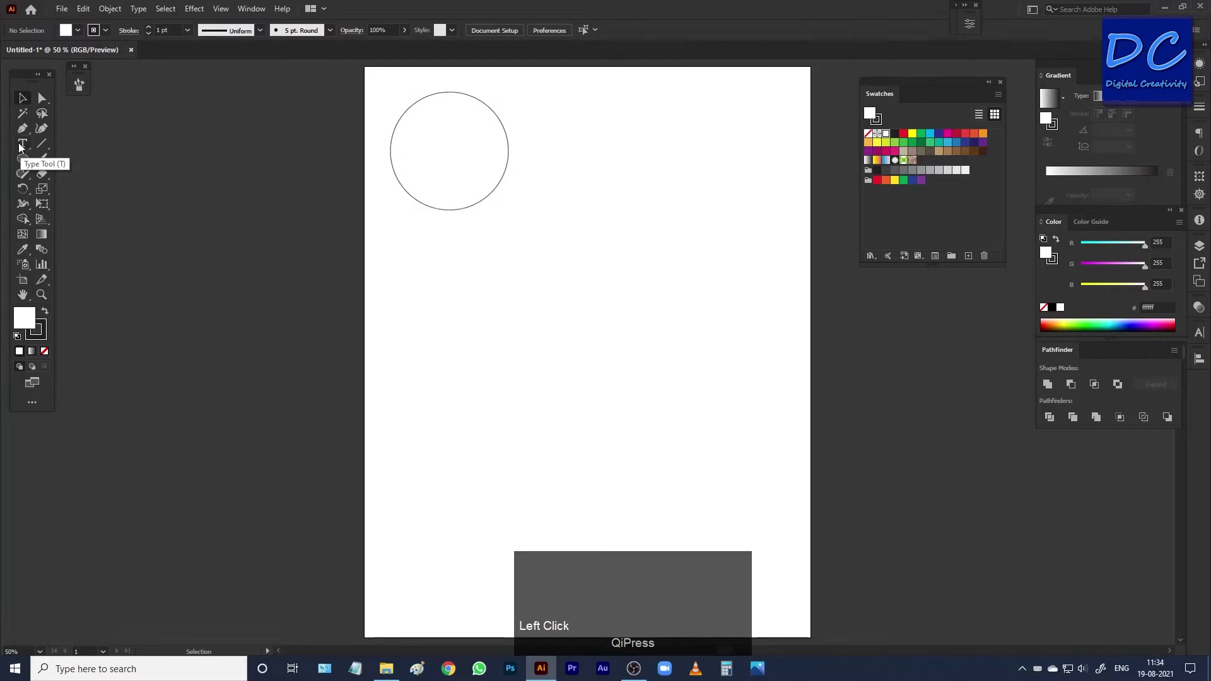
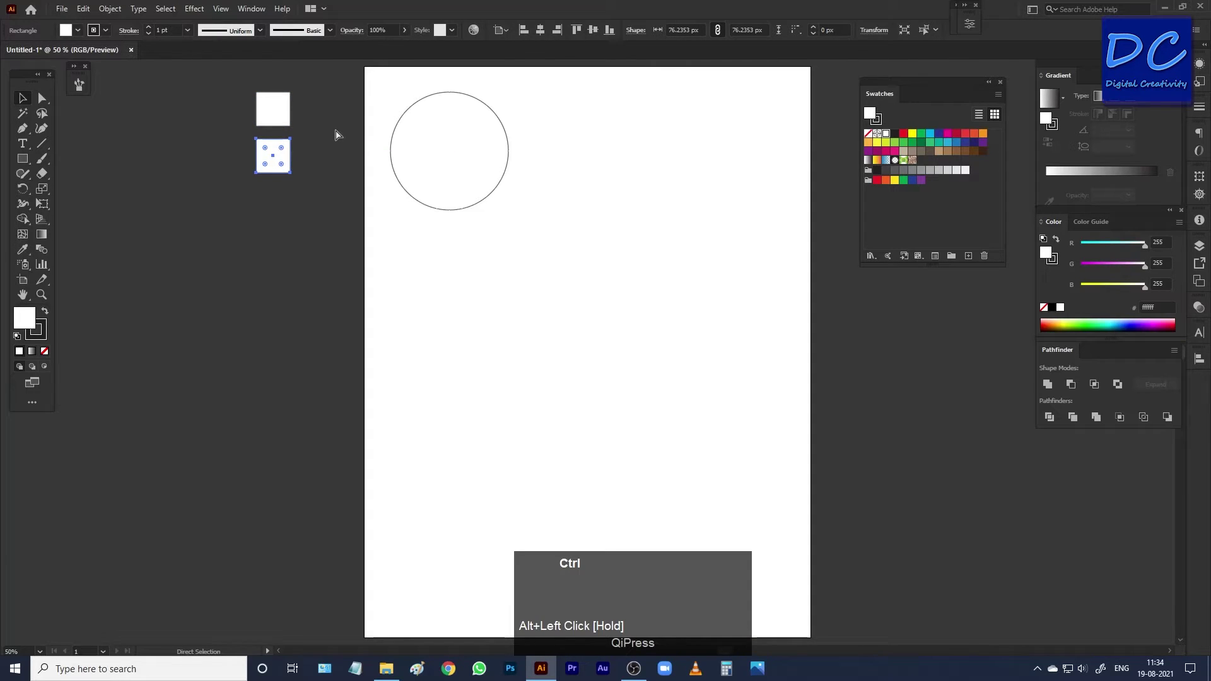
# Repeat the square duplication to complete the column, then select the top square
pyautogui.press('ctrl+d')
pyautogui.press('ctrl+d')
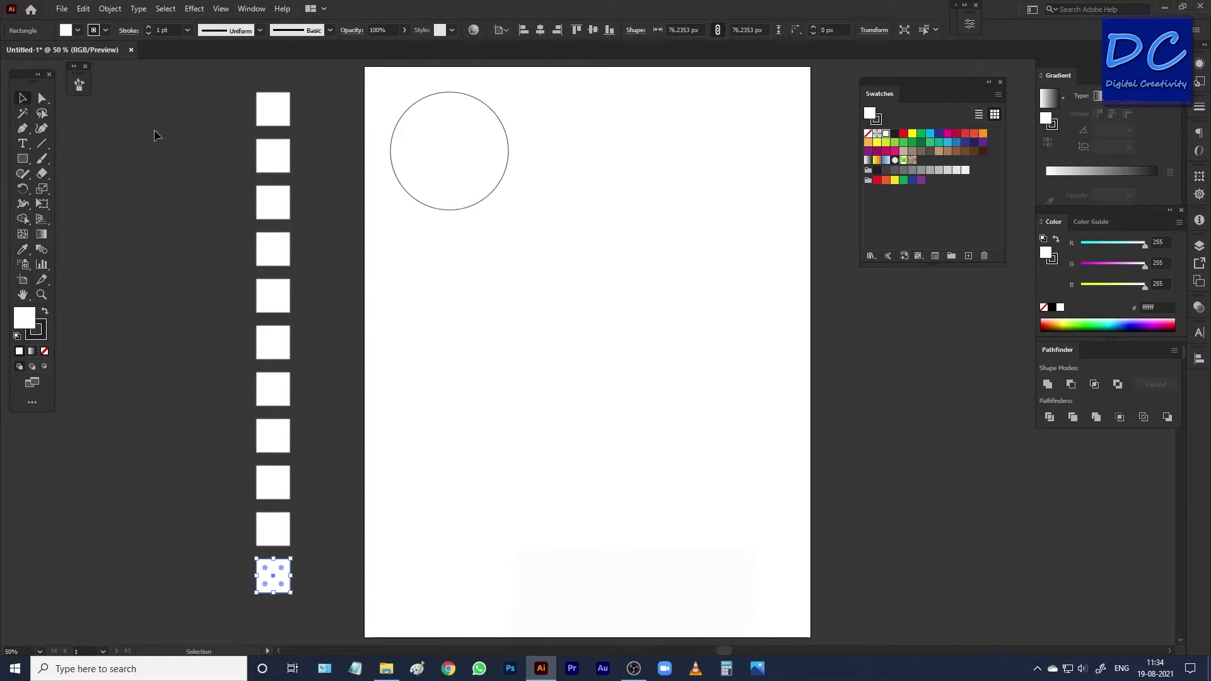
pyautogui.click(275, 119)
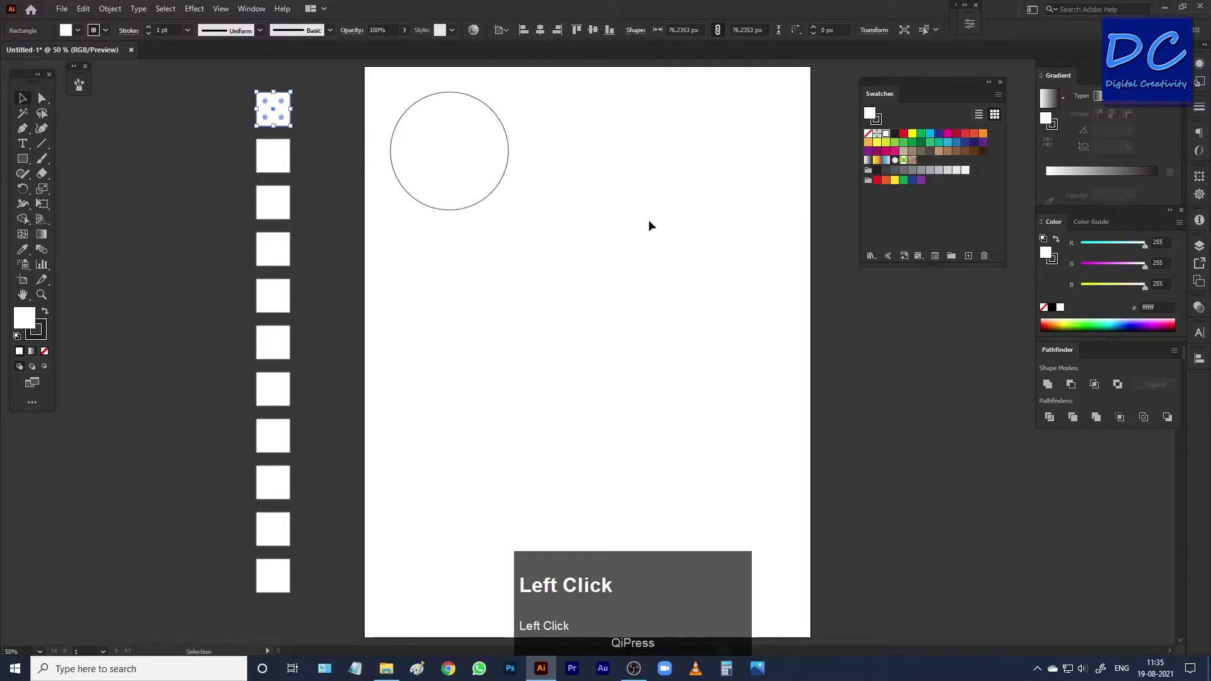
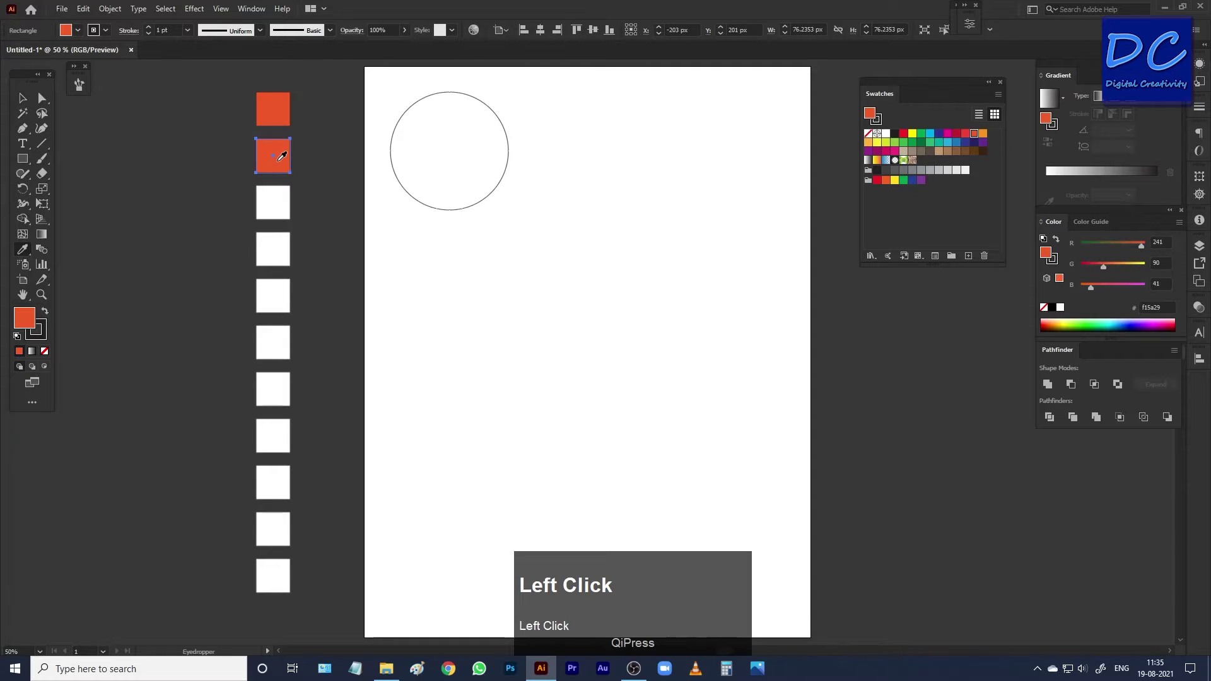
# Select a swatch square and bring up its fill colour picker for recolouring
pyautogui.press('v')
pyautogui.click(282, 166)
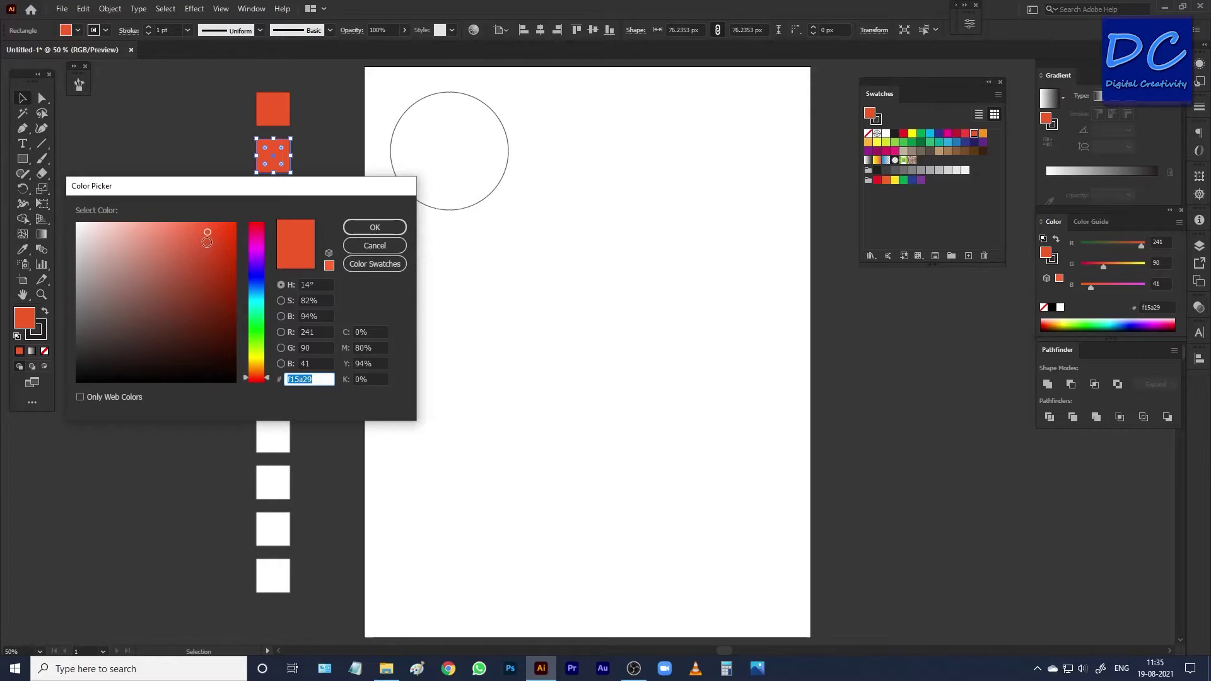
pyautogui.click(387, 251)
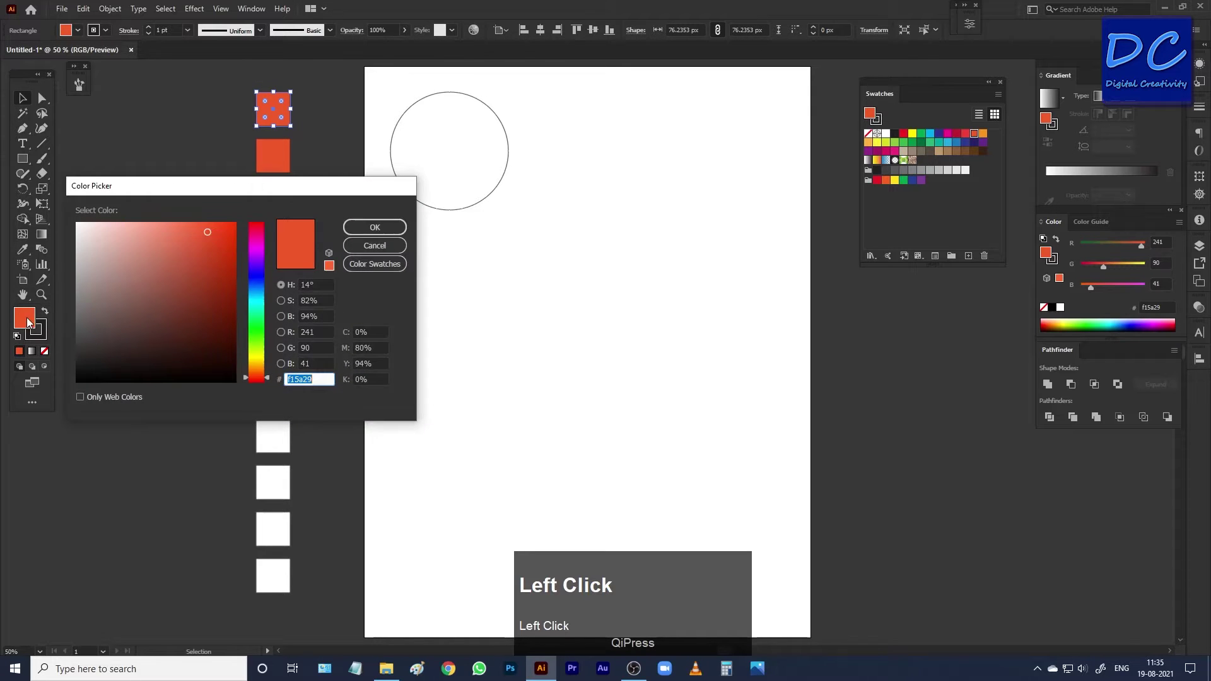
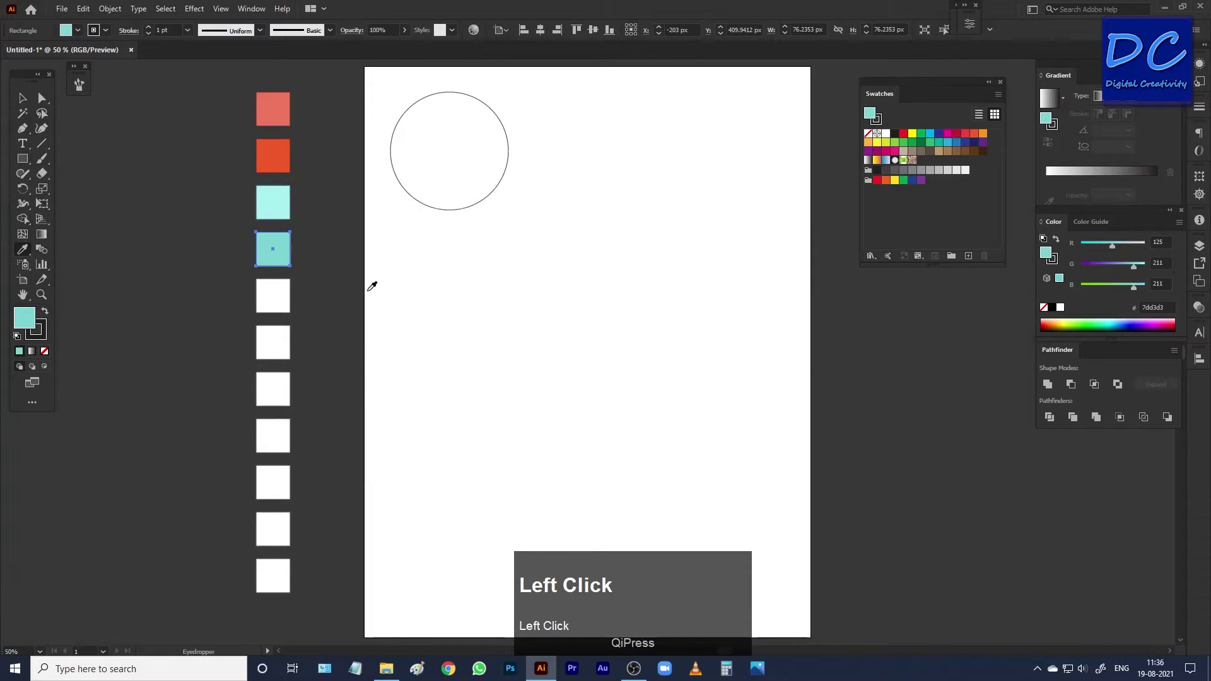
# Fill the fifth and sixth squares with progressively darker teal-green shades
pyautogui.press('v')
pyautogui.click(277, 307)
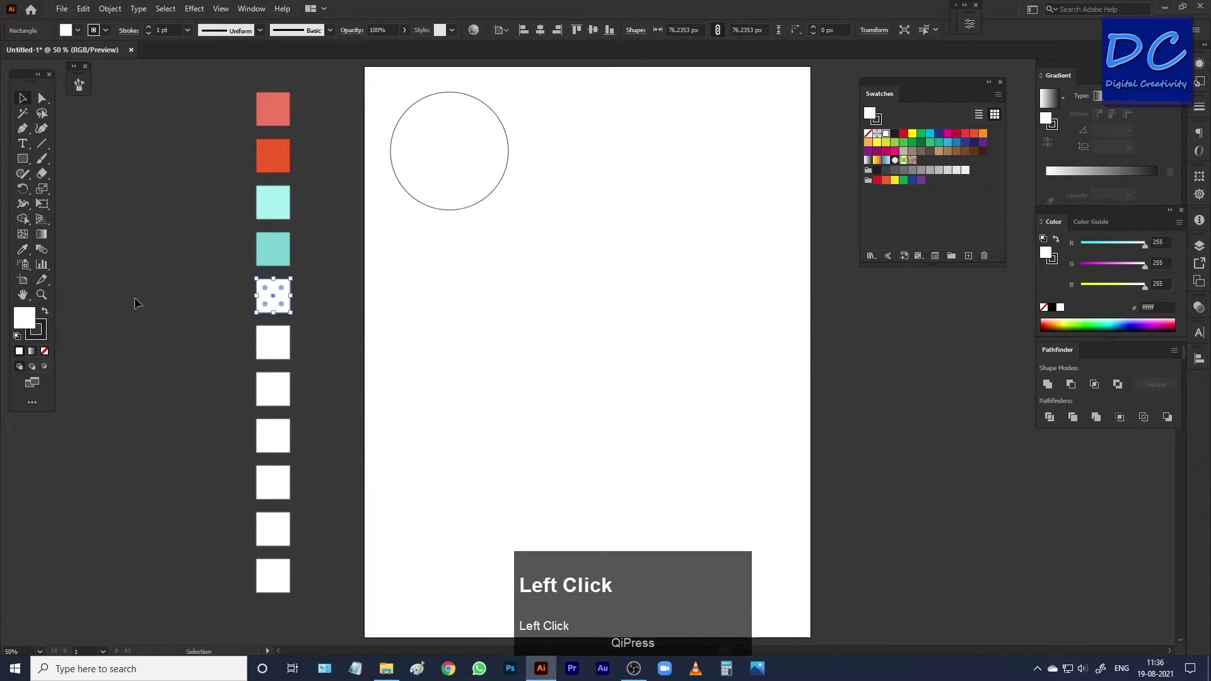
pyautogui.click(27, 323)
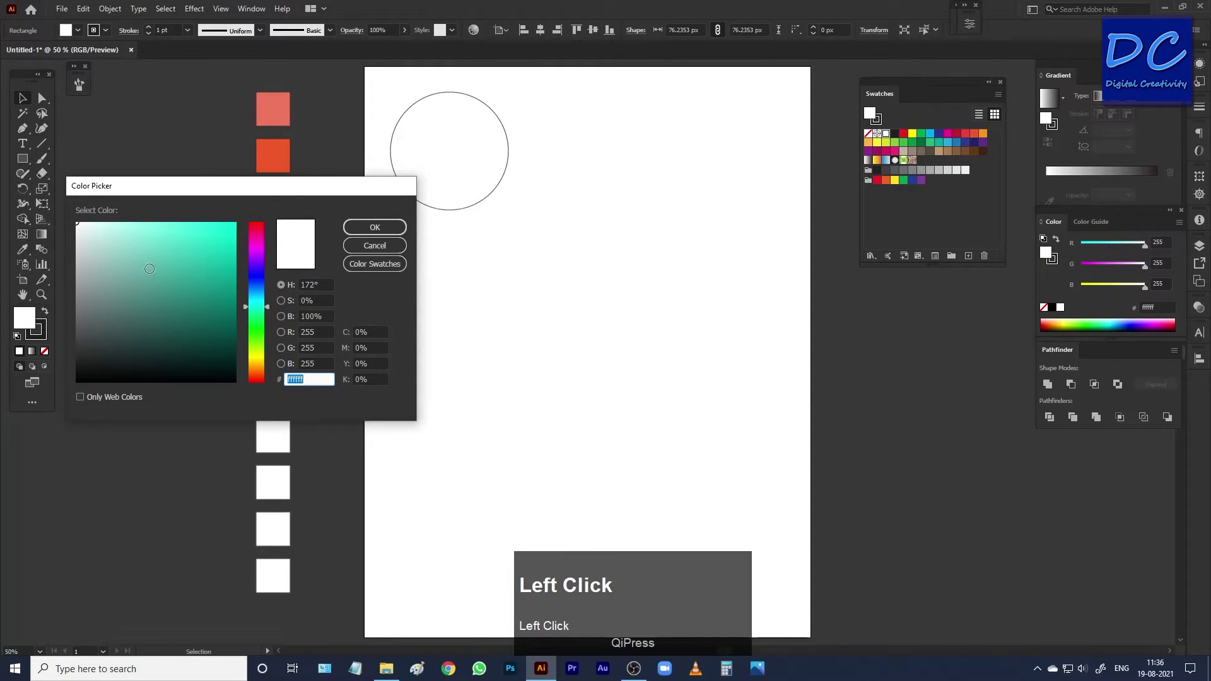
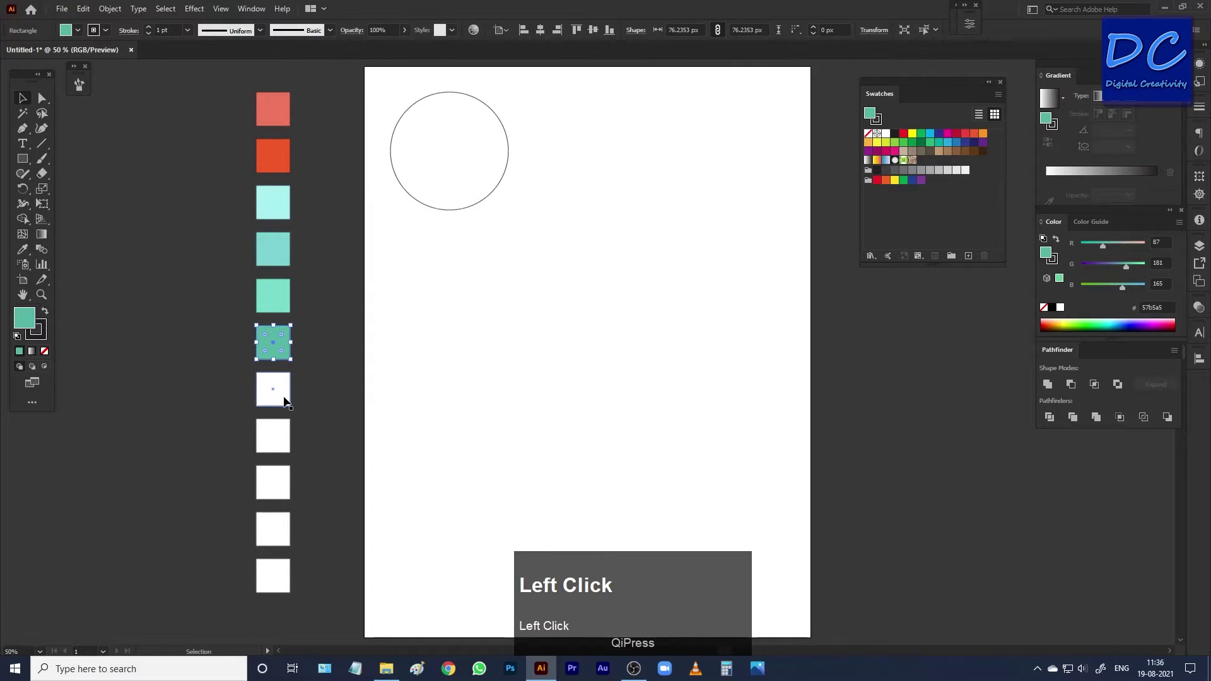
pyautogui.press('v')
pyautogui.click(278, 398)
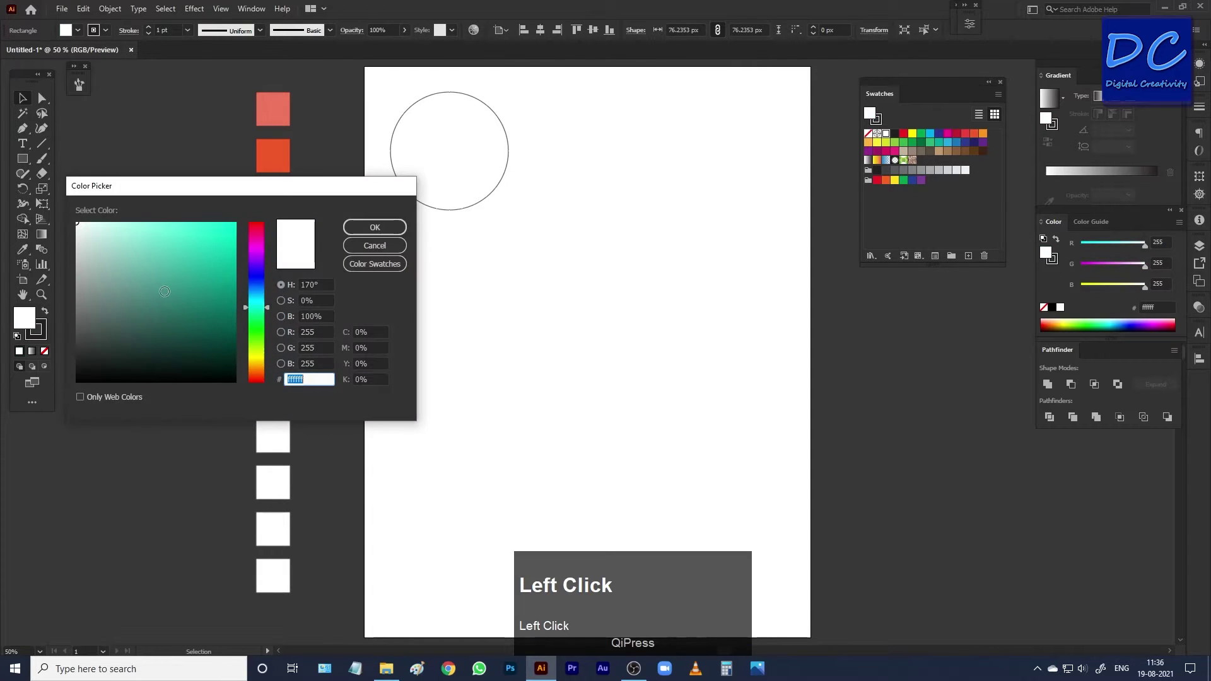
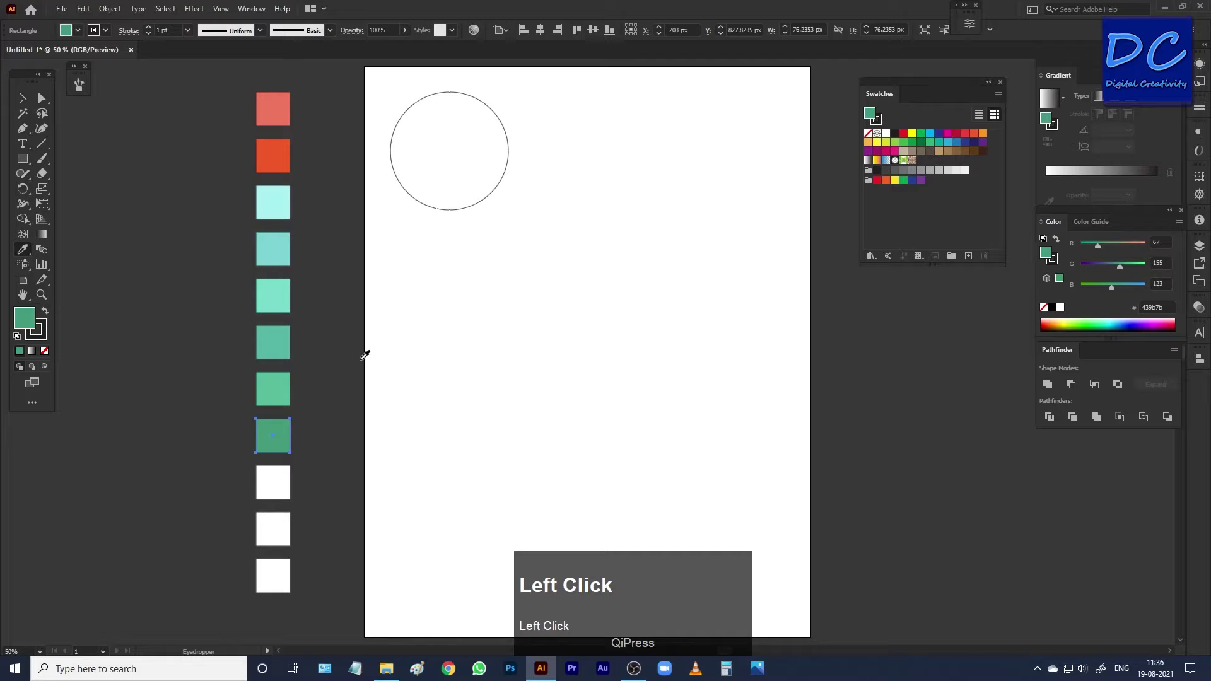
# Colour the next square a deeper green and select the last white square
pyautogui.click(281, 480)
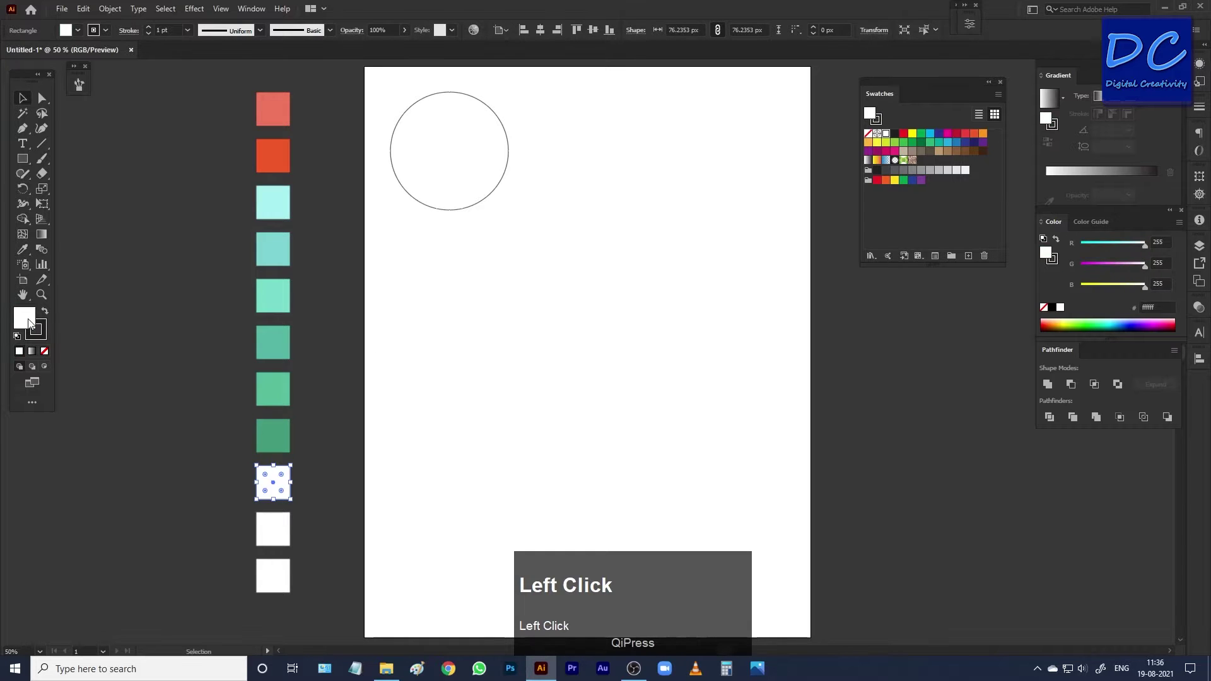
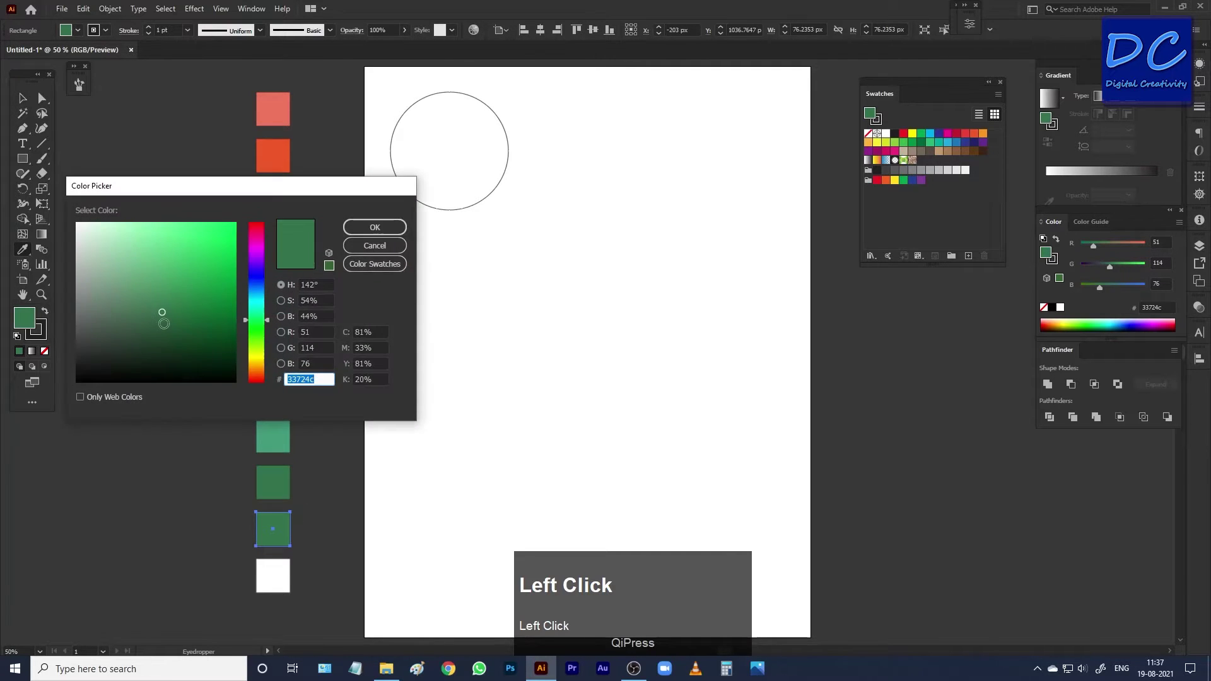
pyautogui.press('v')
pyautogui.click(277, 583)
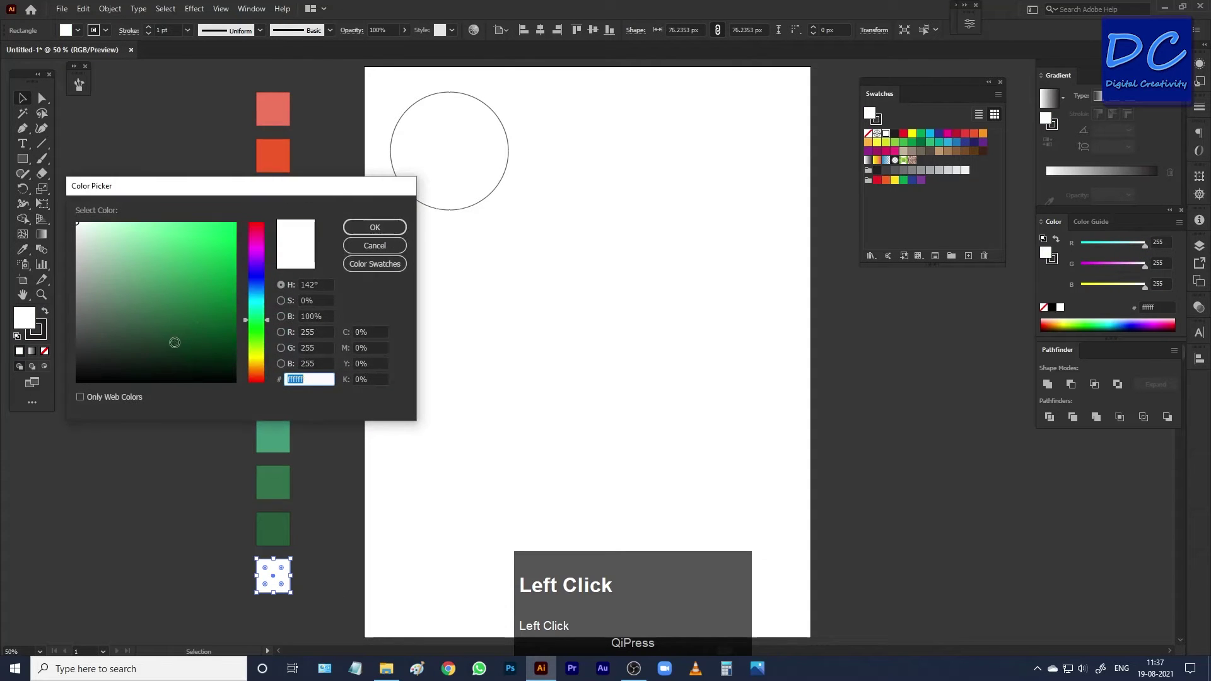
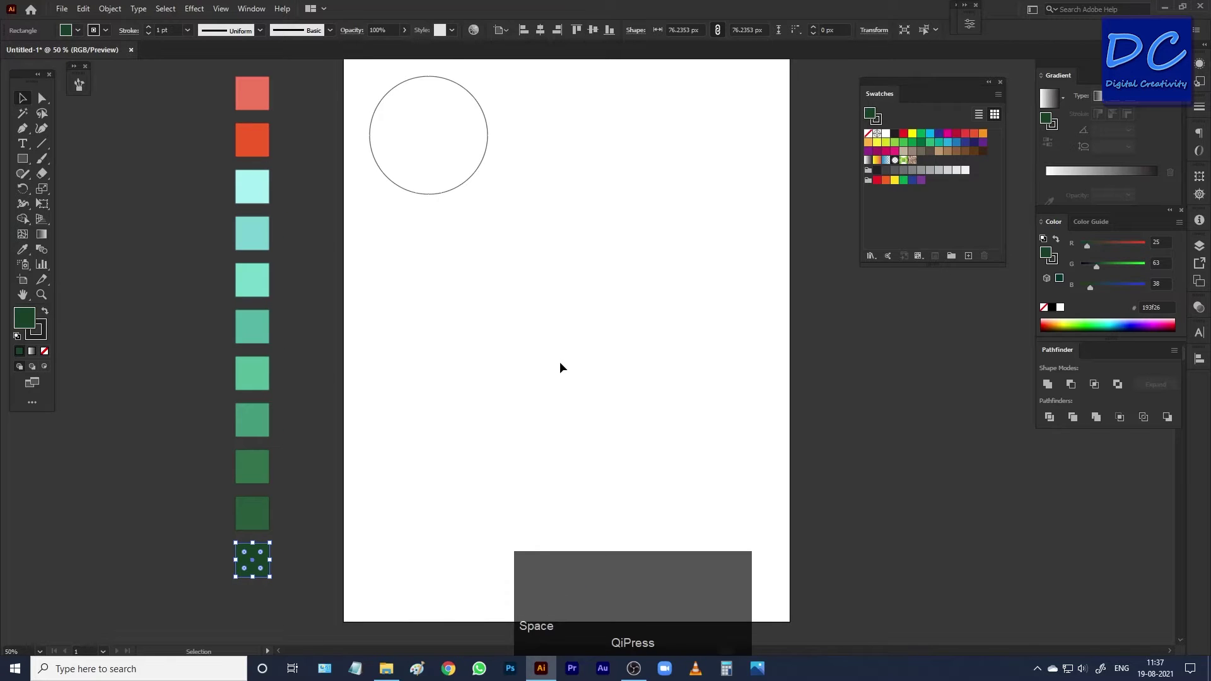
# Draw a dark green wavy hill with the Pen tool across the bottom of the page and deselect it
pyautogui.press('p')
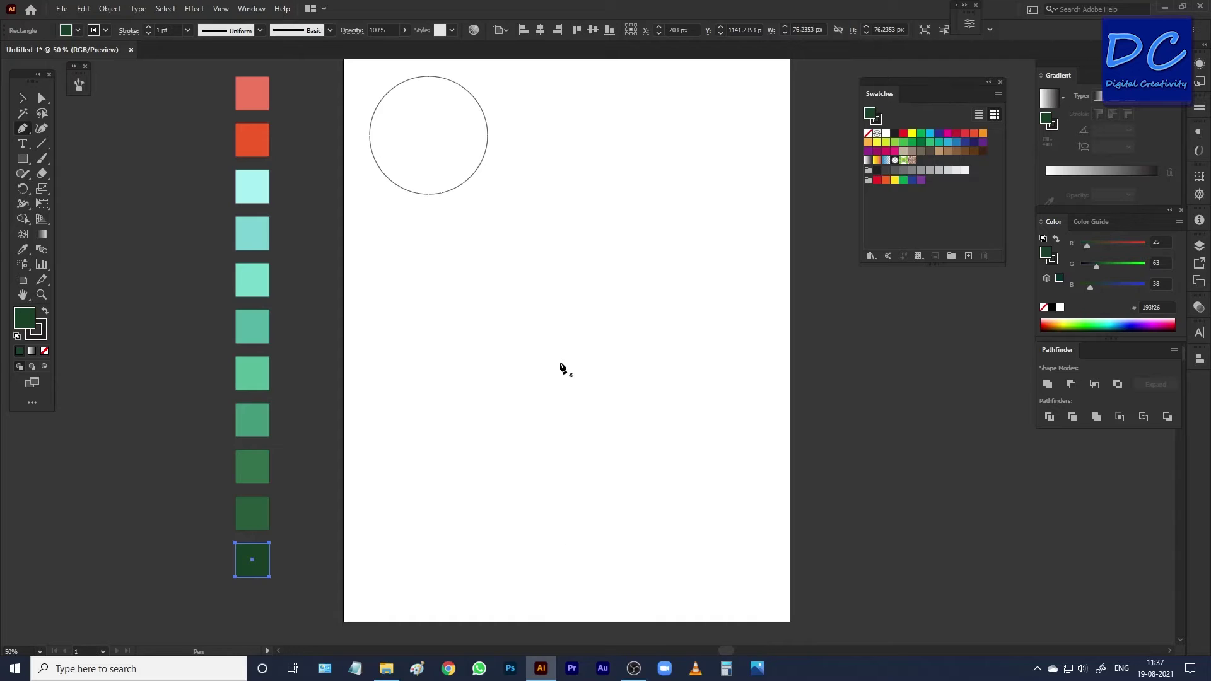
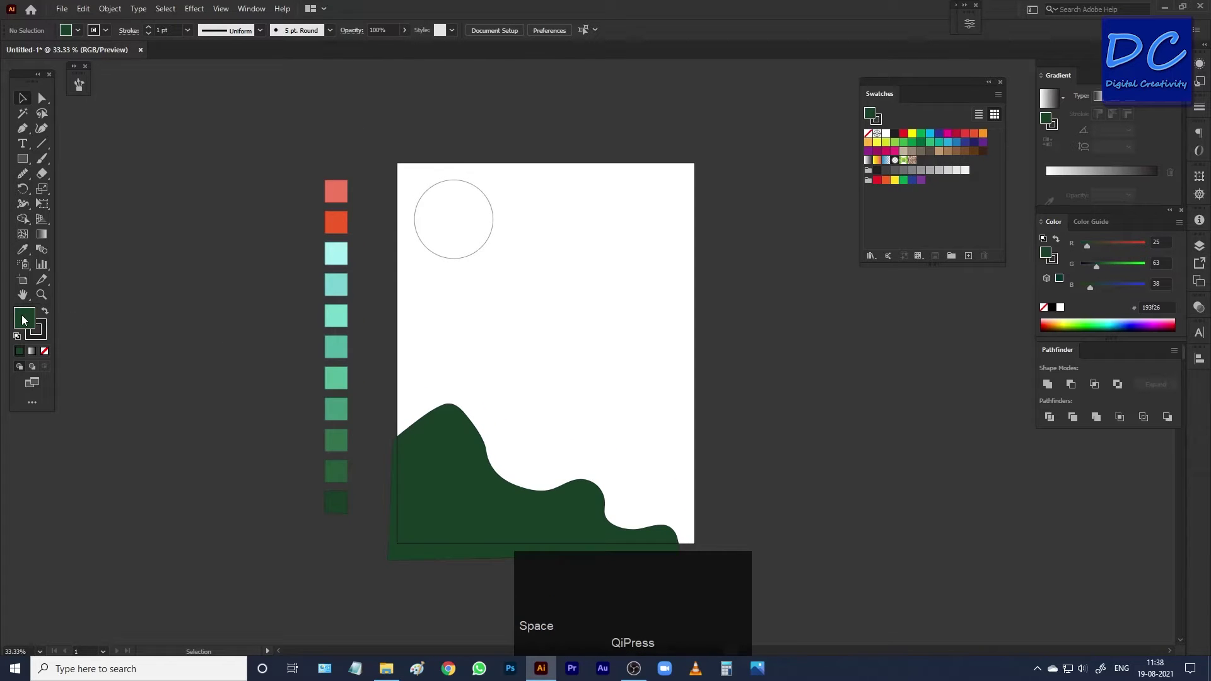
pyautogui.click(25, 320)
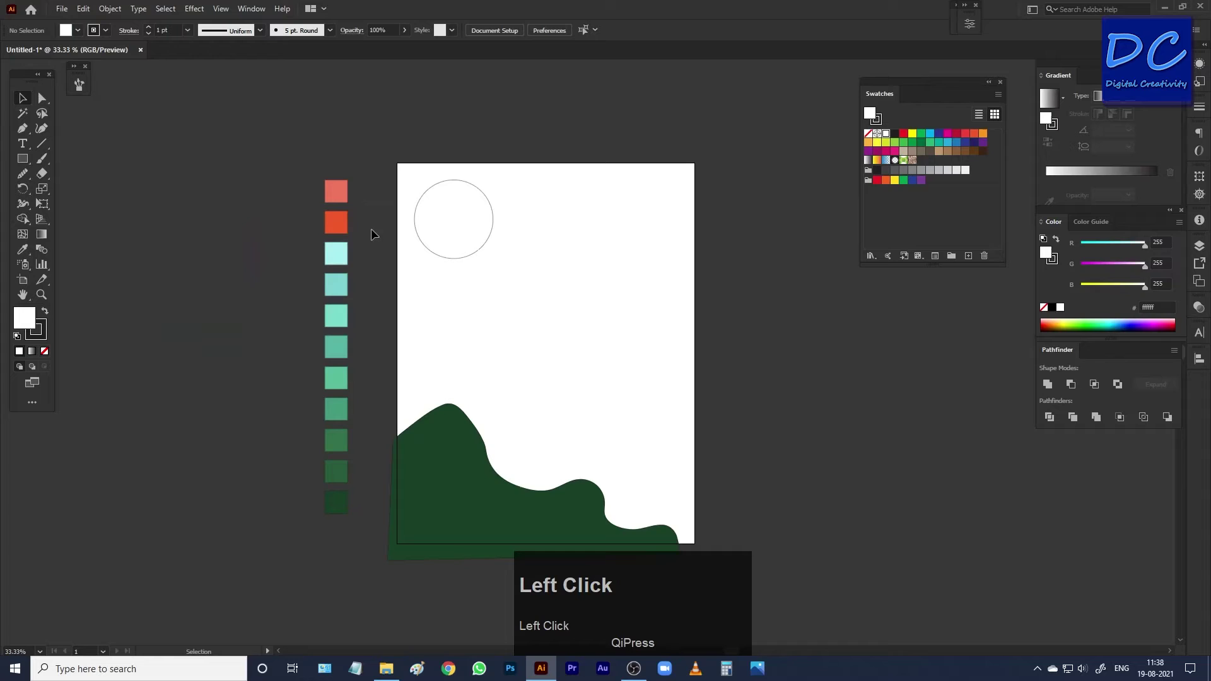
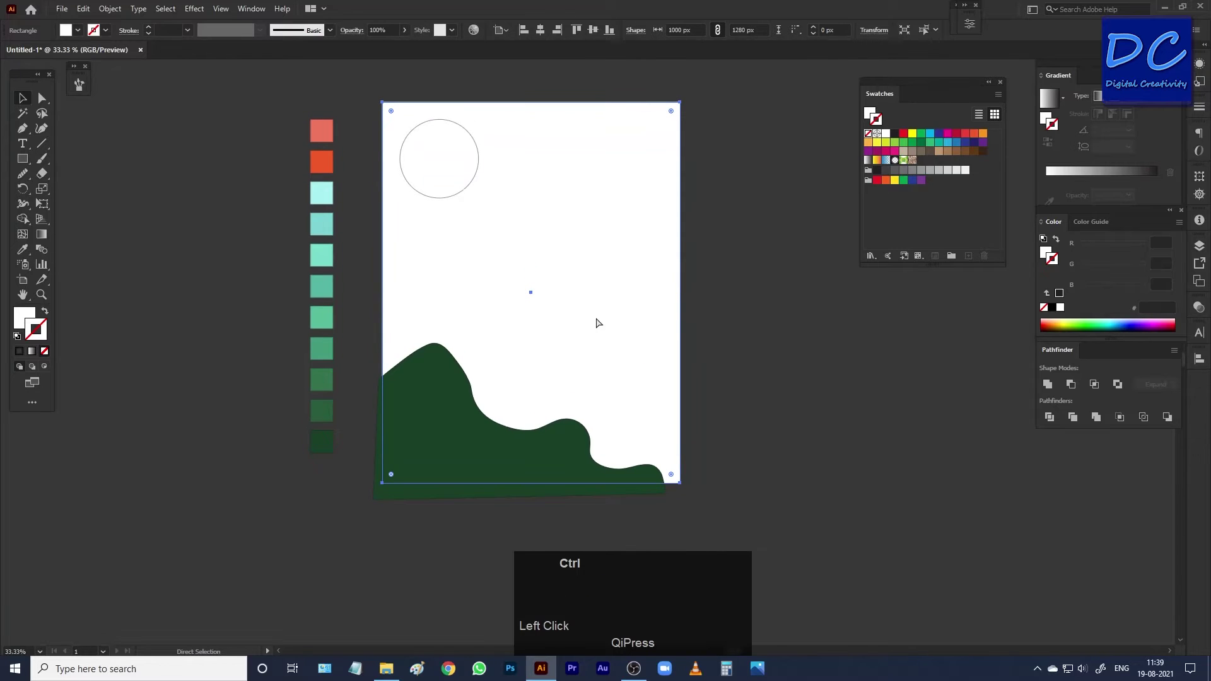
# Paste a copy of the page rectangle in front, select it with the hill for a clipping mask
pyautogui.press('ctrl+c')
pyautogui.press('ctrl+f')
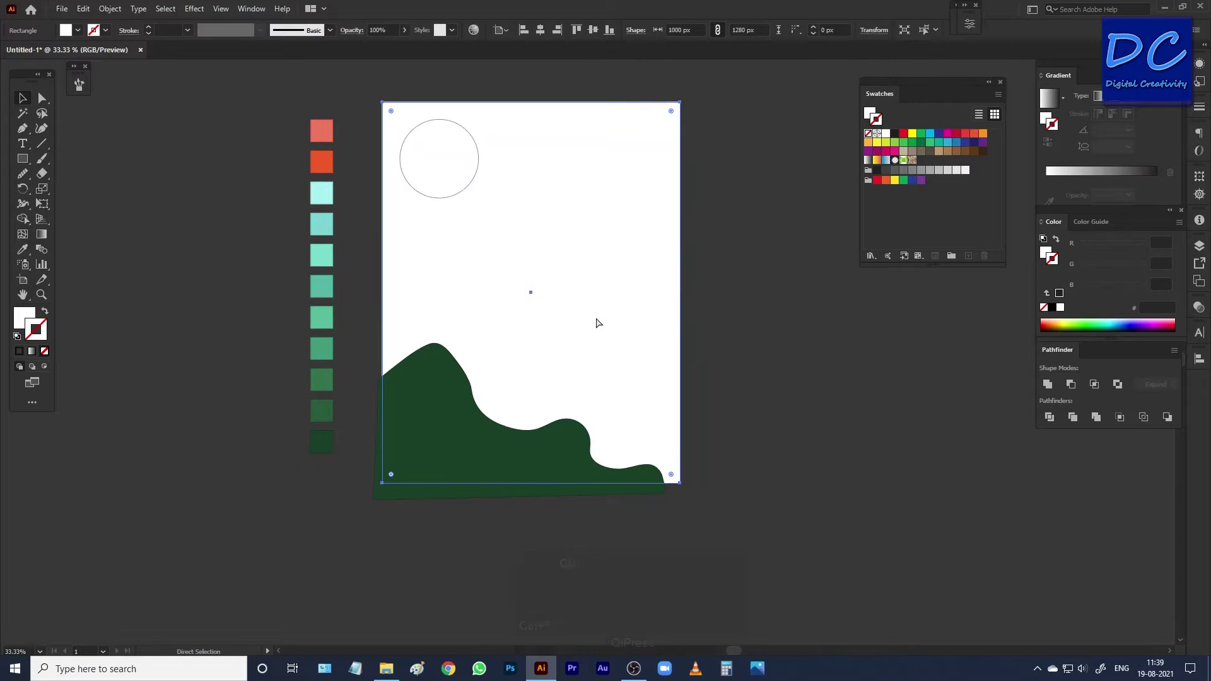
pyautogui.press('ctrl+shift+f')
pyautogui.click(427, 498)
pyautogui.rightClick(509, 373)
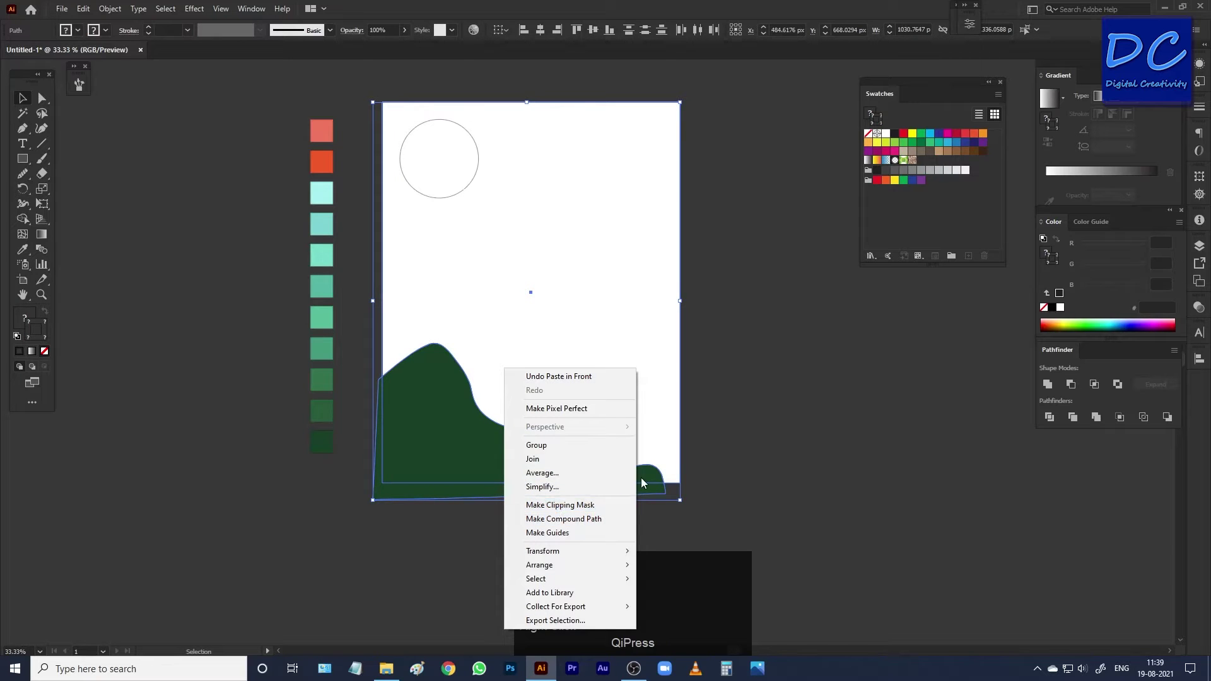
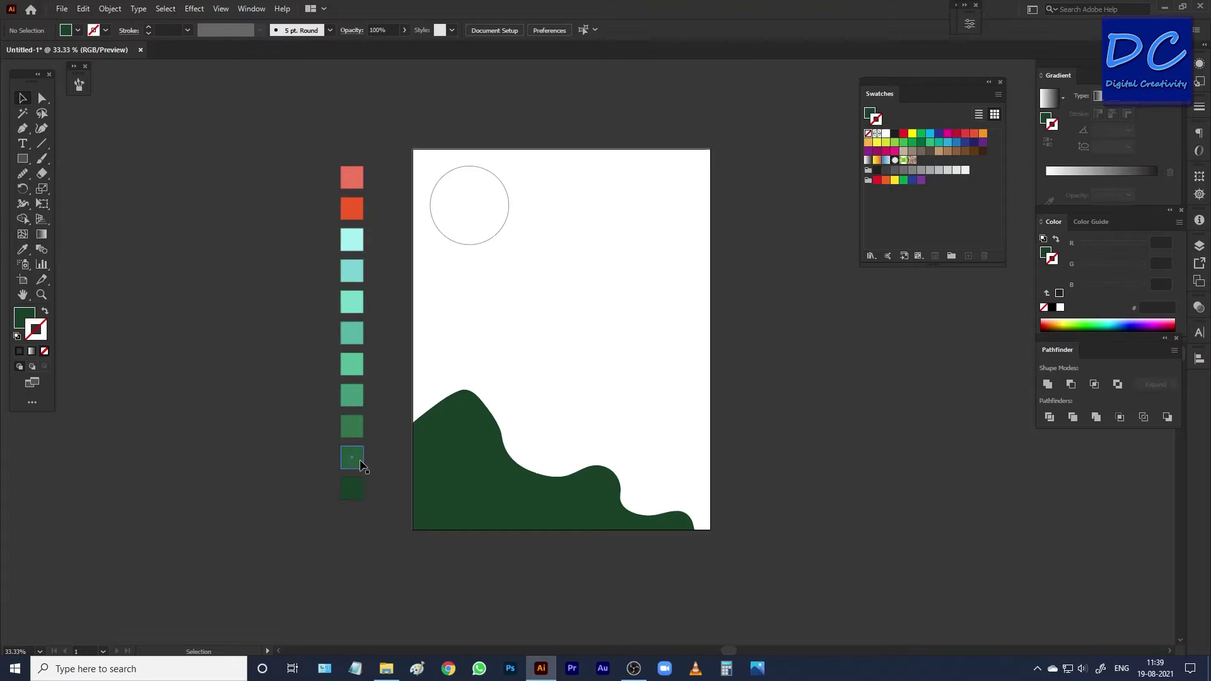
# Pick the medium green and start the second hill outline, undoing a misplaced closing segment
pyautogui.click(364, 464)
pyautogui.press('p')
pyautogui.click(46, 355)
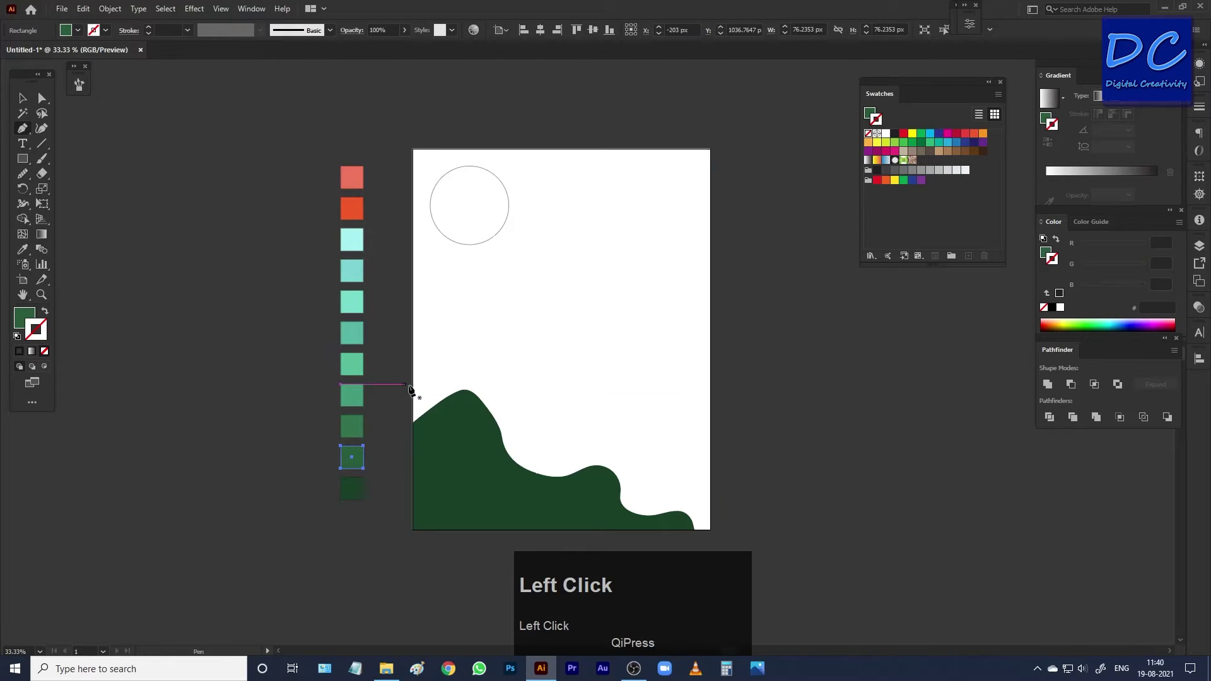
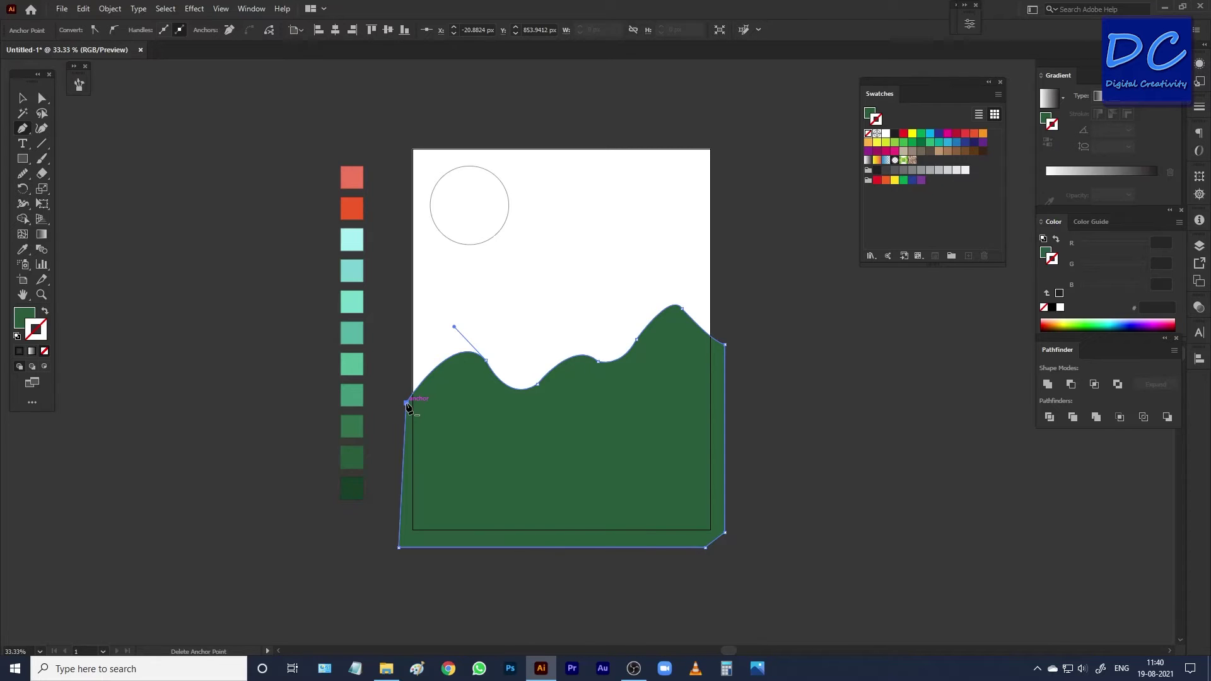
pyautogui.click(411, 407)
pyautogui.press('ctrl+z')
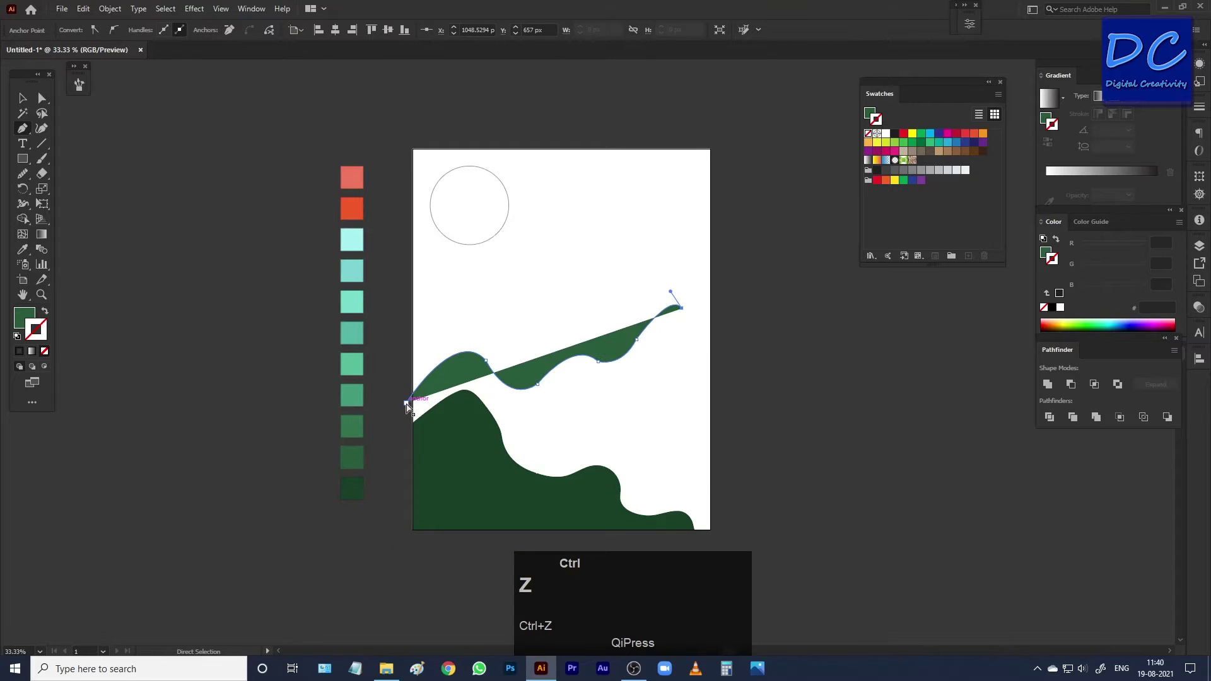
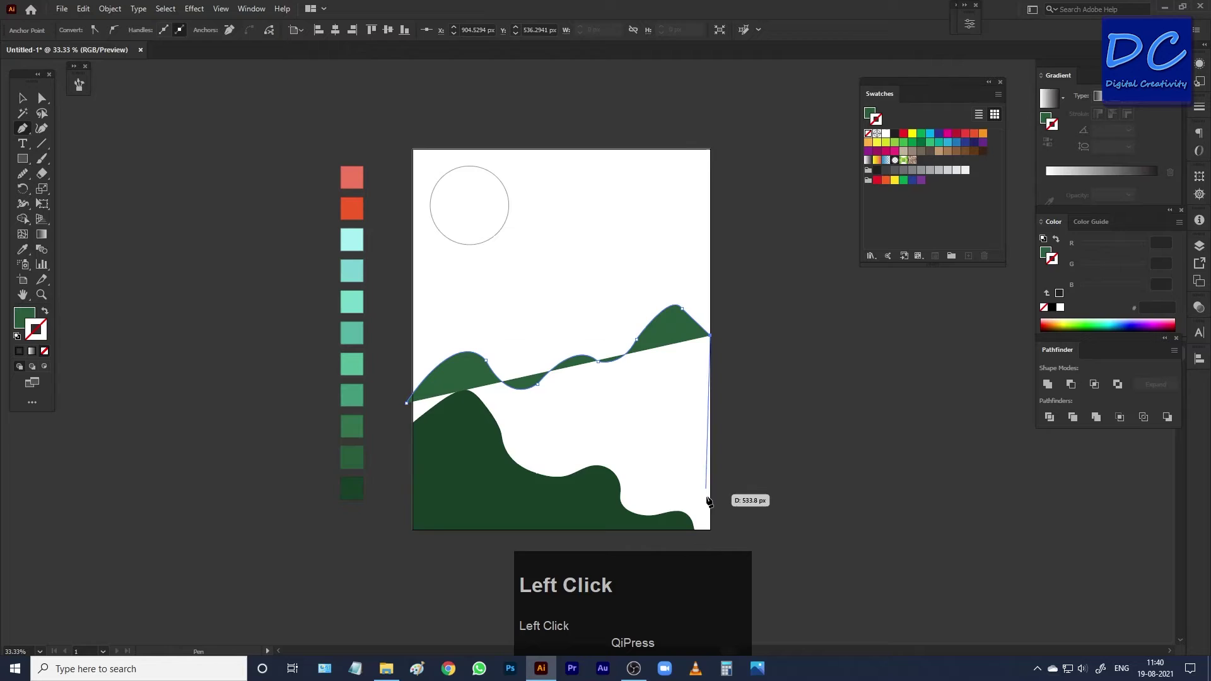
# Close the medium-green hill via its bottom corners and remove the stray left-edge point
pyautogui.click(714, 533)
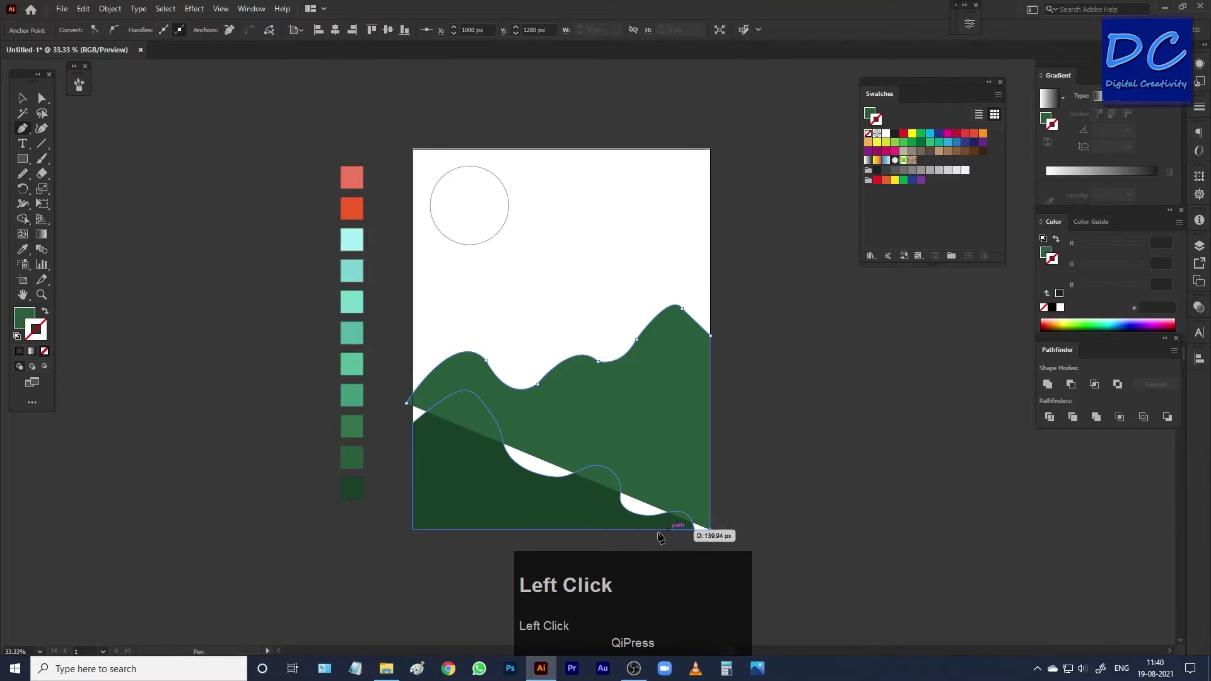
pyautogui.click(415, 533)
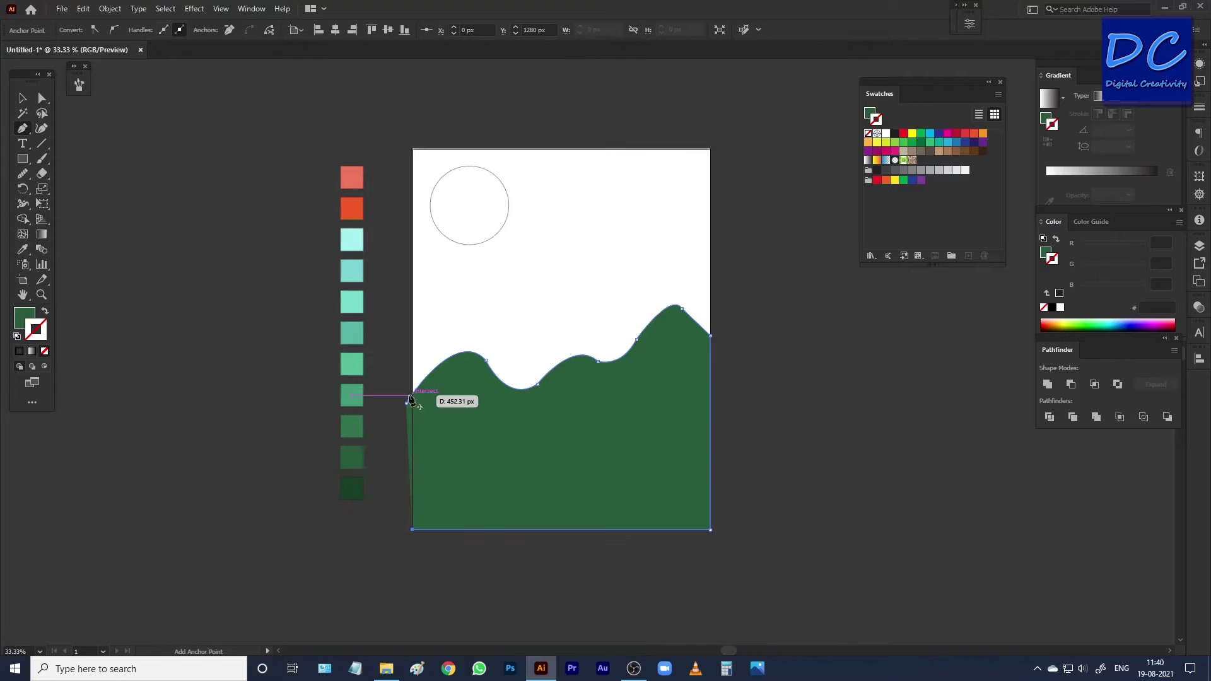
pyautogui.click(411, 407)
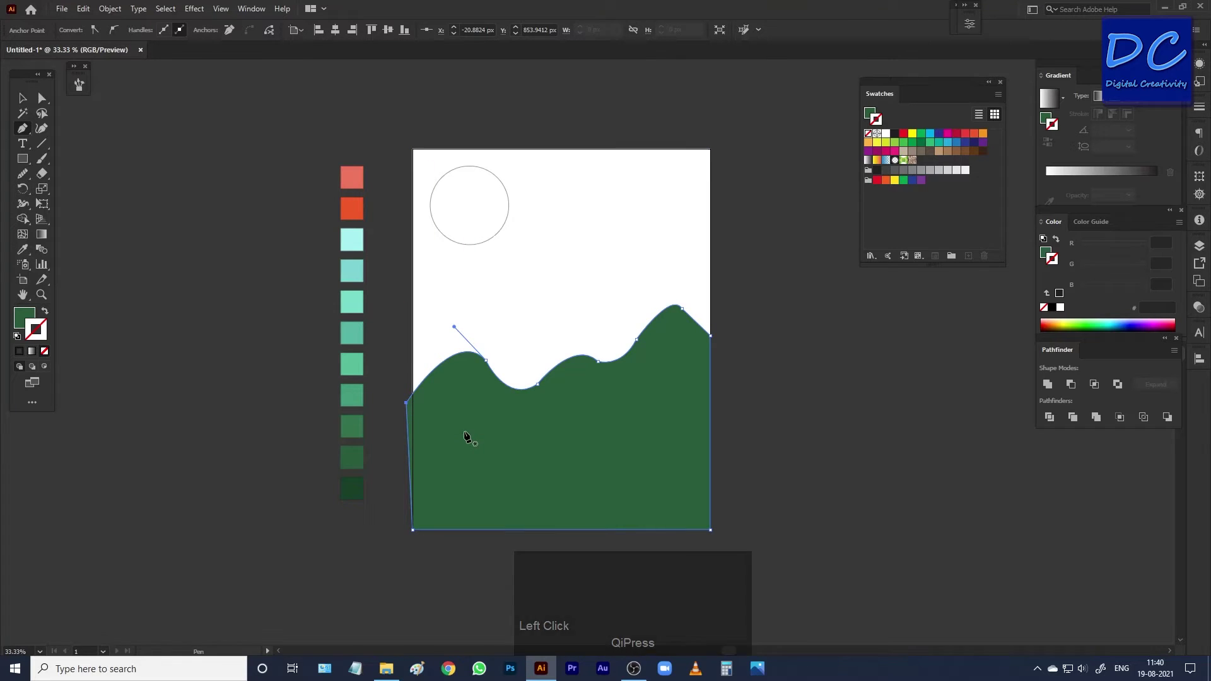
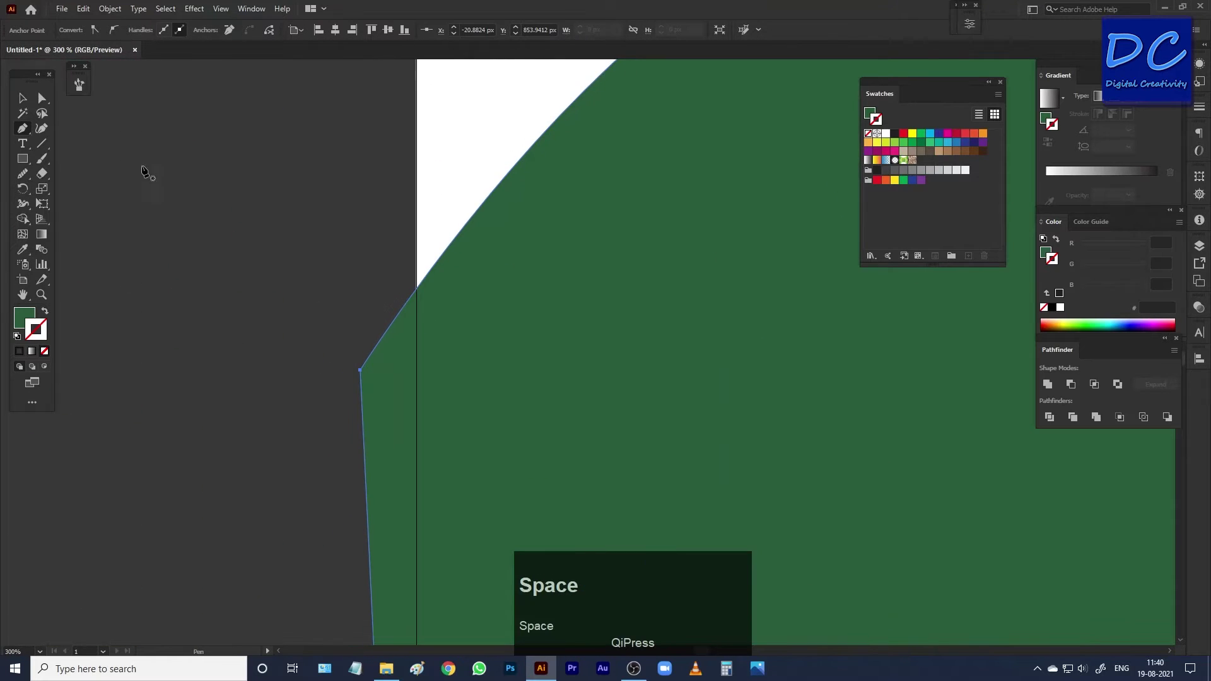
pyautogui.click(45, 100)
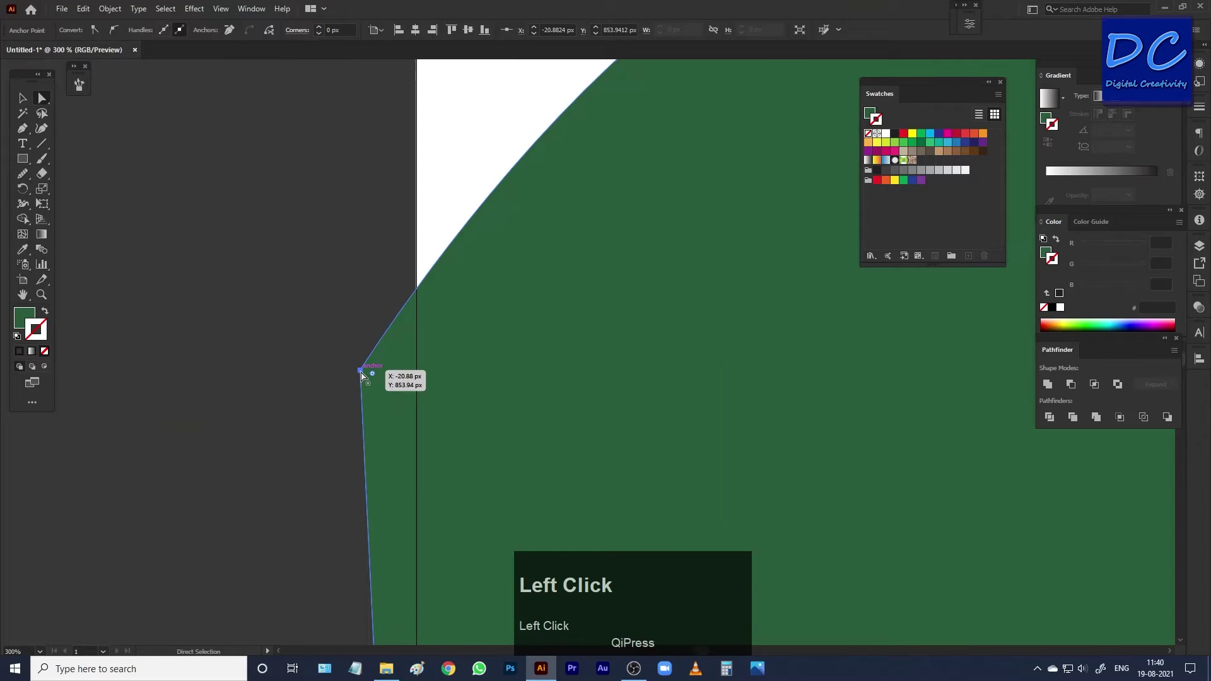
pyautogui.press('Right')
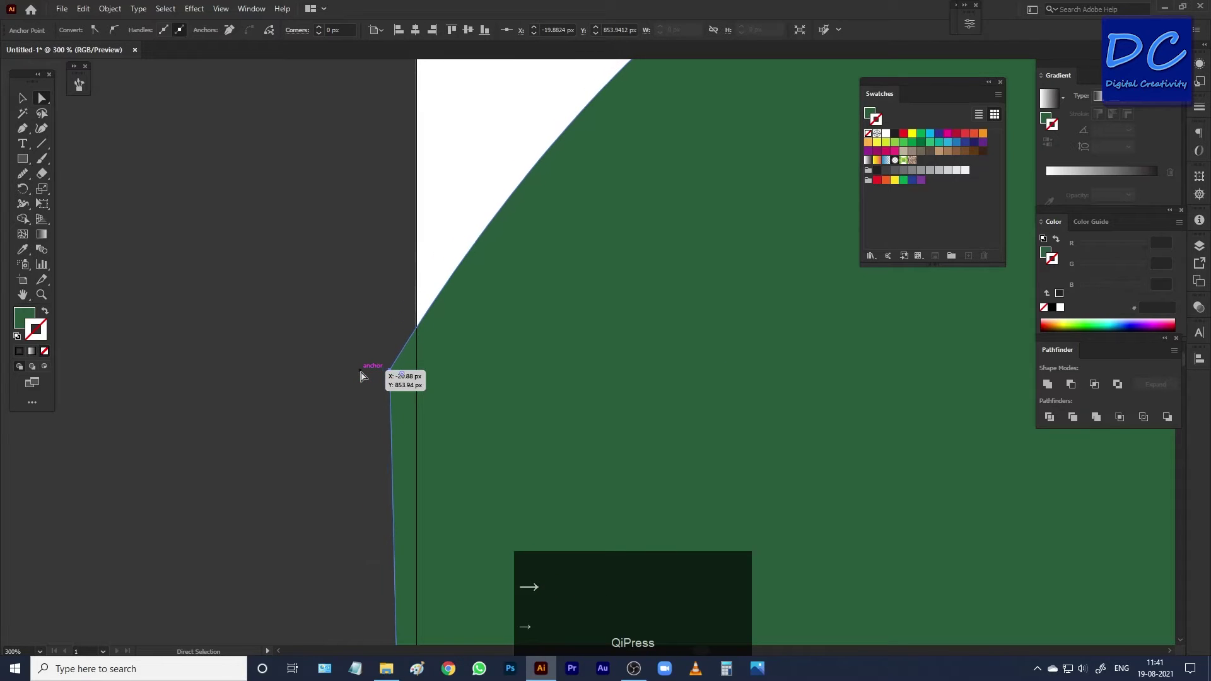
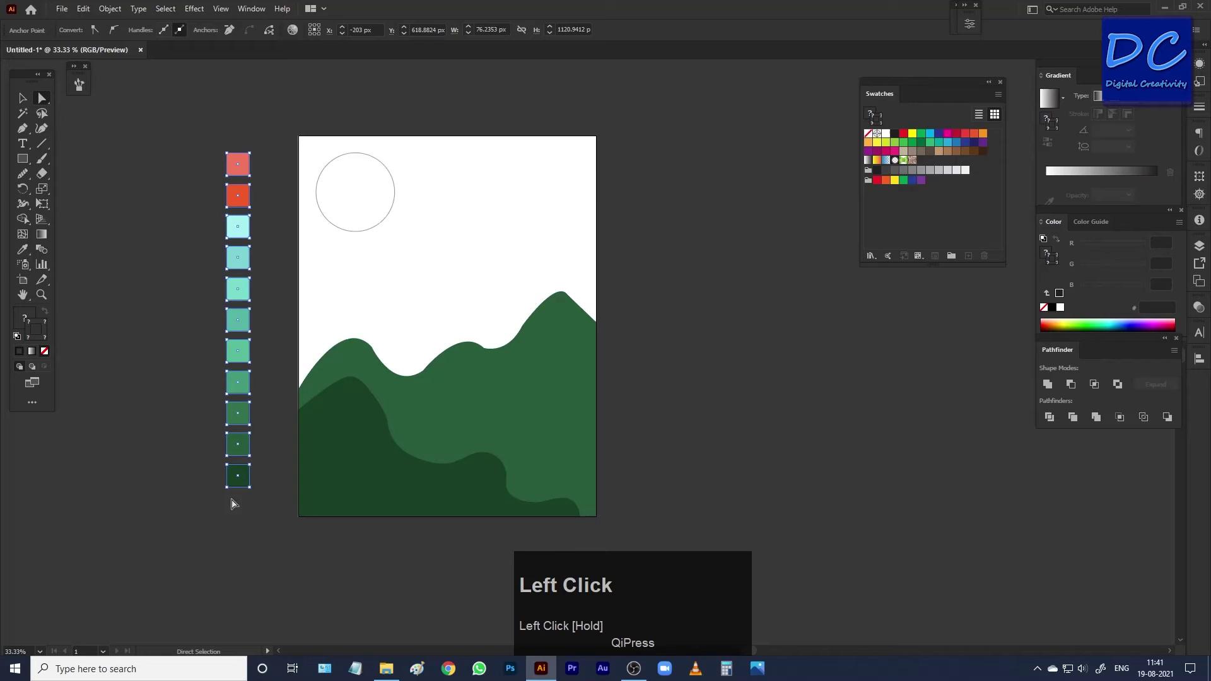
# Save the selected sample colours as a new swatch colour group
pyautogui.click(1002, 96)
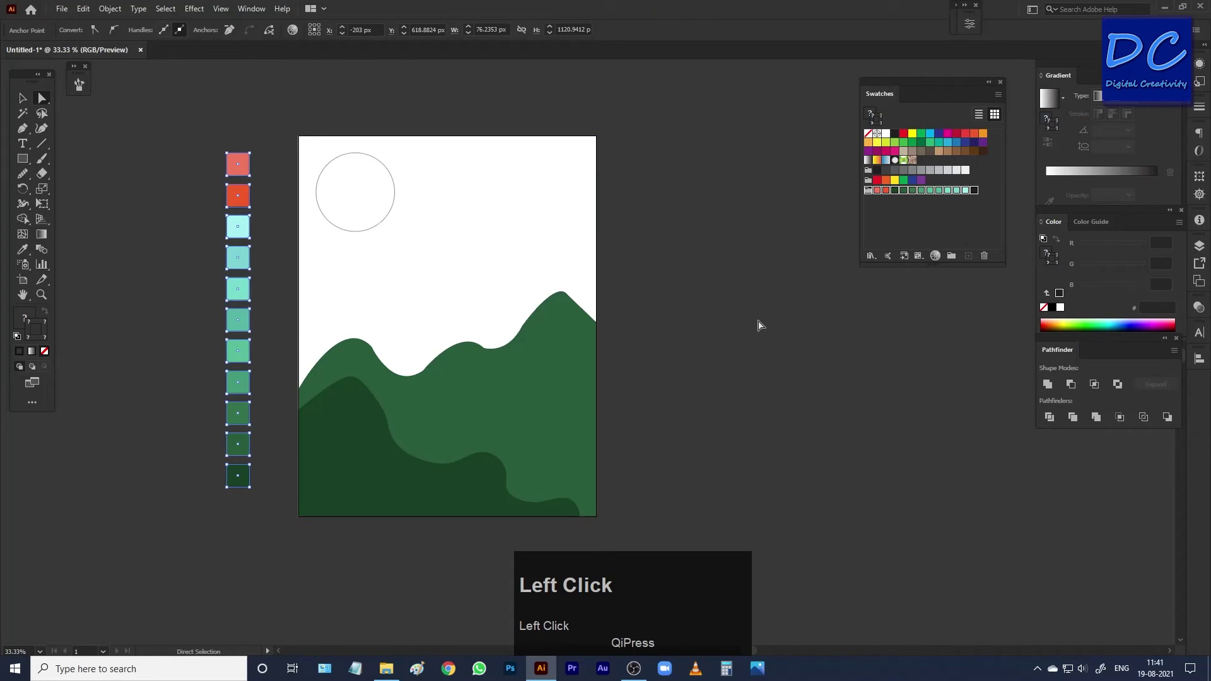
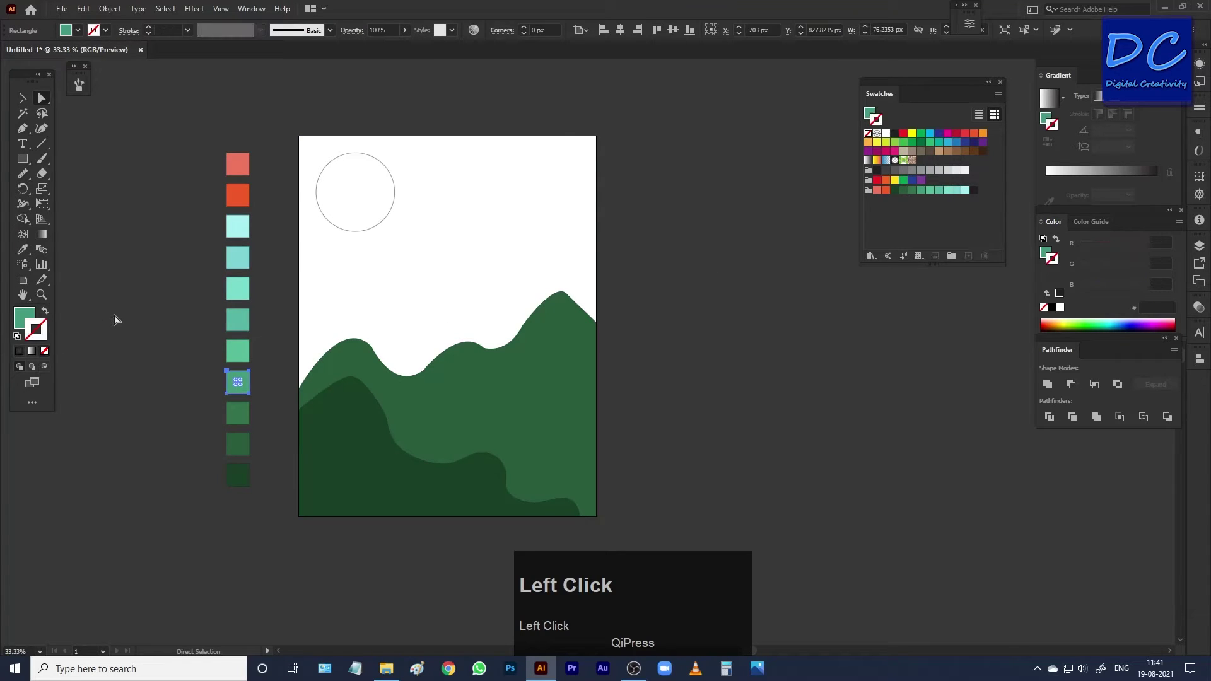
pyautogui.press('p')
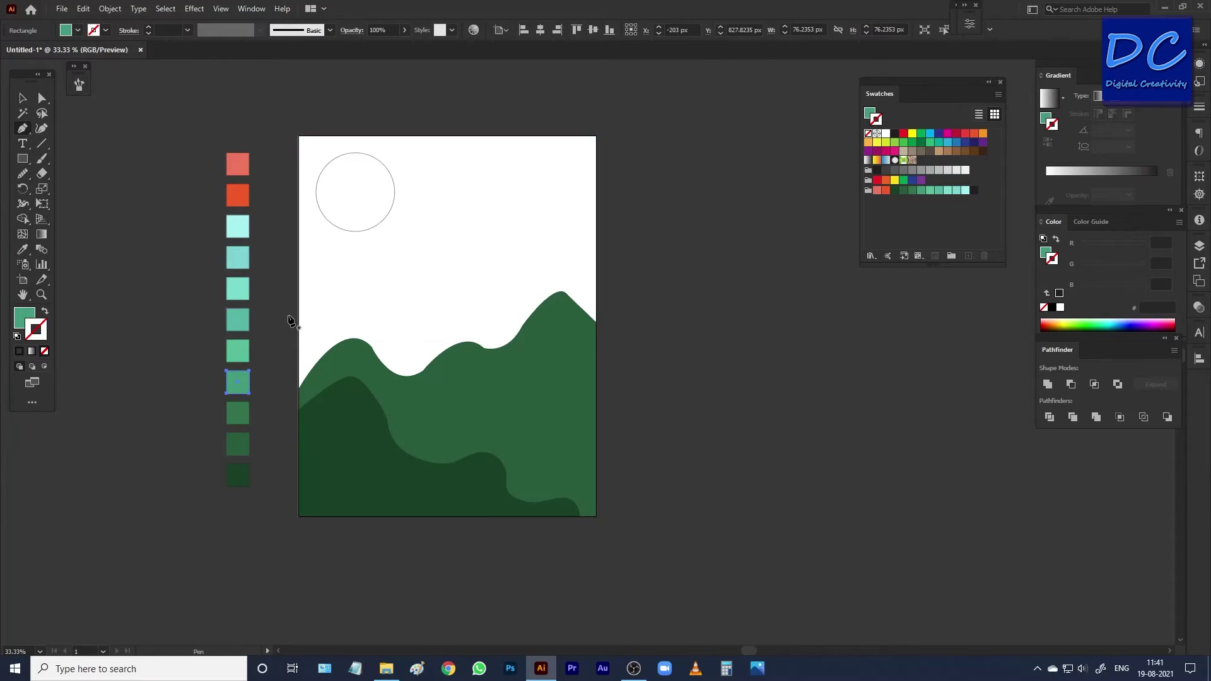
# Draw the light-green hill from the left edge, curving its ridge and closing the outline
pyautogui.click(290, 320)
pyautogui.press('ctrl+z')
pyautogui.click(300, 314)
pyautogui.press('ctrl+z')
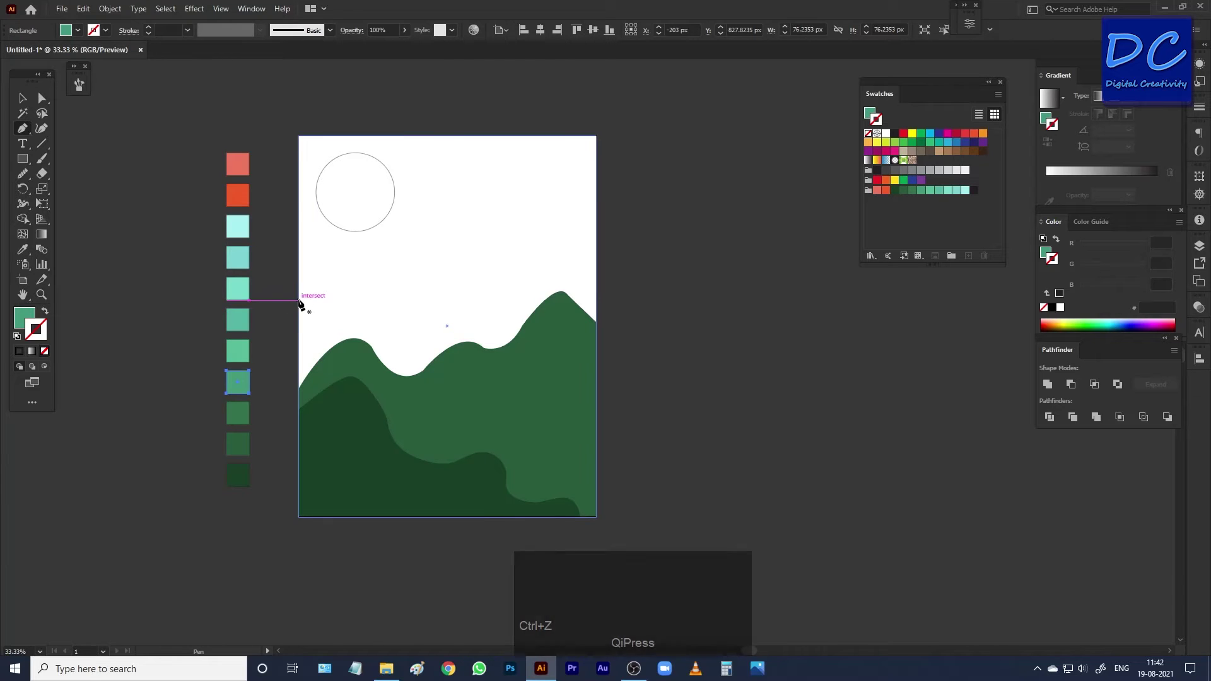
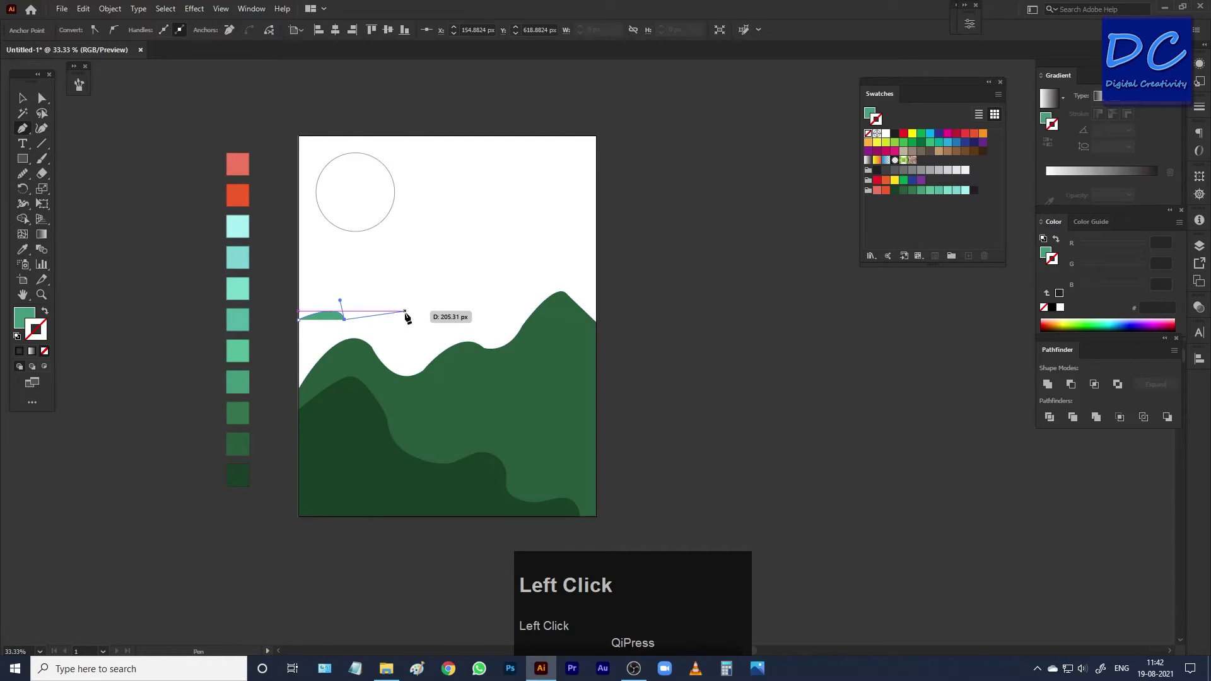
pyautogui.press('ctrl+z')
pyautogui.press('ctrl+z')
pyautogui.moveTo(425, 333); pyautogui.dragTo(581, 283)
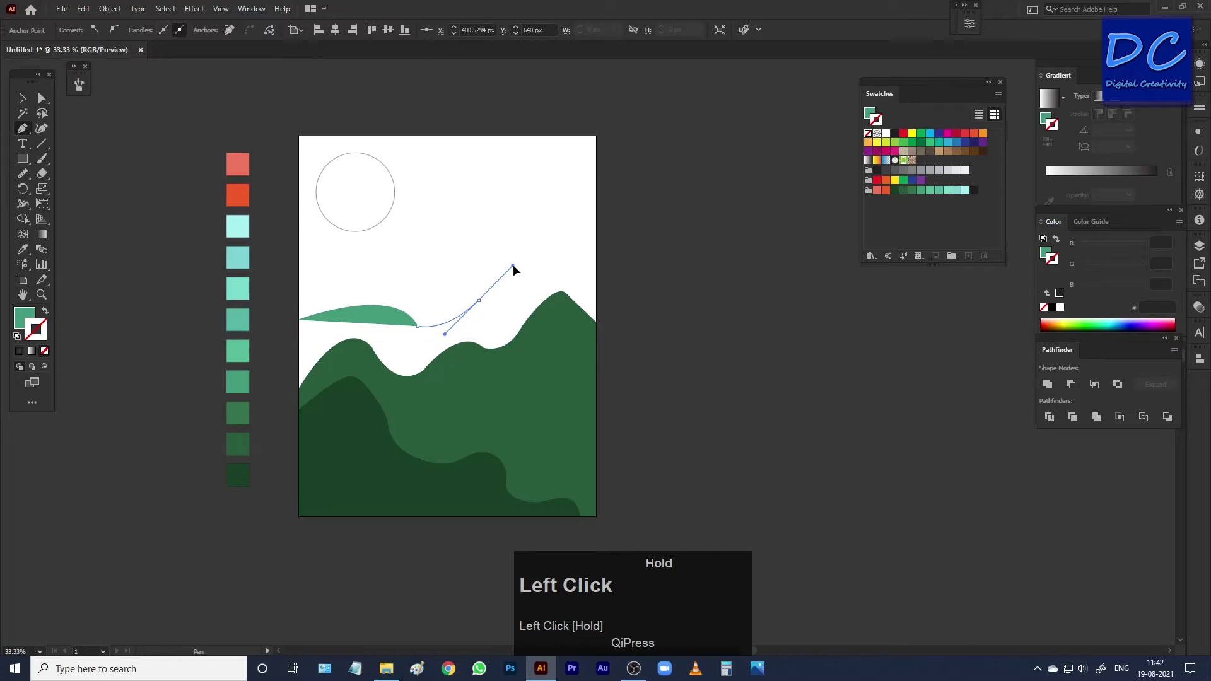
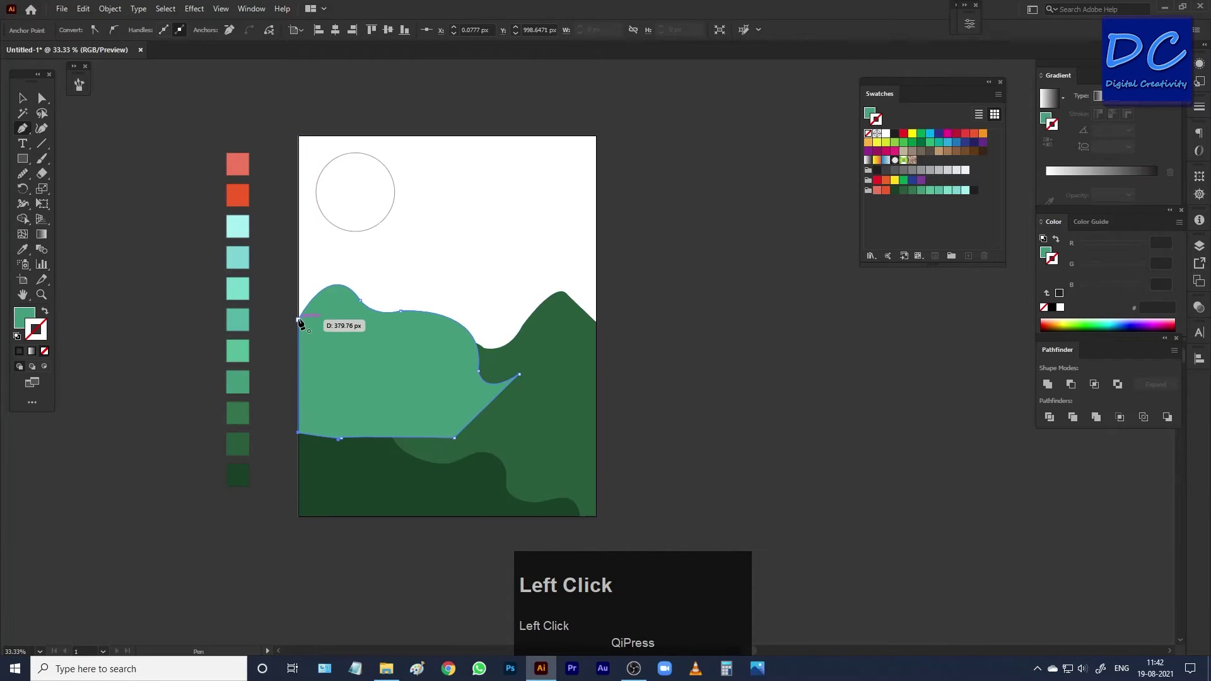
pyautogui.press('v')
pyautogui.click(376, 323)
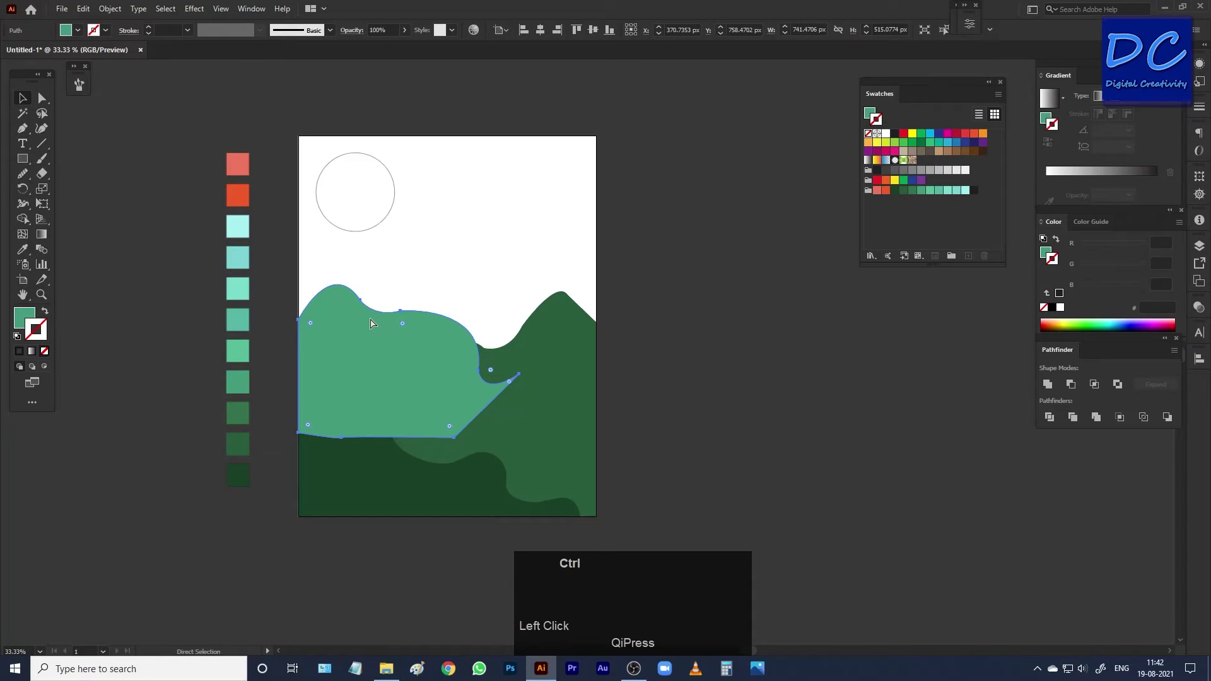
# Send the light-green hill backward behind the two darker hills
pyautogui.press('ctrl+[')
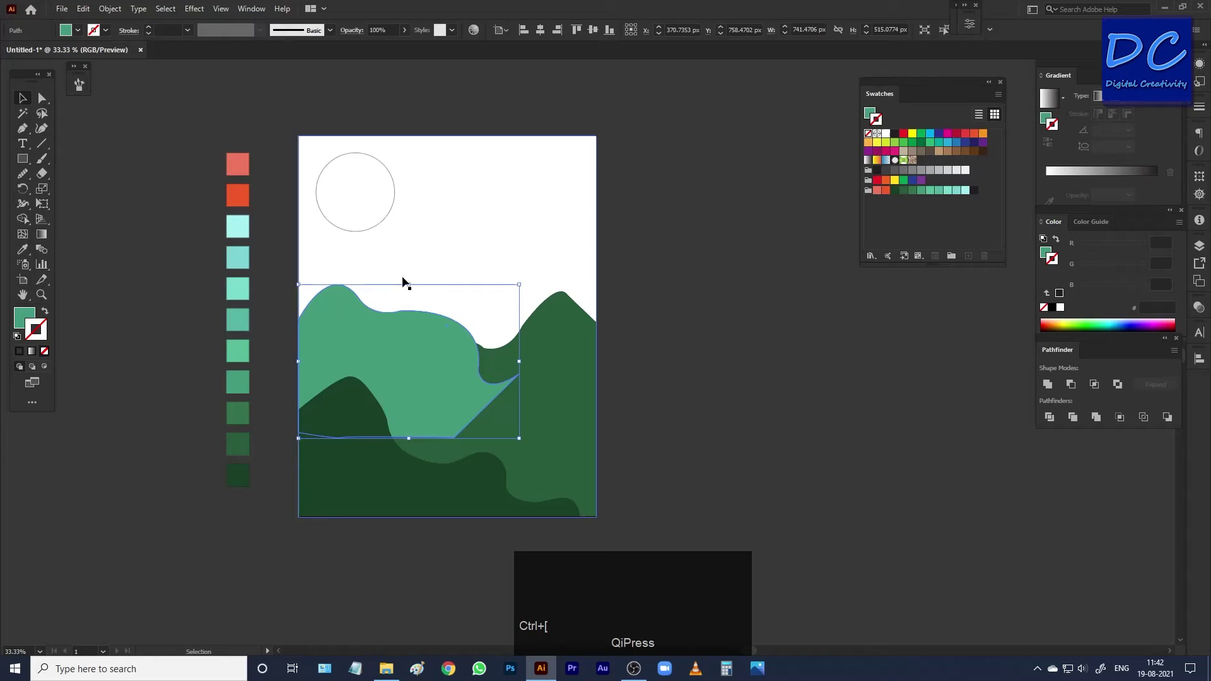
pyautogui.click(446, 235)
pyautogui.click(414, 337)
pyautogui.rightClick(410, 335)
pyautogui.click(581, 573)
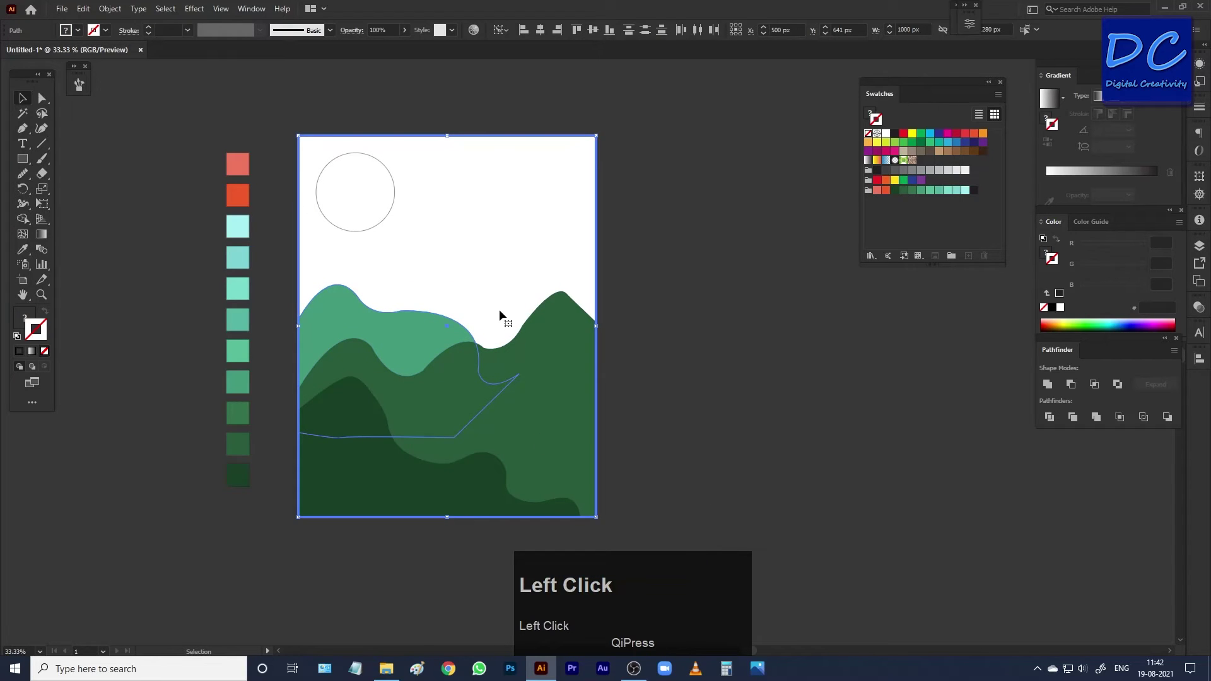
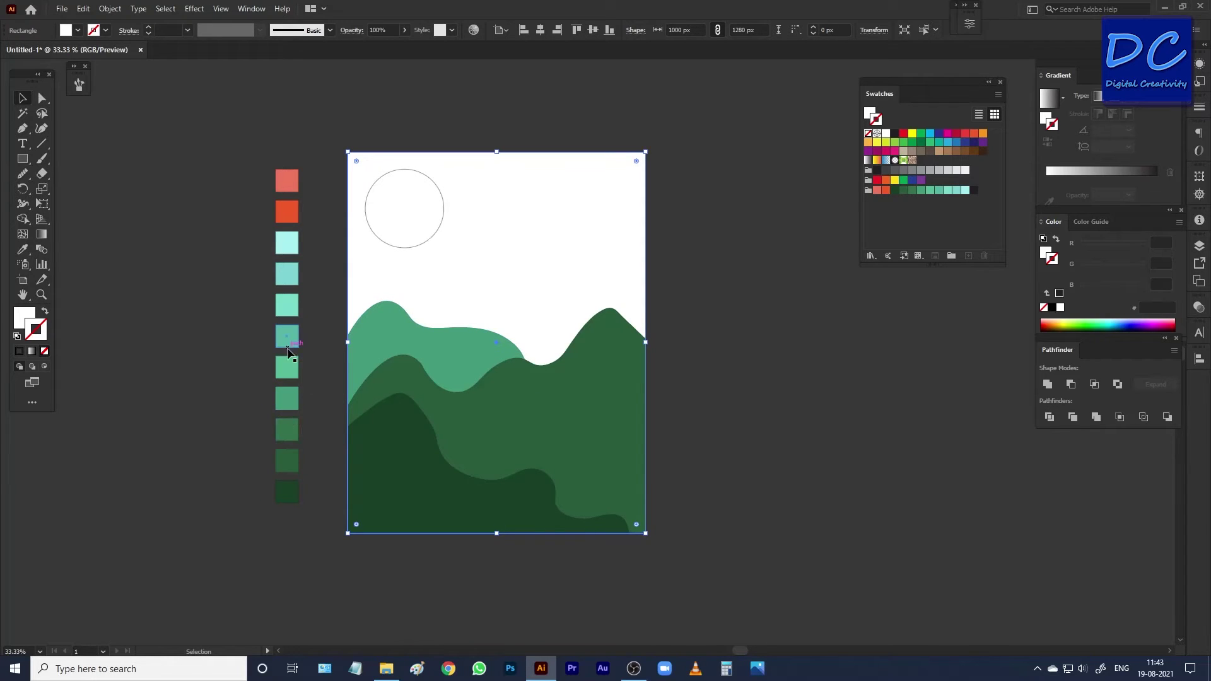
# Pick the teal colour and draw a hill with a curved ridge rising on the right
pyautogui.click(290, 344)
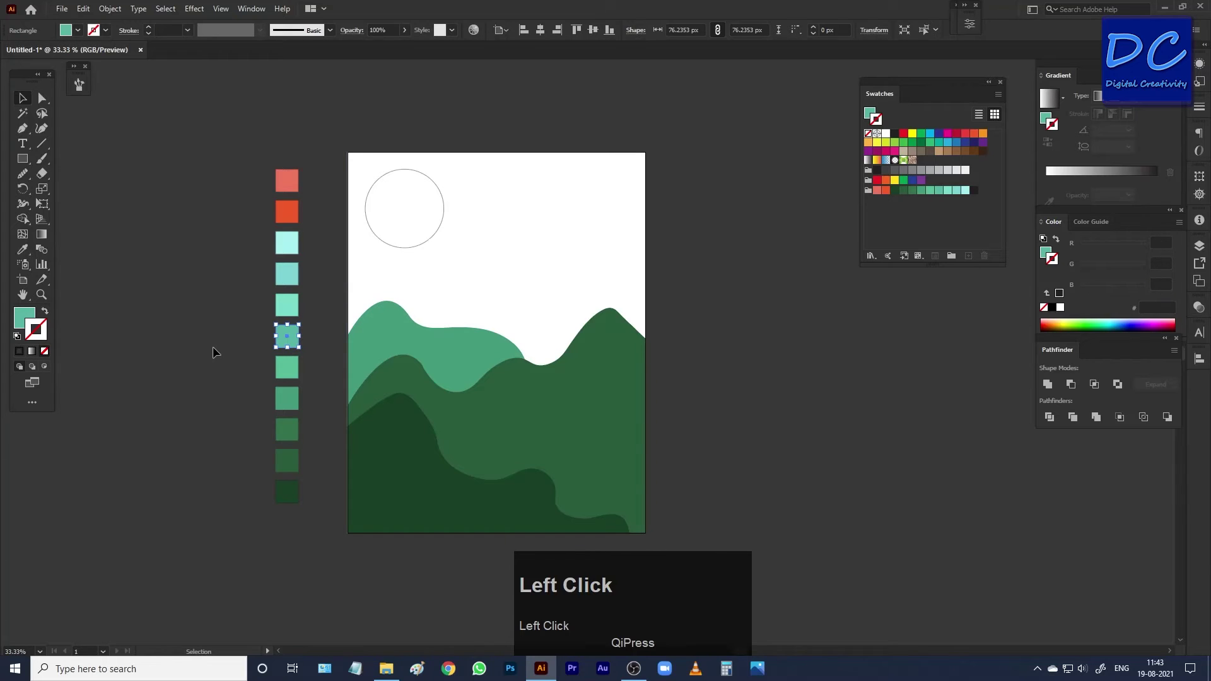
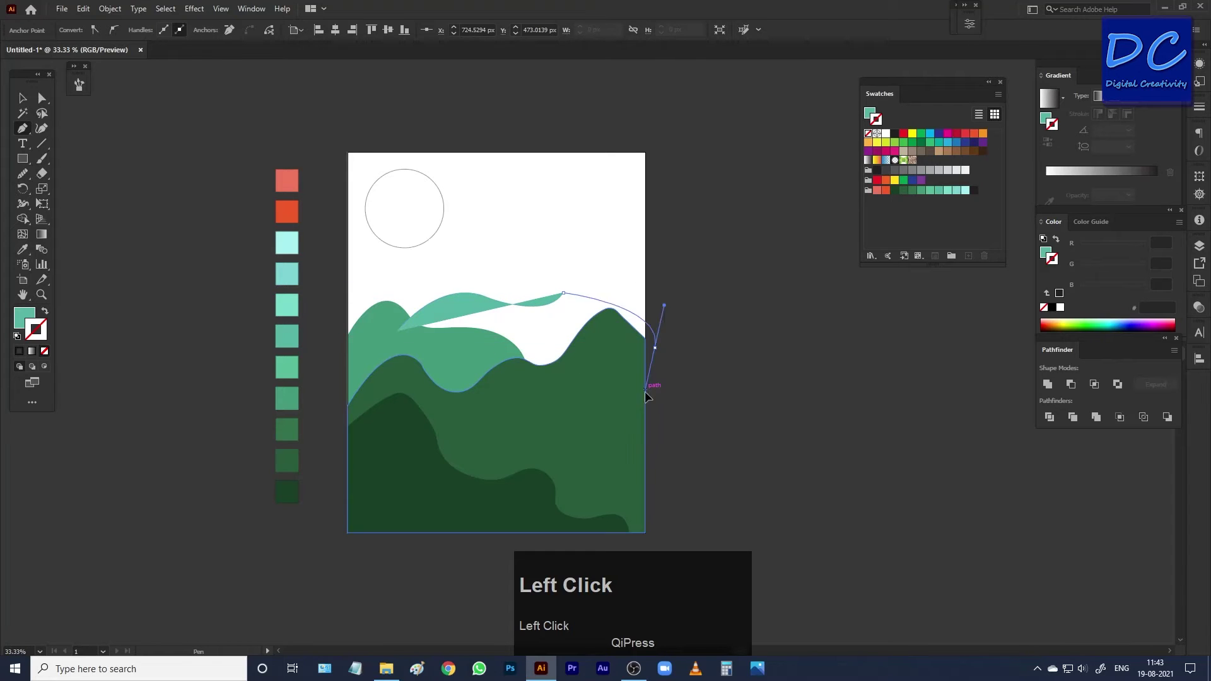
pyautogui.press('ctrl+z')
pyautogui.moveTo(627, 266); pyautogui.dragTo(629, 268)
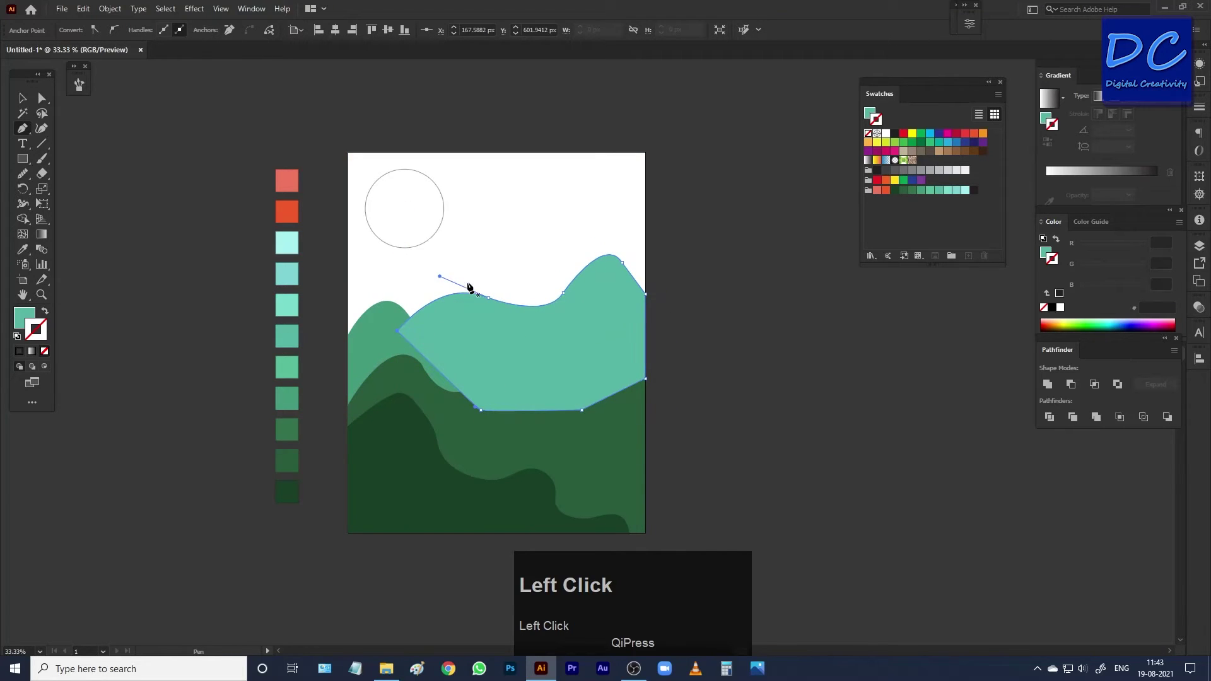
pyautogui.click(556, 332)
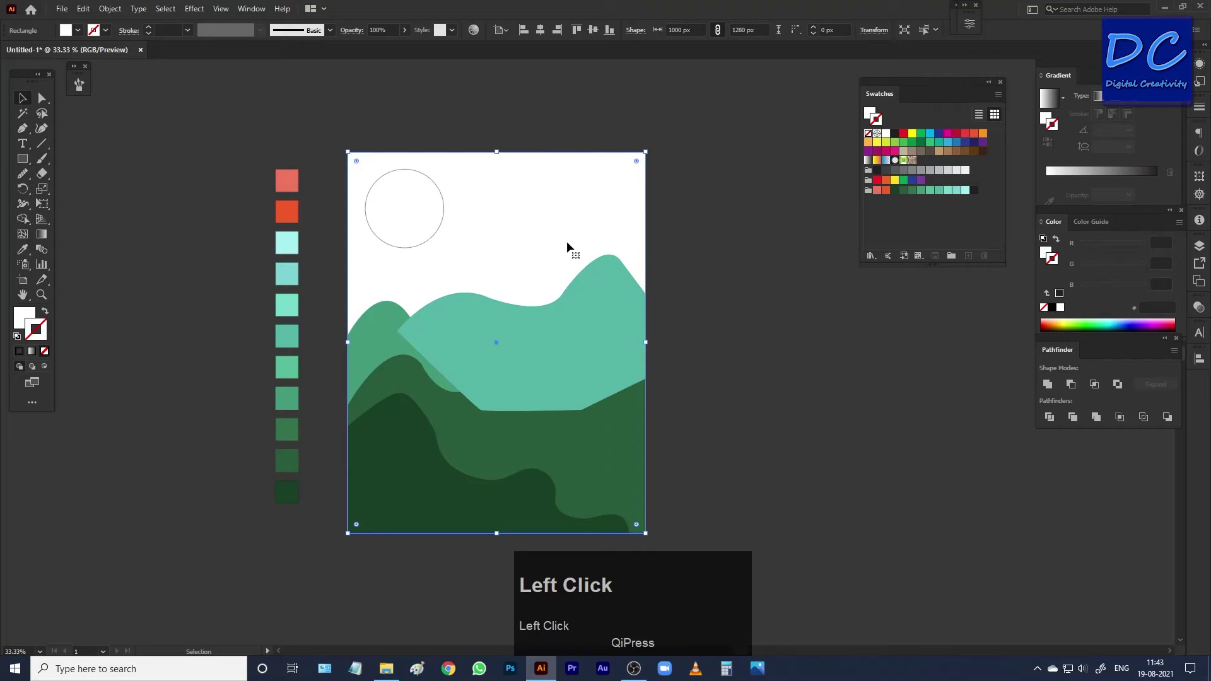
# Send the teal hill backward behind the medium-green hill
pyautogui.click(582, 304)
pyautogui.rightClick(581, 303)
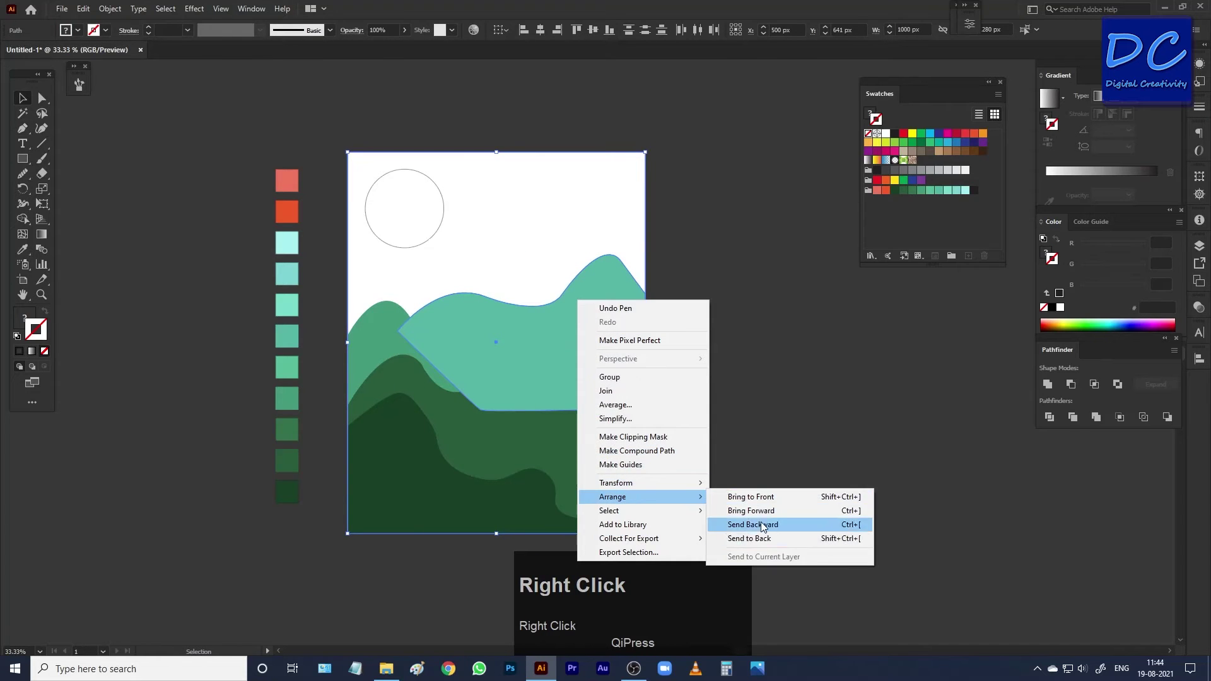
pyautogui.doubleClick(751, 519)
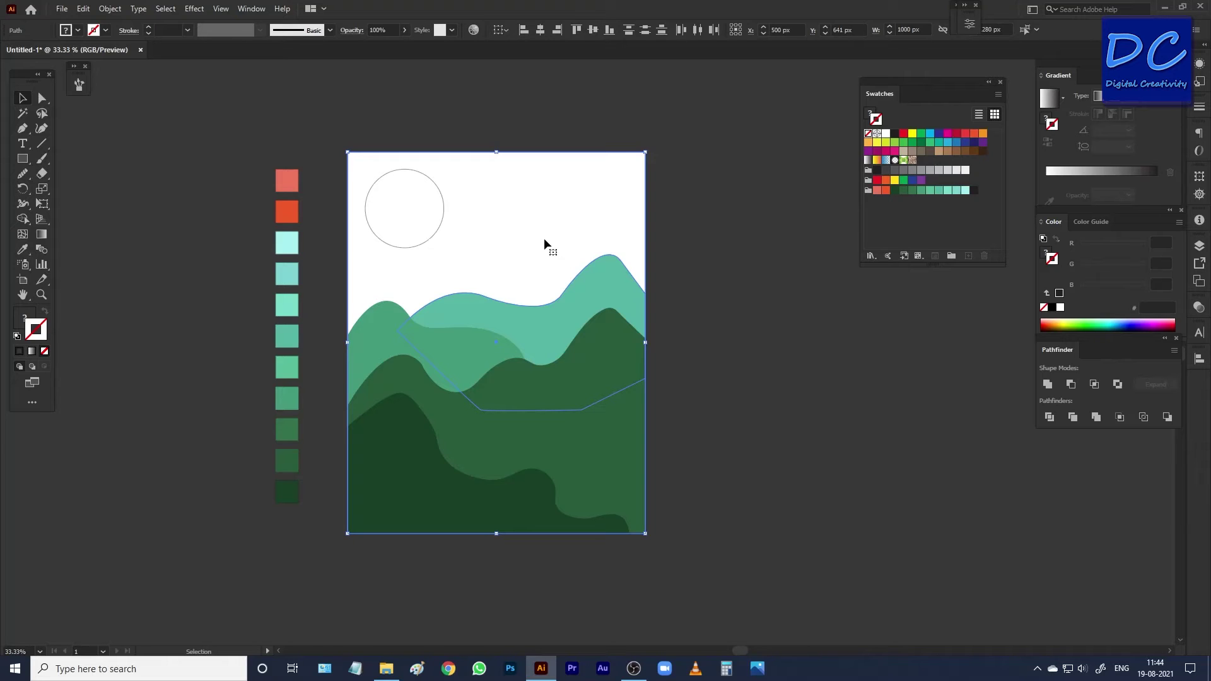
pyautogui.click(549, 244)
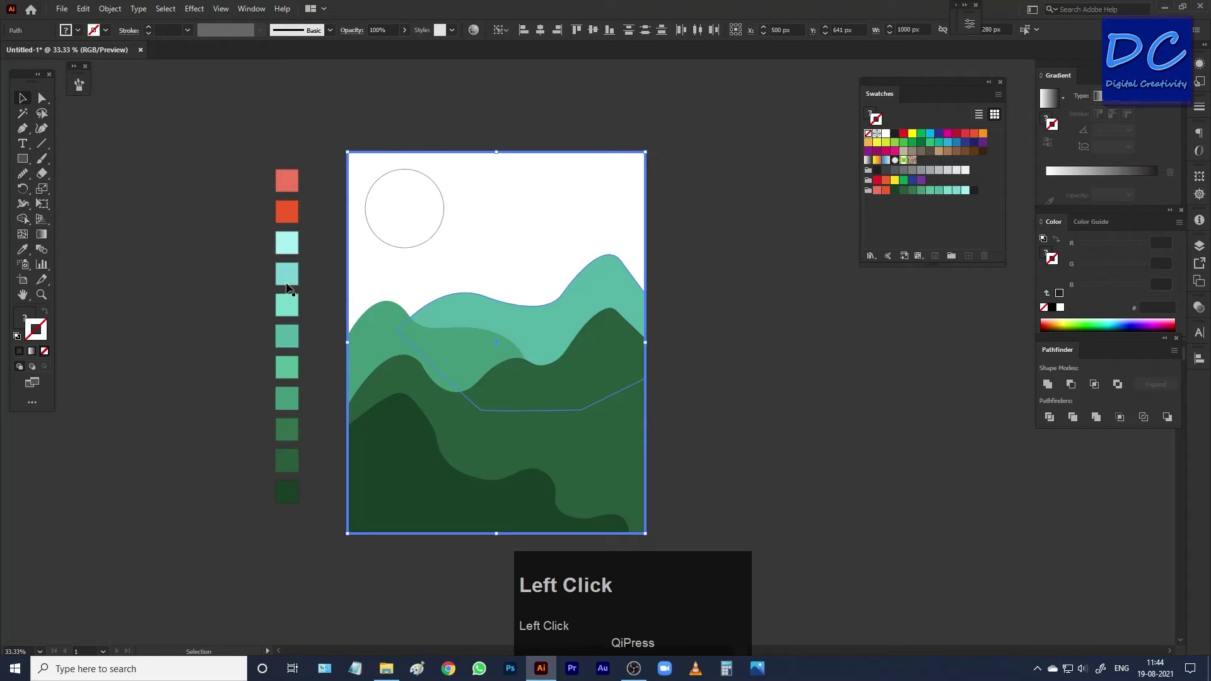
# Draw a new hill path with the Pen tool sweeping down from the poster's left edge
pyautogui.click(338, 295)
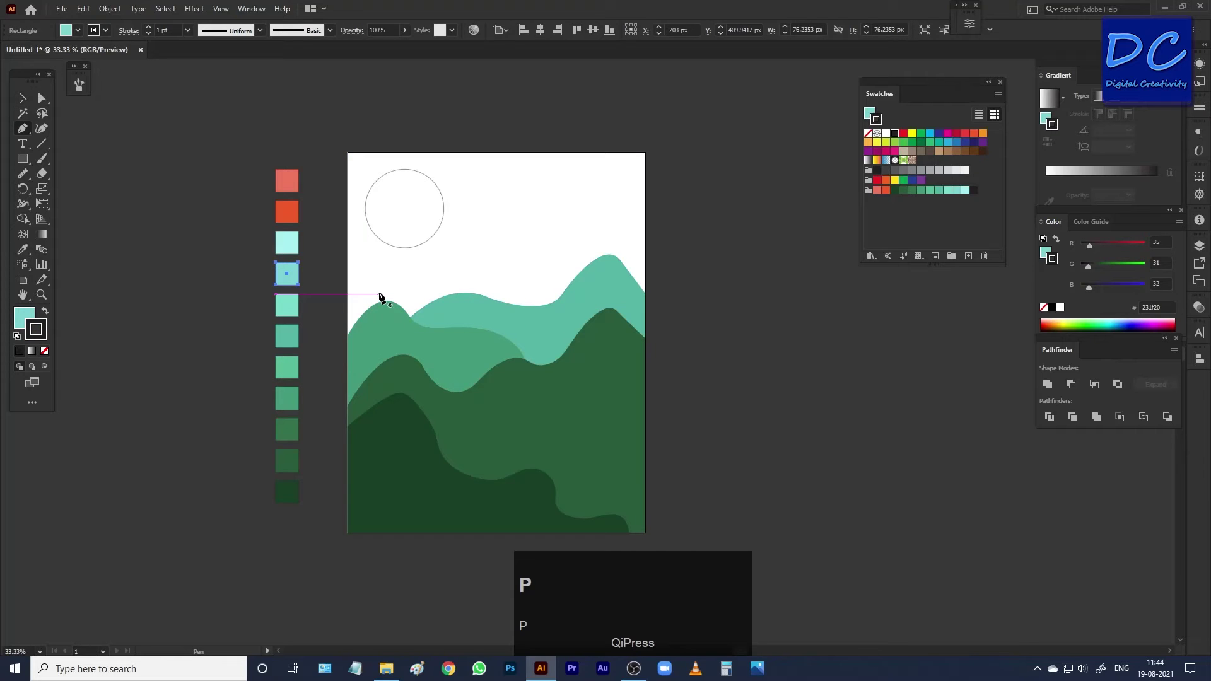
pyautogui.press('p')
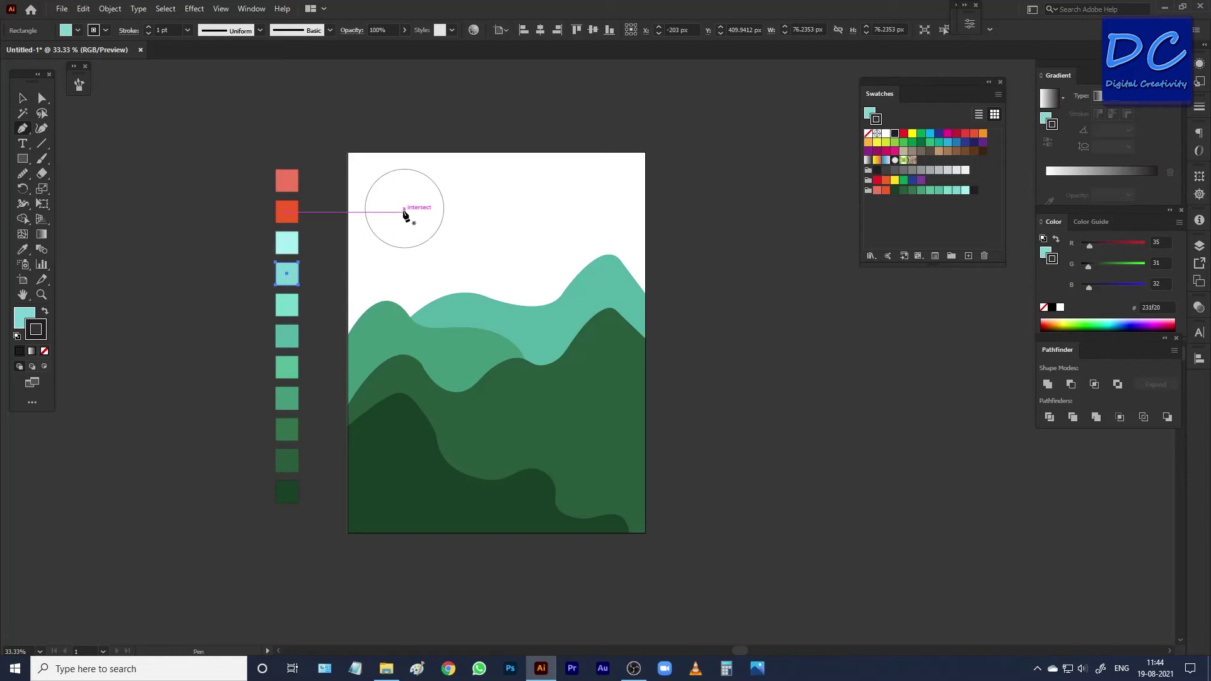
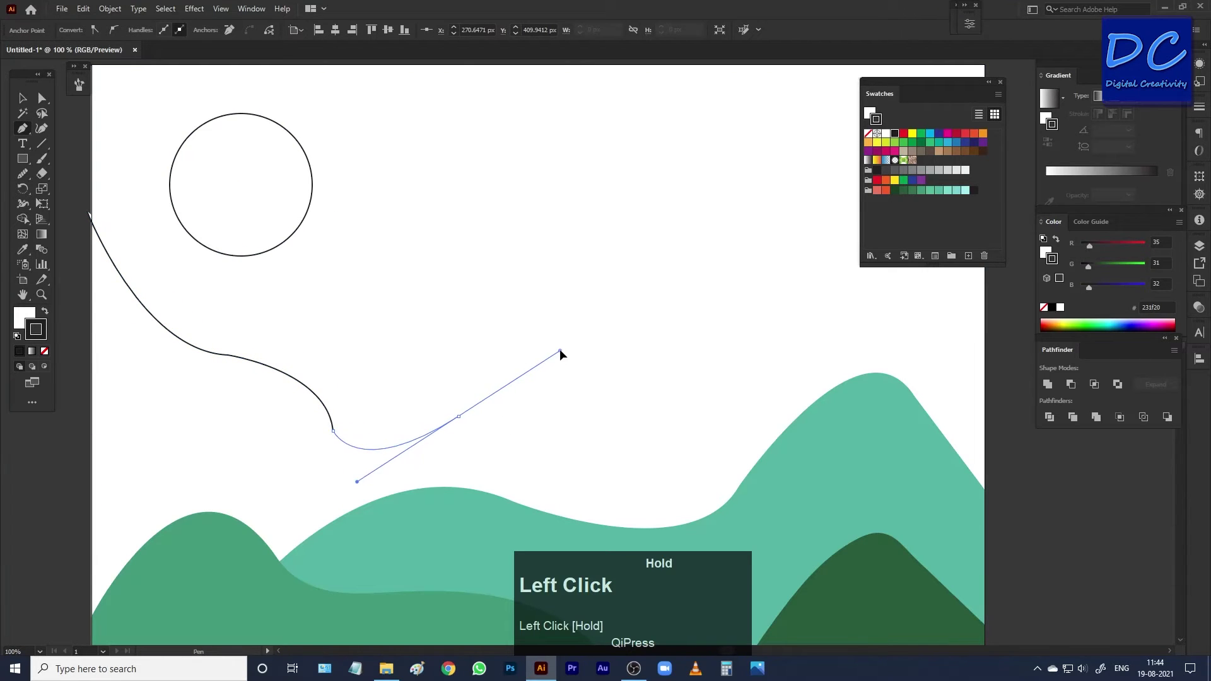
pyautogui.press('ctrl+z')
pyautogui.moveTo(680, 445); pyautogui.dragTo(741, 528)
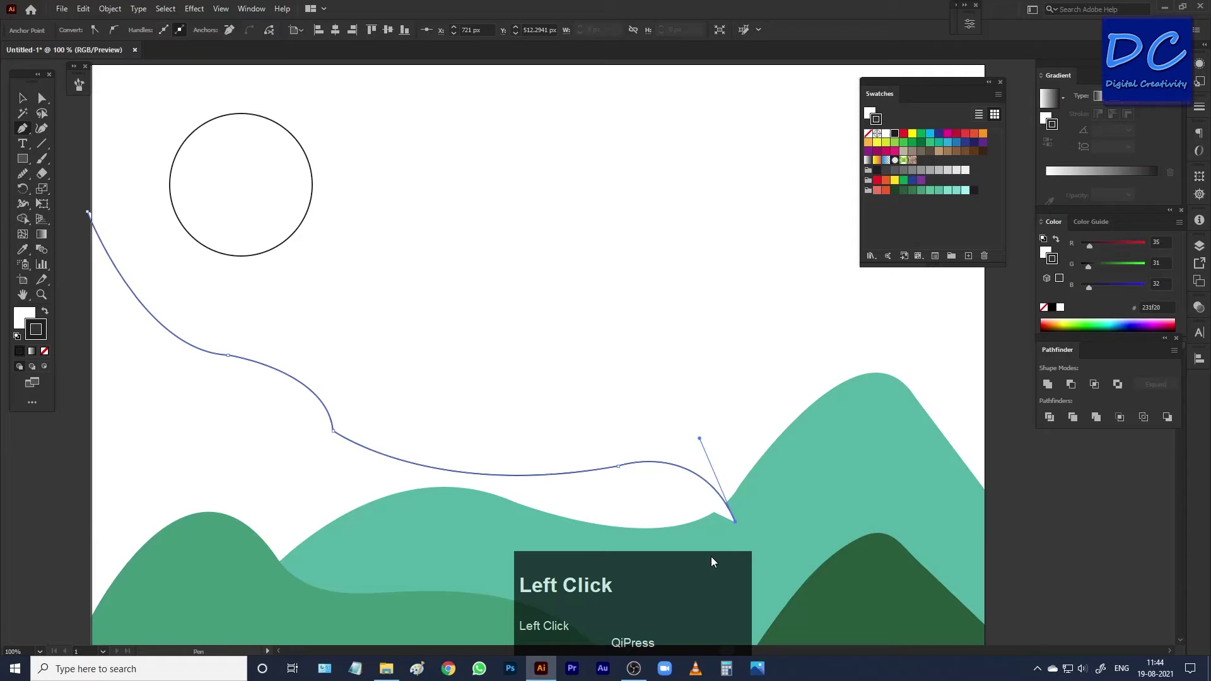
pyautogui.scroll(-3)
pyautogui.press('space')
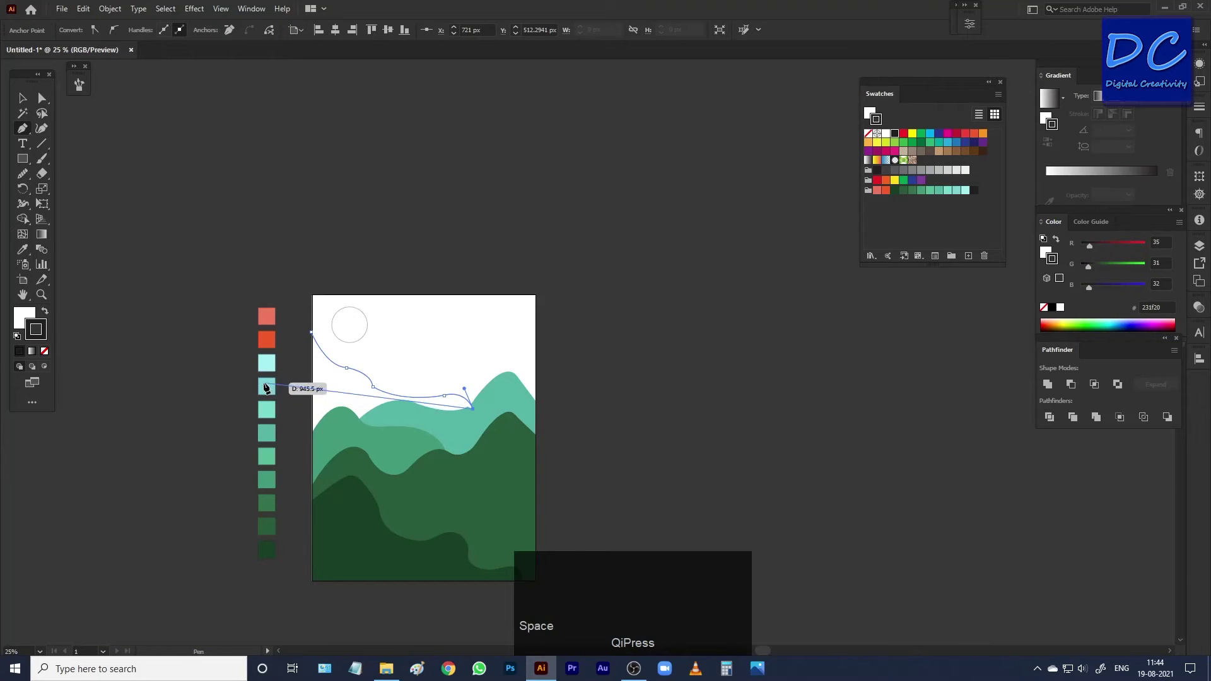
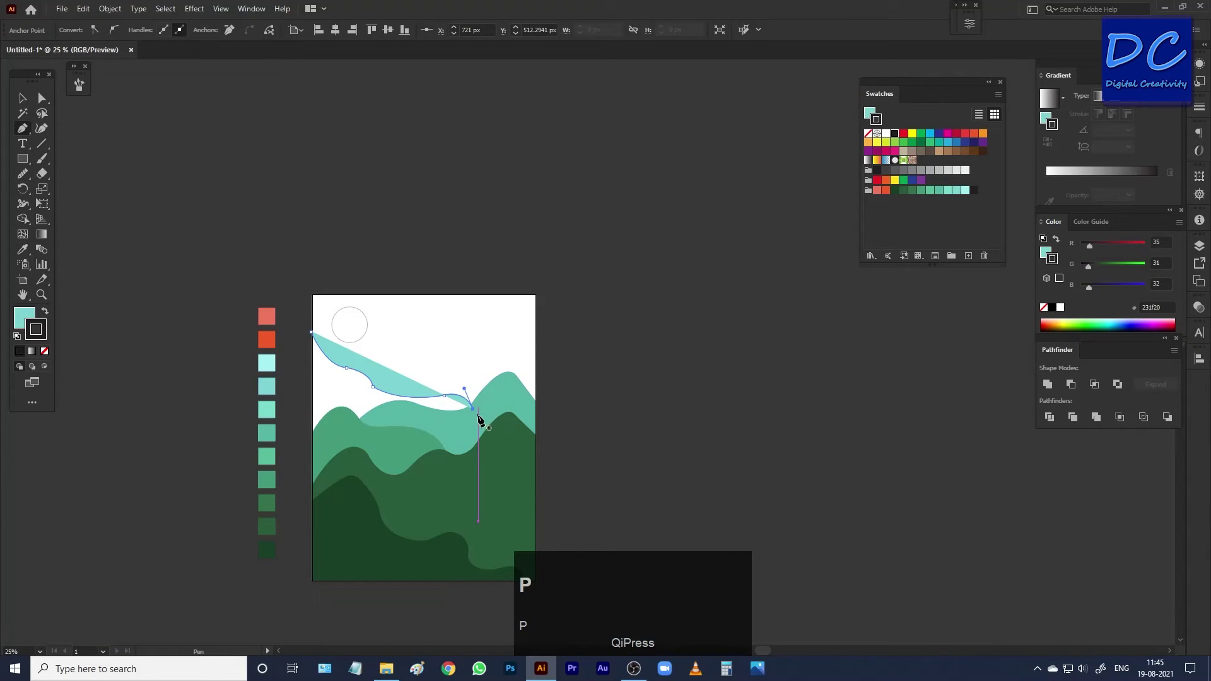
pyautogui.click(476, 416)
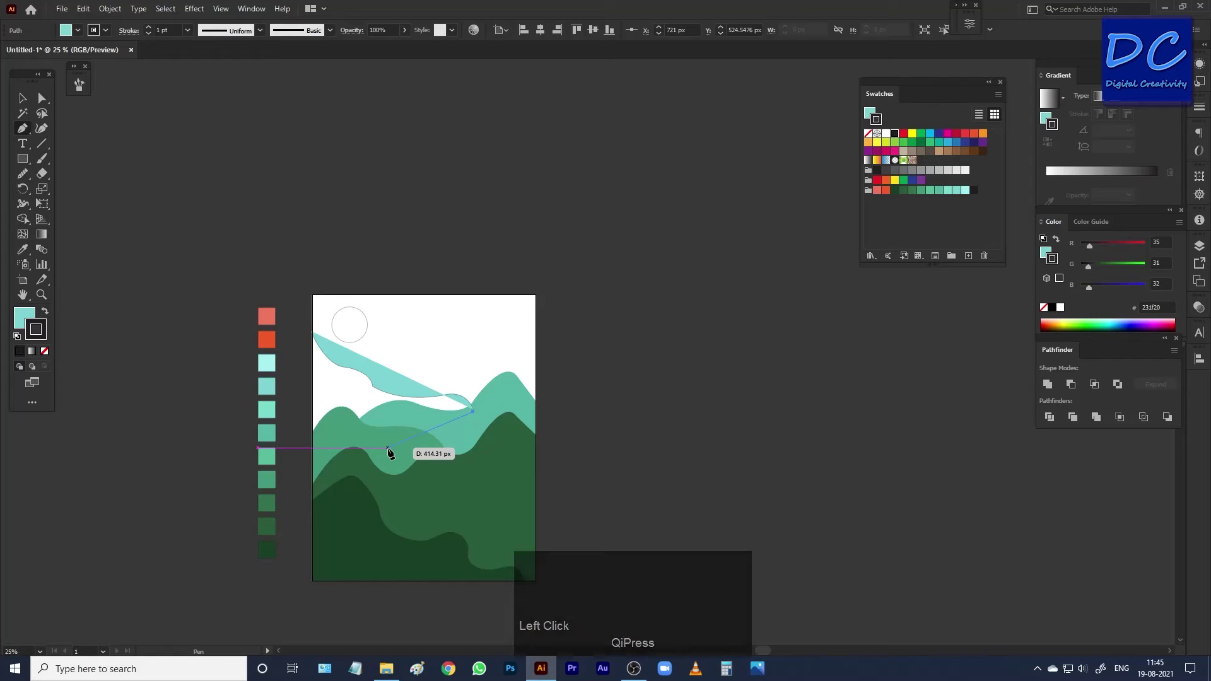
pyautogui.click(393, 454)
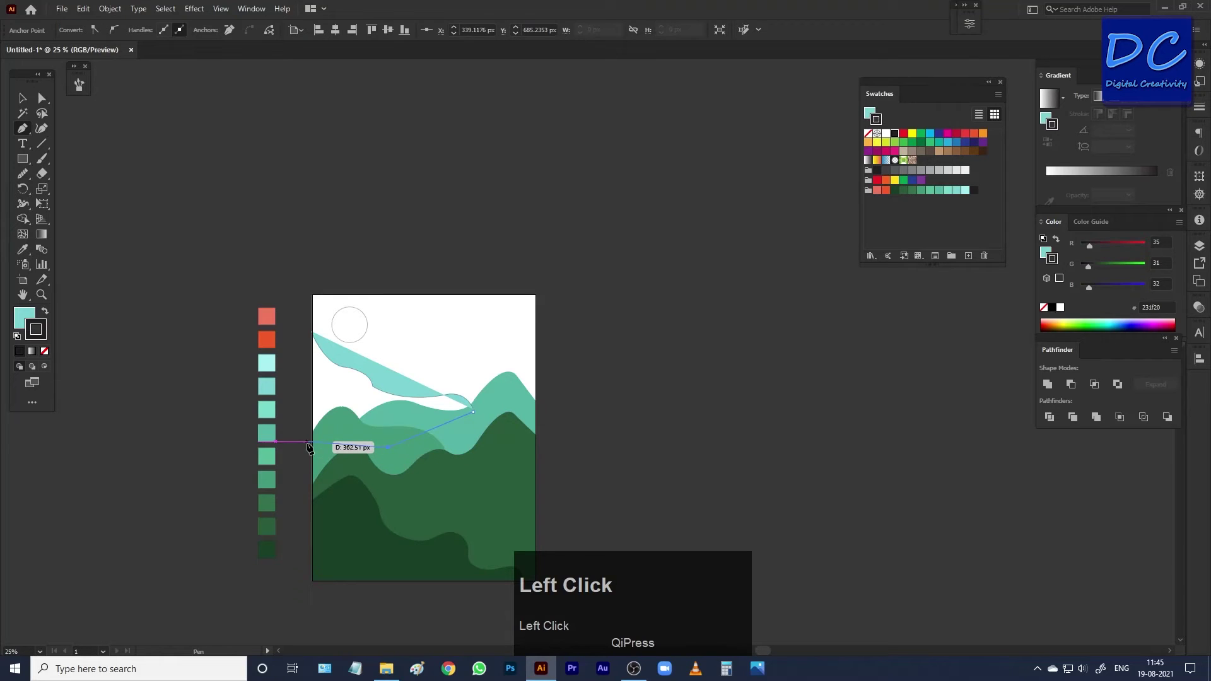
pyautogui.click(339, 337)
pyautogui.scroll(3)
pyautogui.press('v')
# Send the new pale teal hill behind the other hills with Arrange > Send to Back
pyautogui.click(503, 292)
pyautogui.rightClick(387, 482)
pyautogui.click(559, 459)
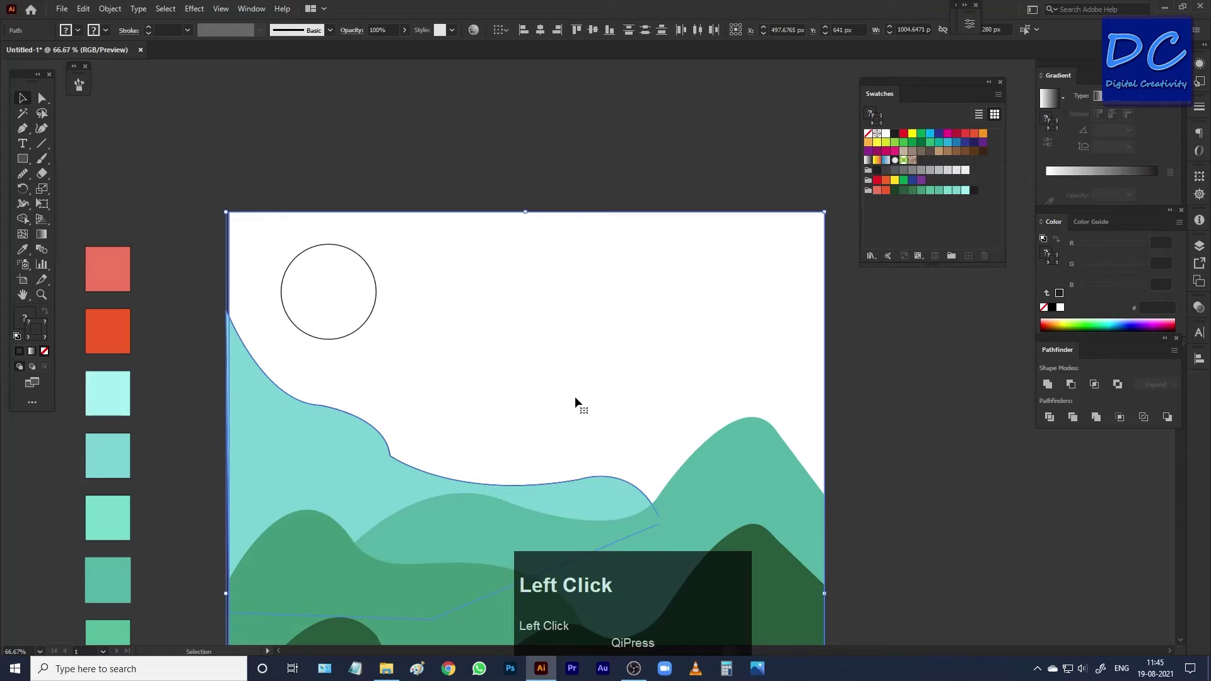
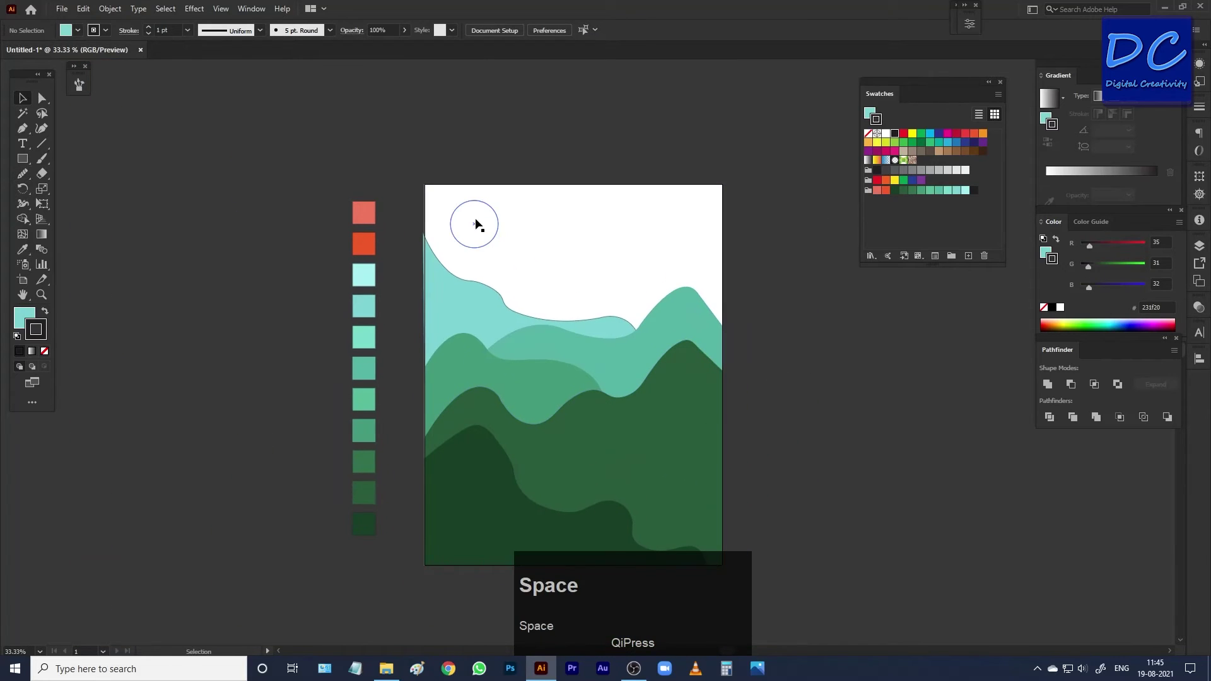
# Drag the sun circle toward the centre of the sky and select the middle green hill
pyautogui.moveTo(478, 225); pyautogui.dragTo(476, 508)
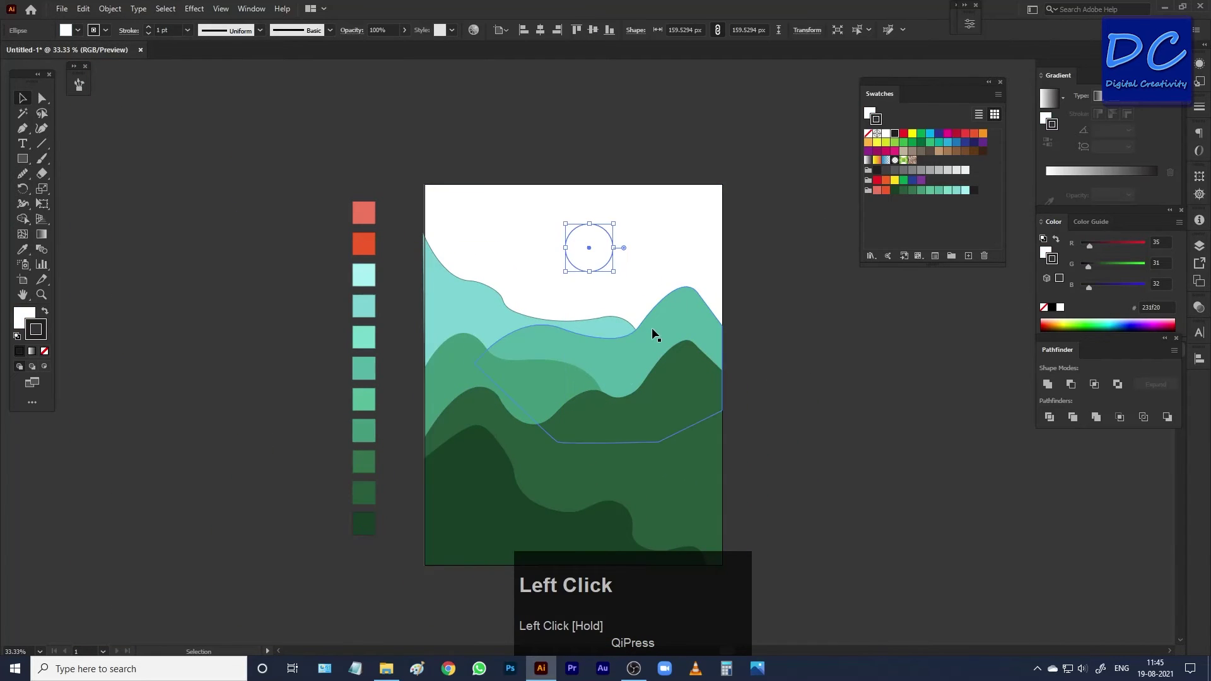
pyautogui.click(579, 458)
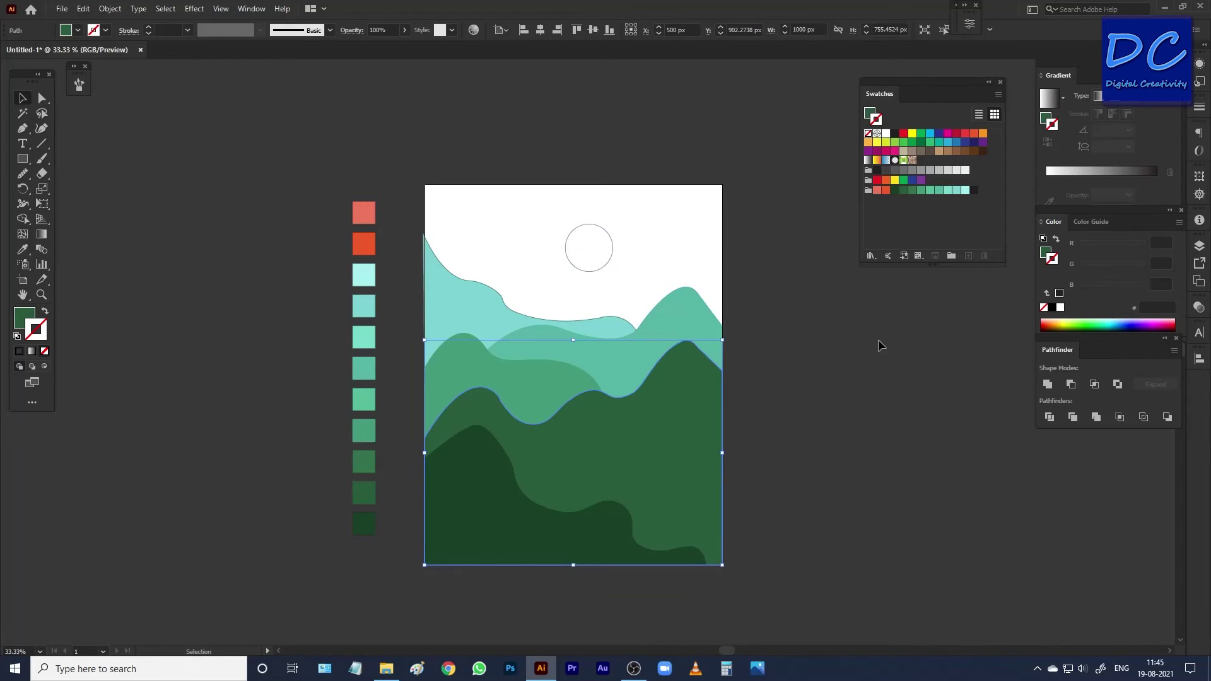
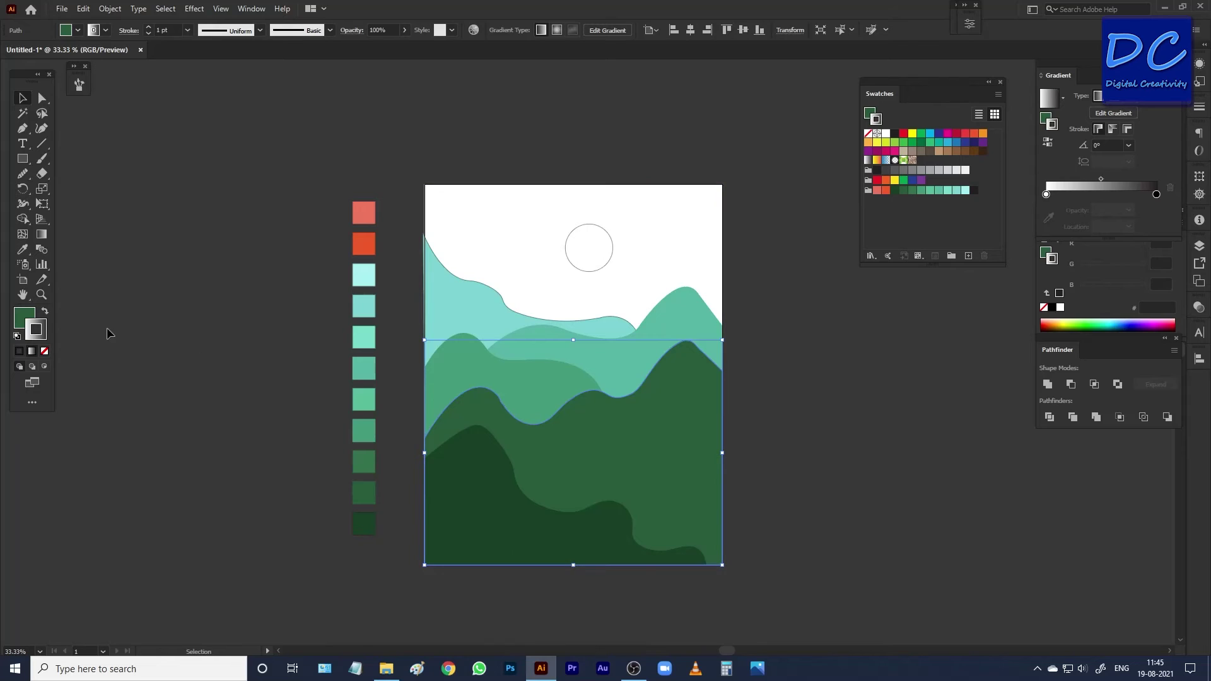
# Give the selected hill and the next hill soft vertical gradient fills
pyautogui.click(44, 354)
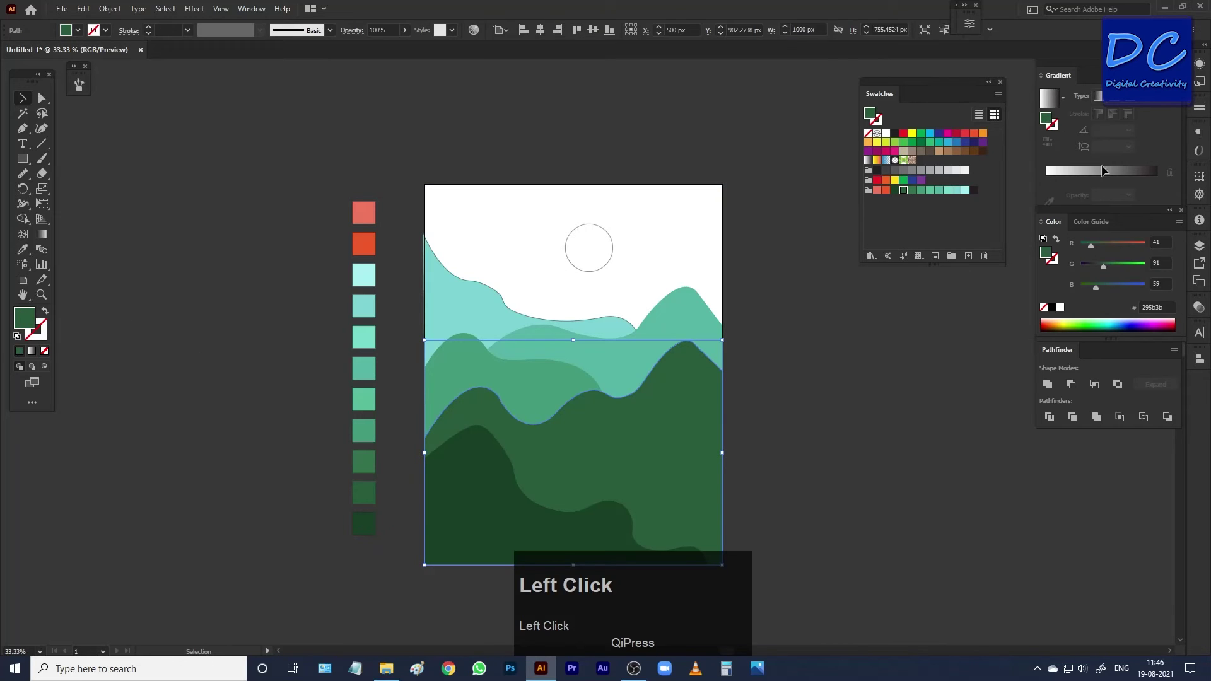
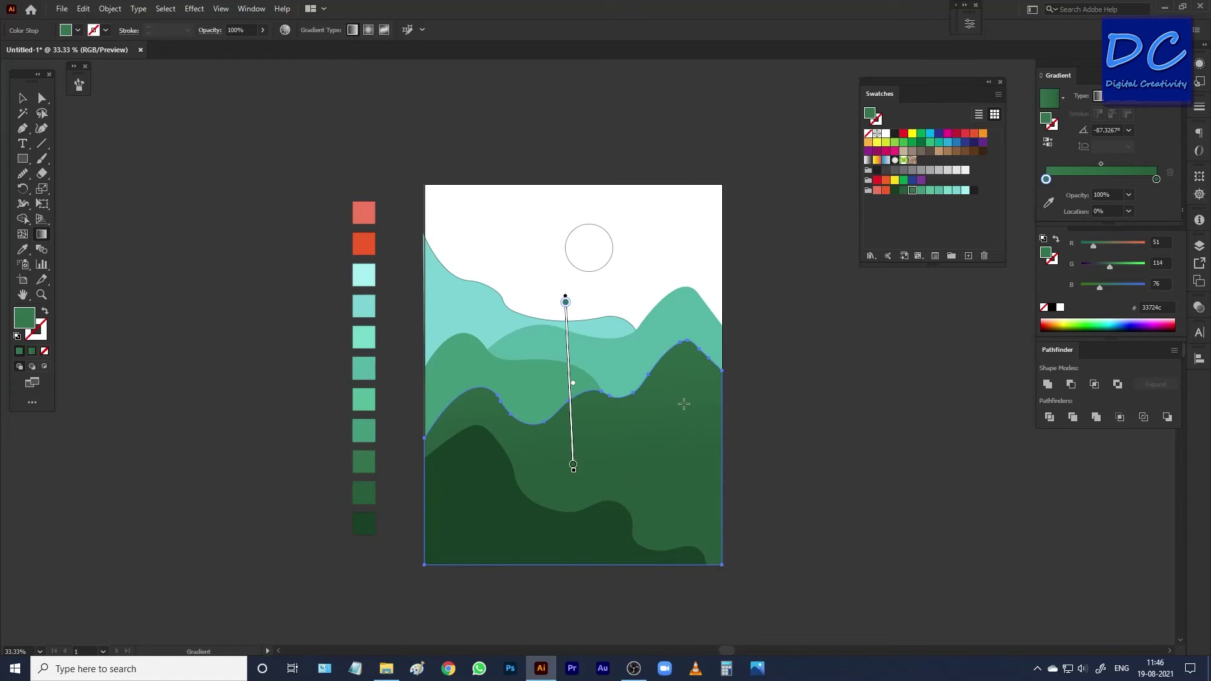
pyautogui.press('v')
pyautogui.click(536, 390)
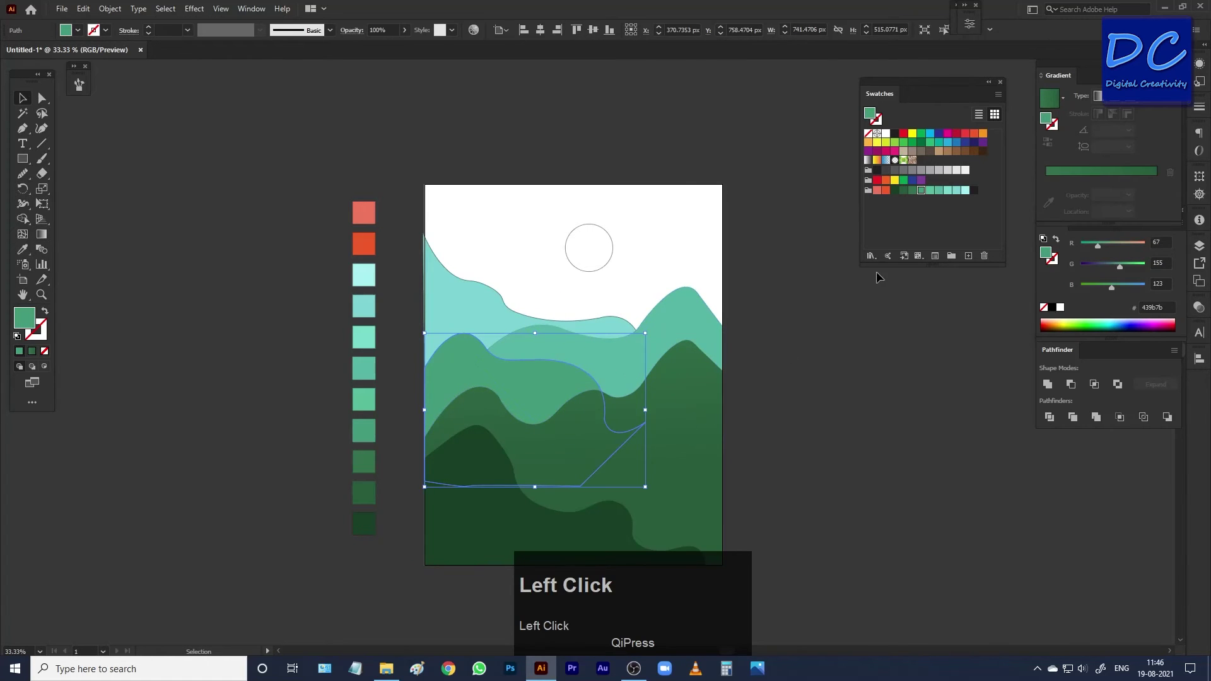
pyautogui.click(1100, 174)
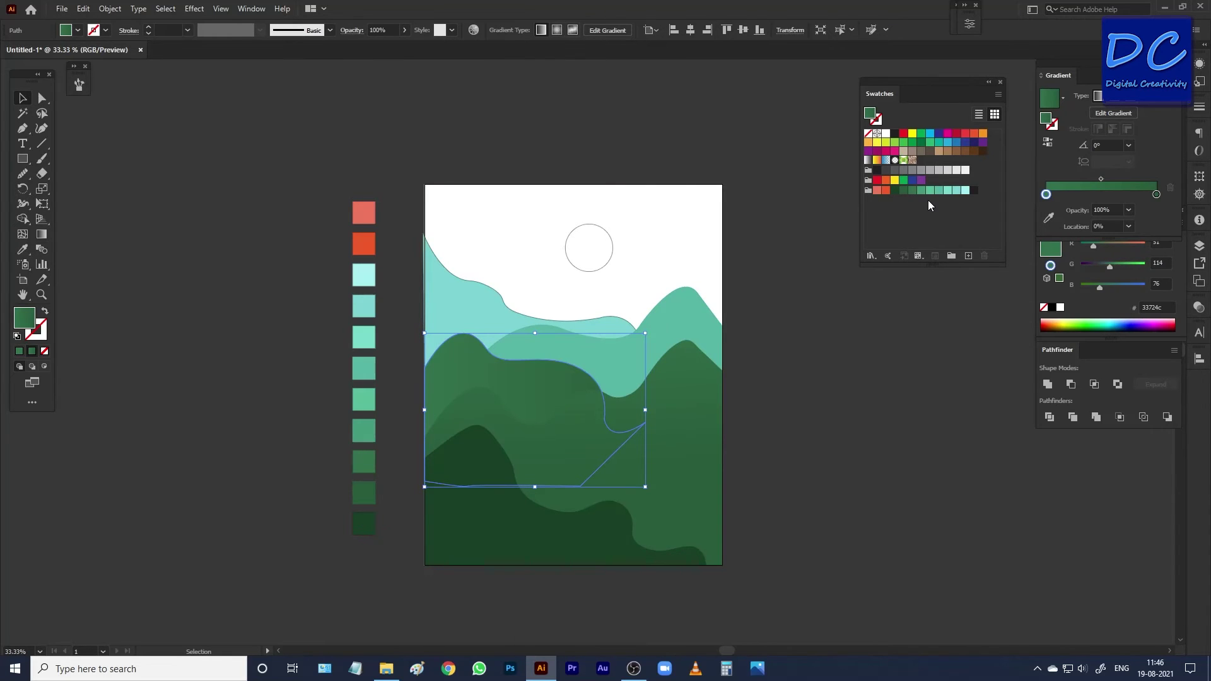
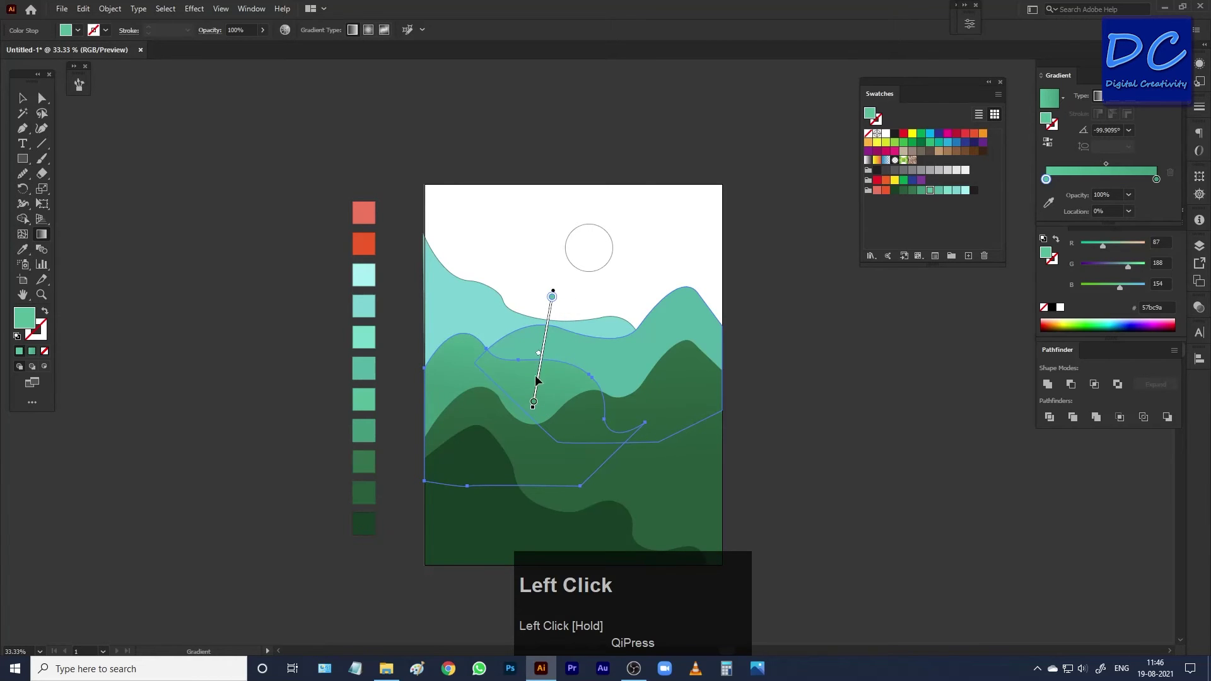
# Finish the teal hill's gradient and select the middle hill shape
pyautogui.press('v')
pyautogui.click(785, 315)
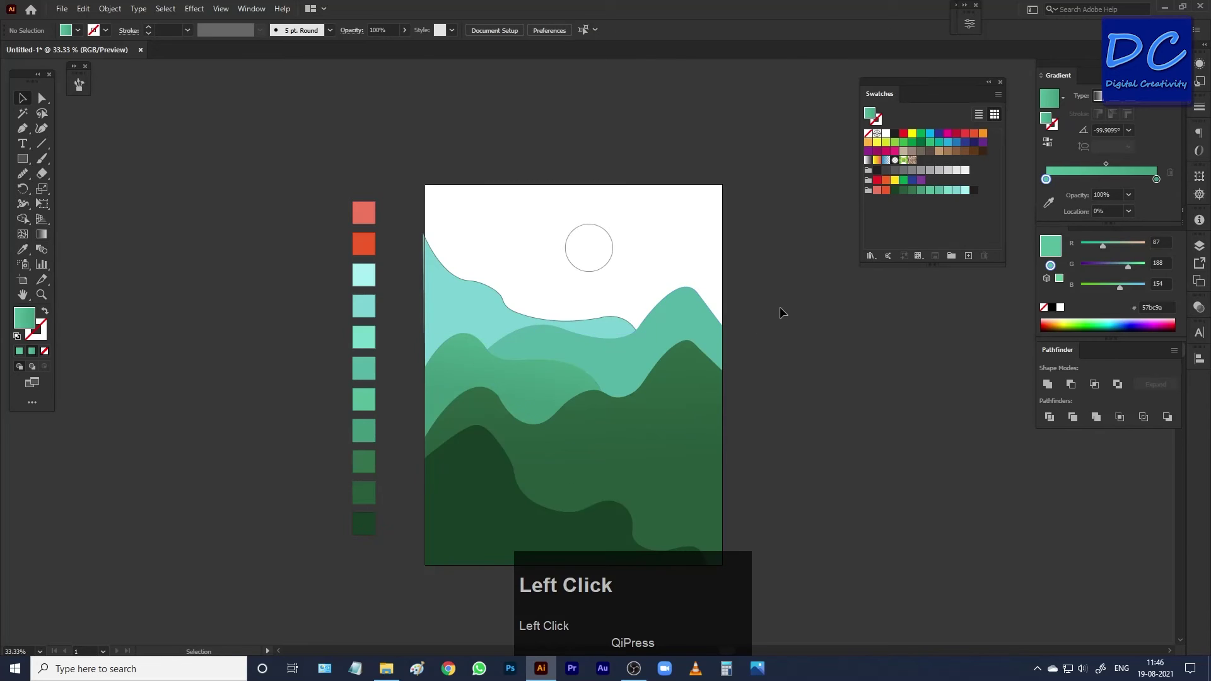
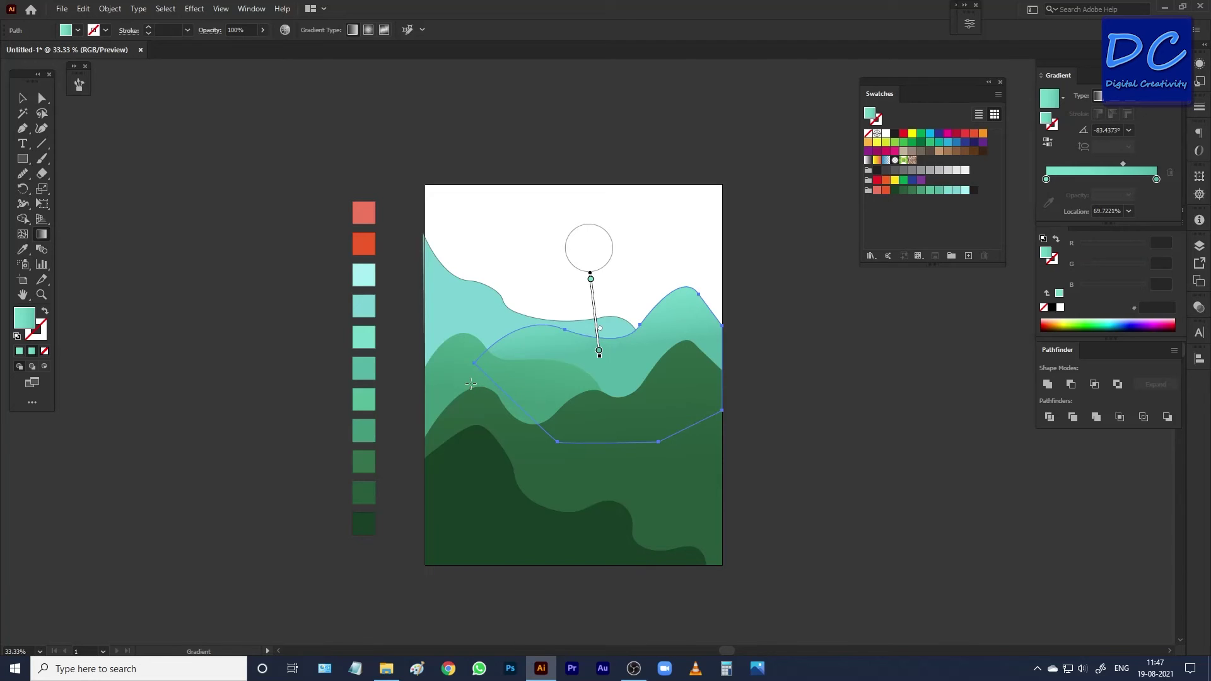
pyautogui.press('v')
pyautogui.moveTo(469, 381); pyautogui.dragTo(812, 414)
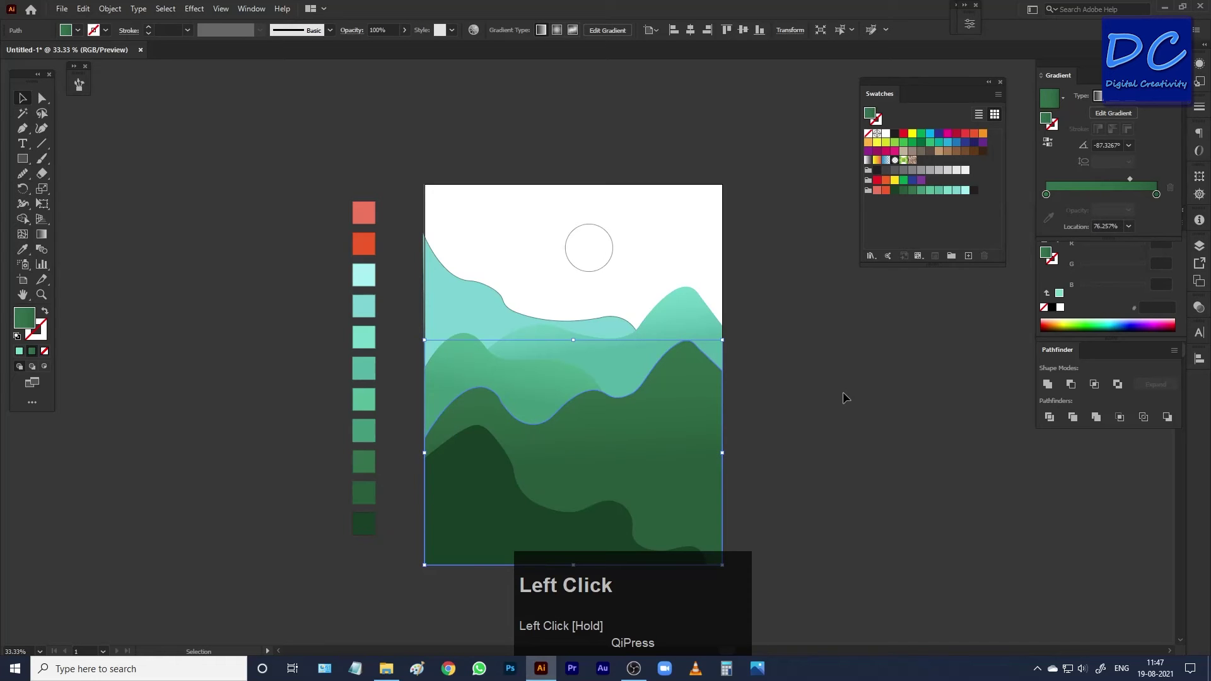
# Give the pale teal hill an angled gradient with a pale aqua end stop
pyautogui.click(812, 412)
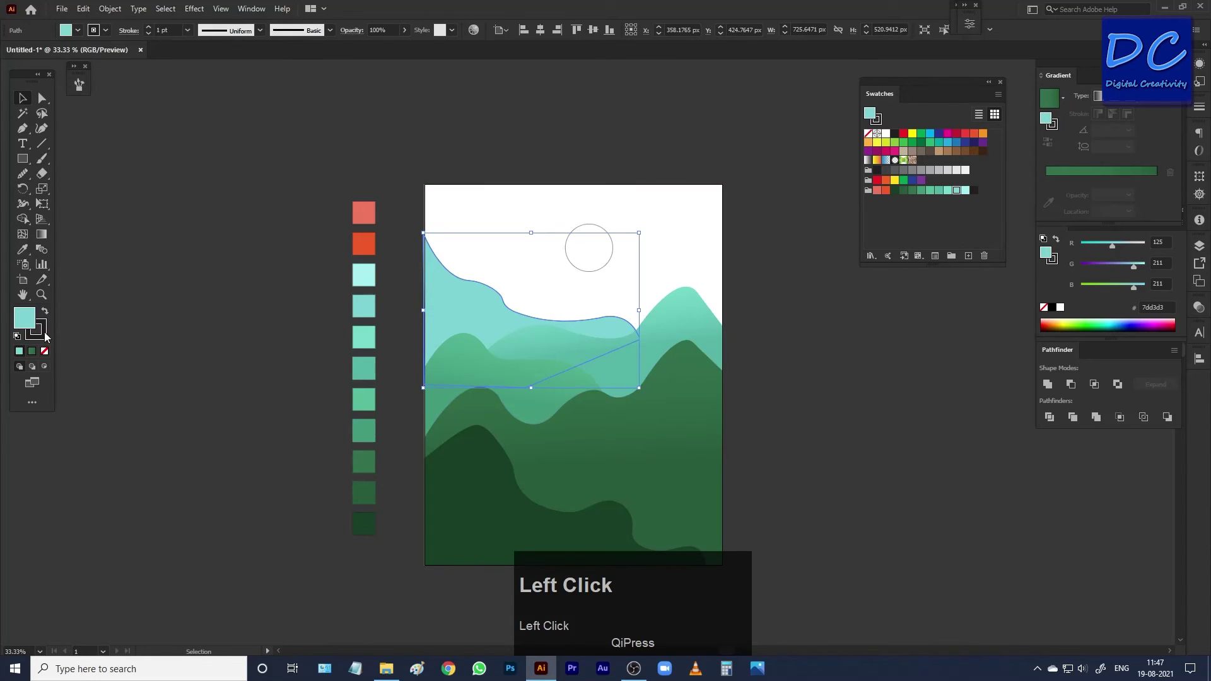
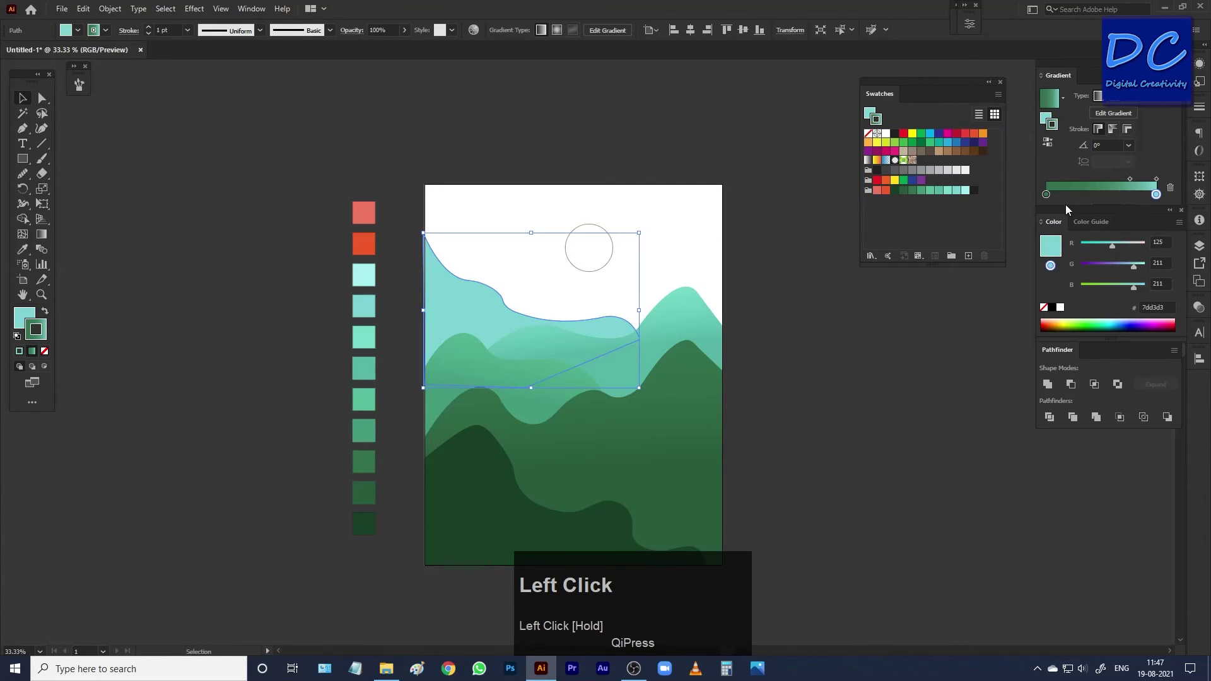
pyautogui.moveTo(47, 353); pyautogui.dragTo(1138, 183)
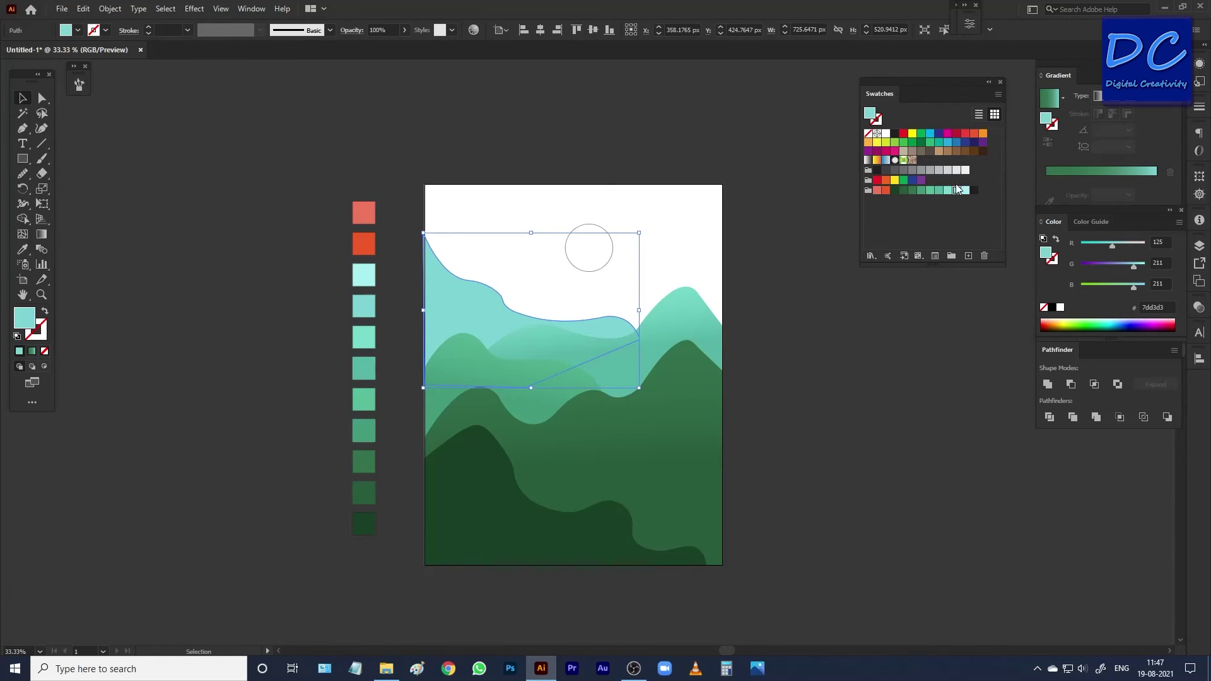
pyautogui.moveTo(1098, 177); pyautogui.dragTo(1132, 184)
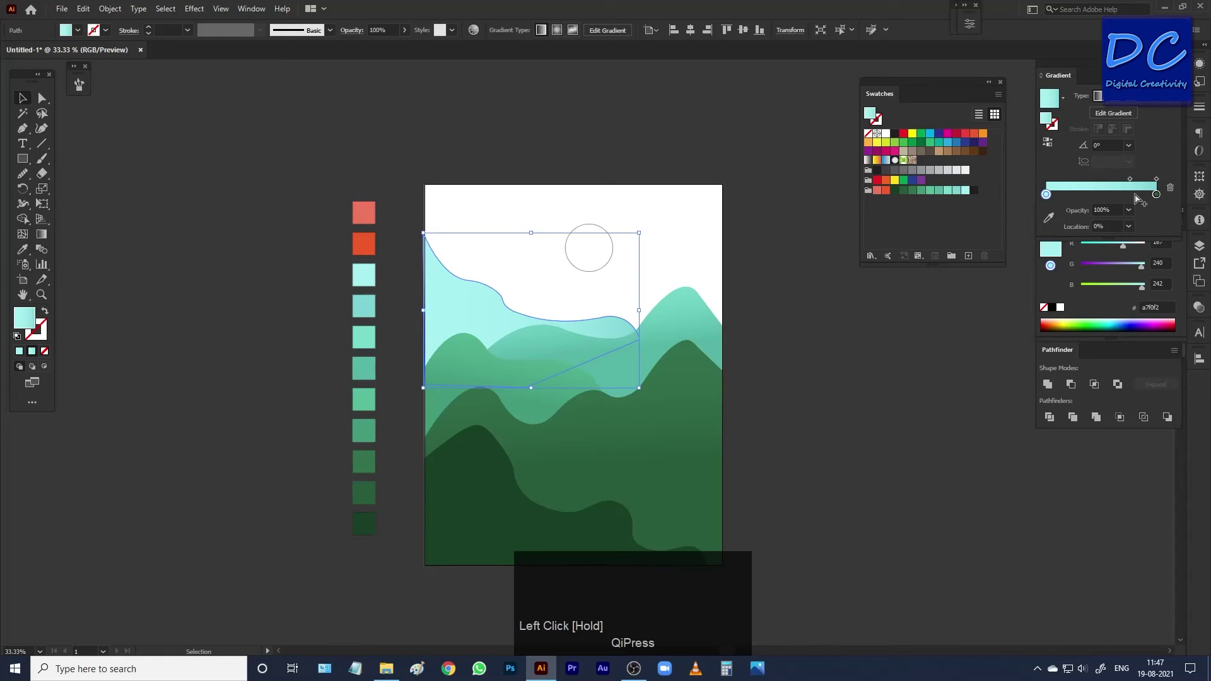
pyautogui.moveTo(1131, 184); pyautogui.dragTo(511, 310)
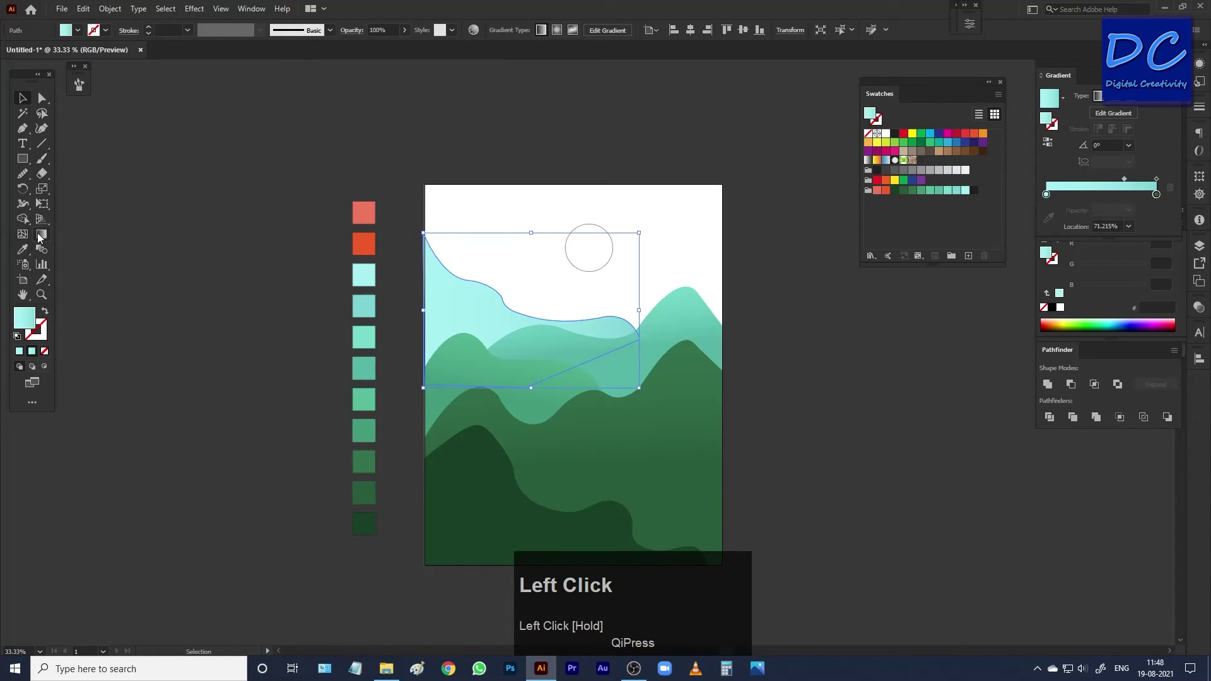
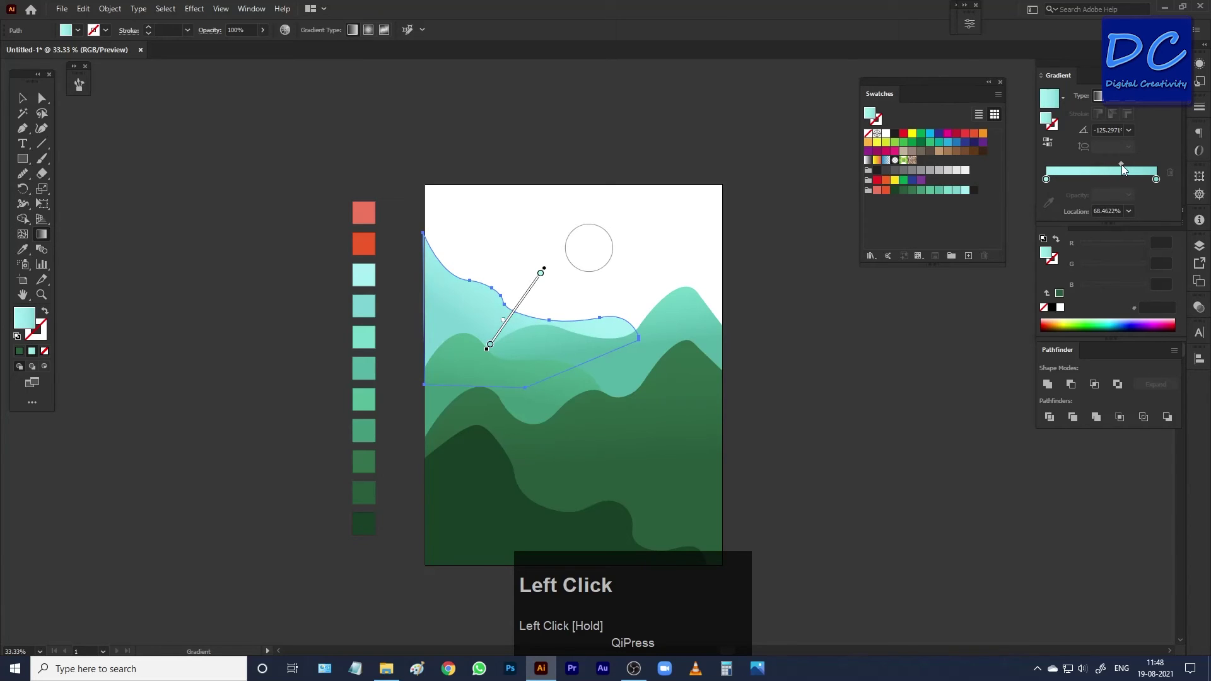
pyautogui.press('v')
# Clear the selection and select the sun circle
pyautogui.click(795, 298)
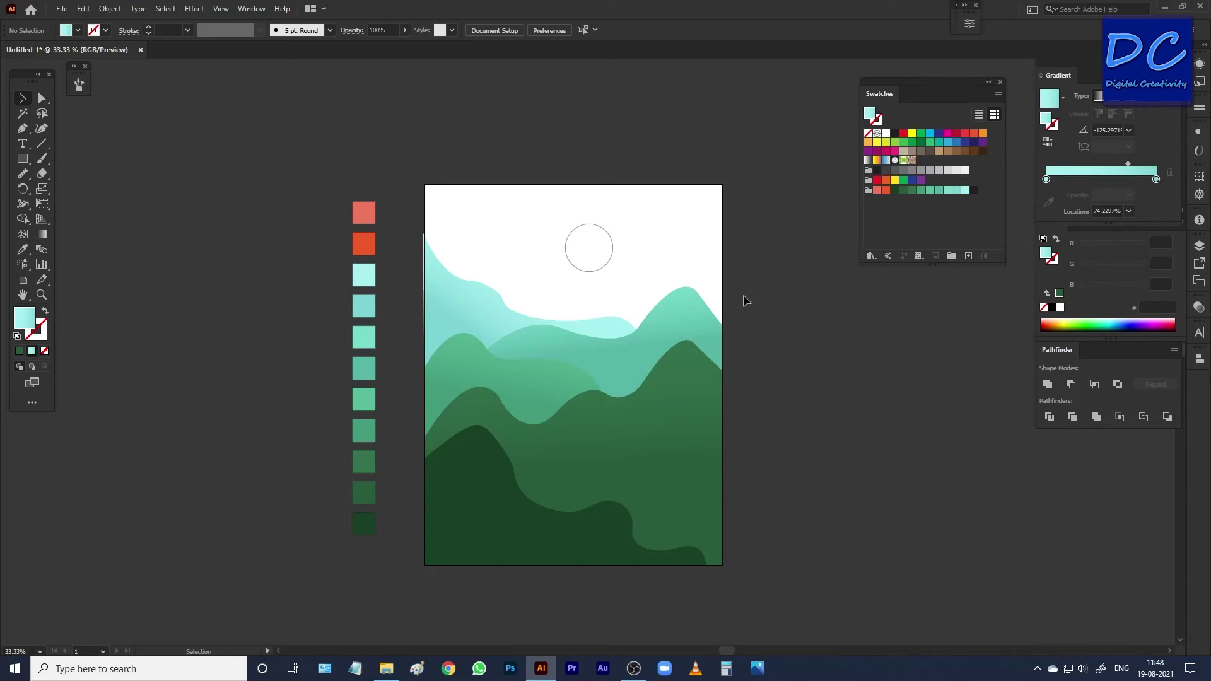
pyautogui.click(594, 254)
# Sample the orange-red colour and apply a gradient fill to the sun circle
pyautogui.click(364, 247)
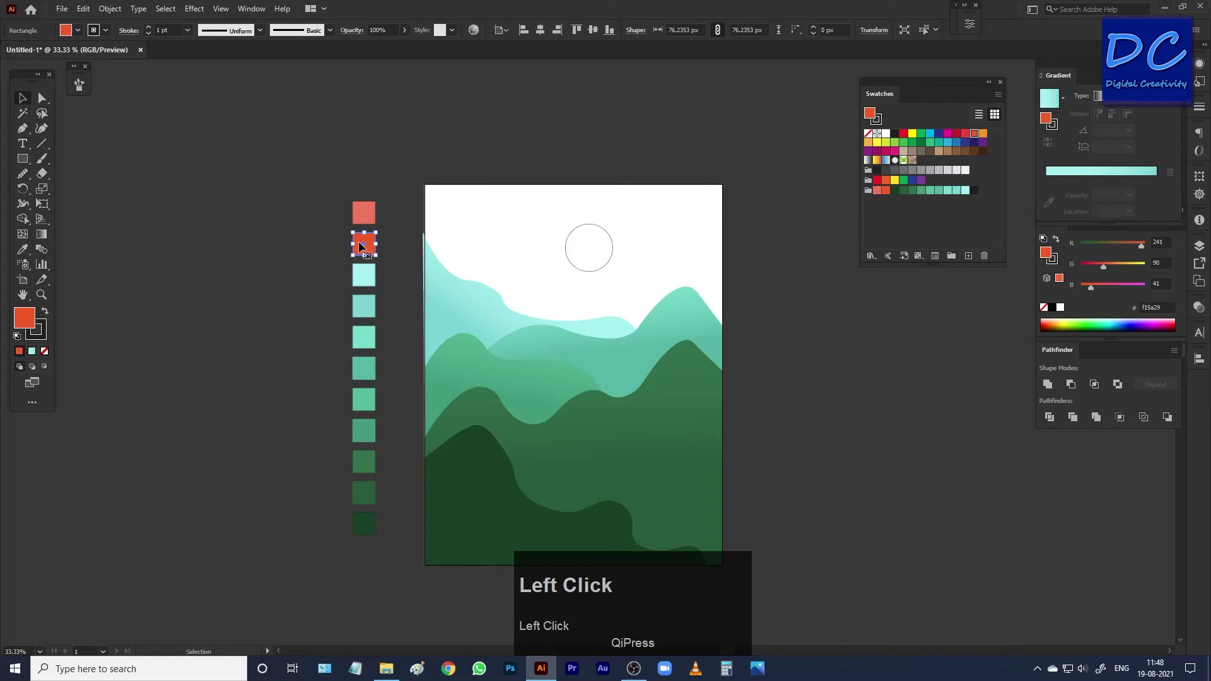
pyautogui.click(45, 339)
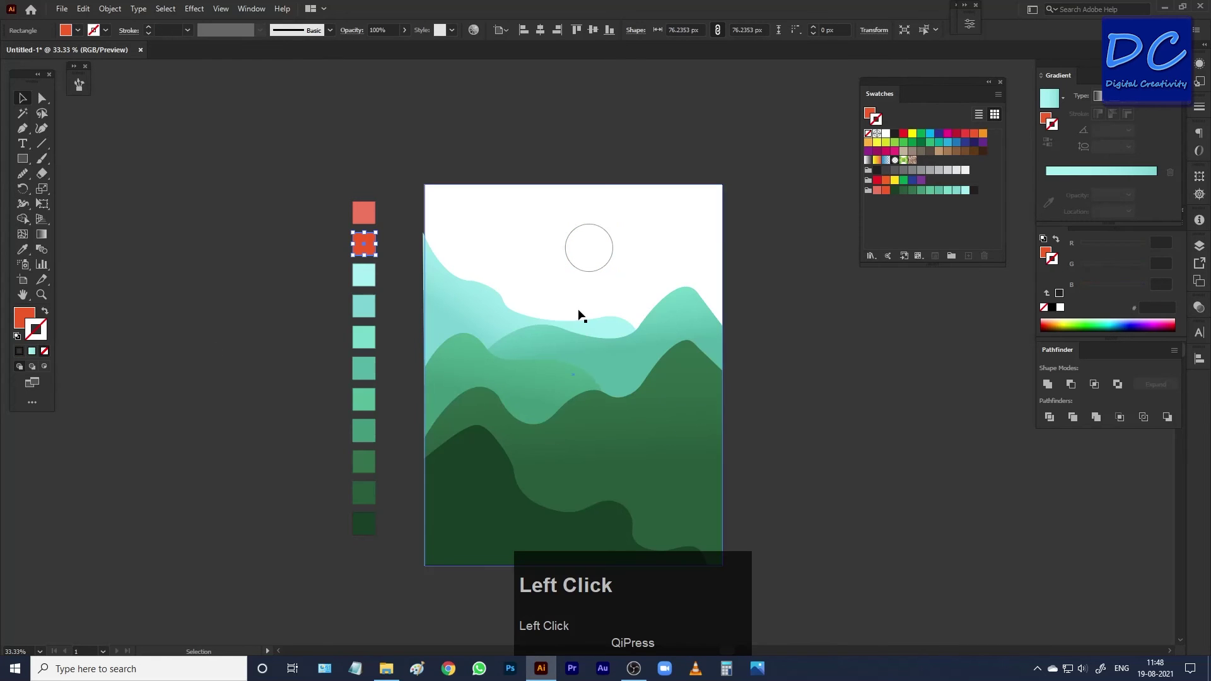
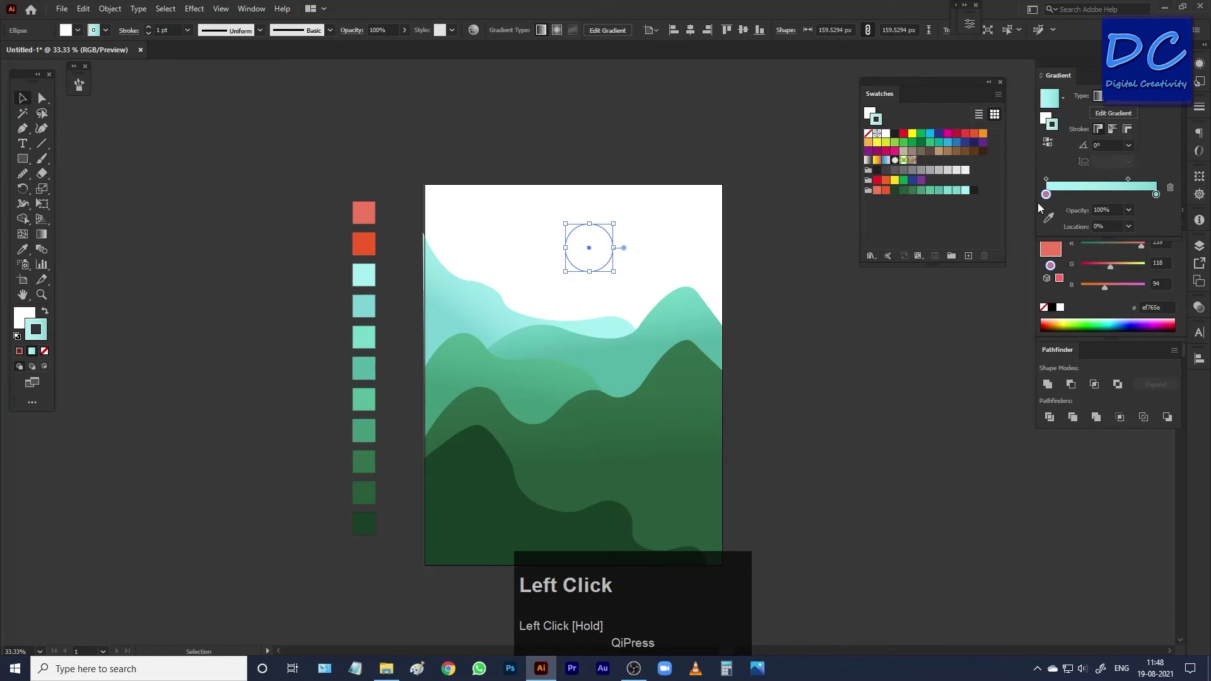
pyautogui.press('ctrl+z')
pyautogui.click(1079, 180)
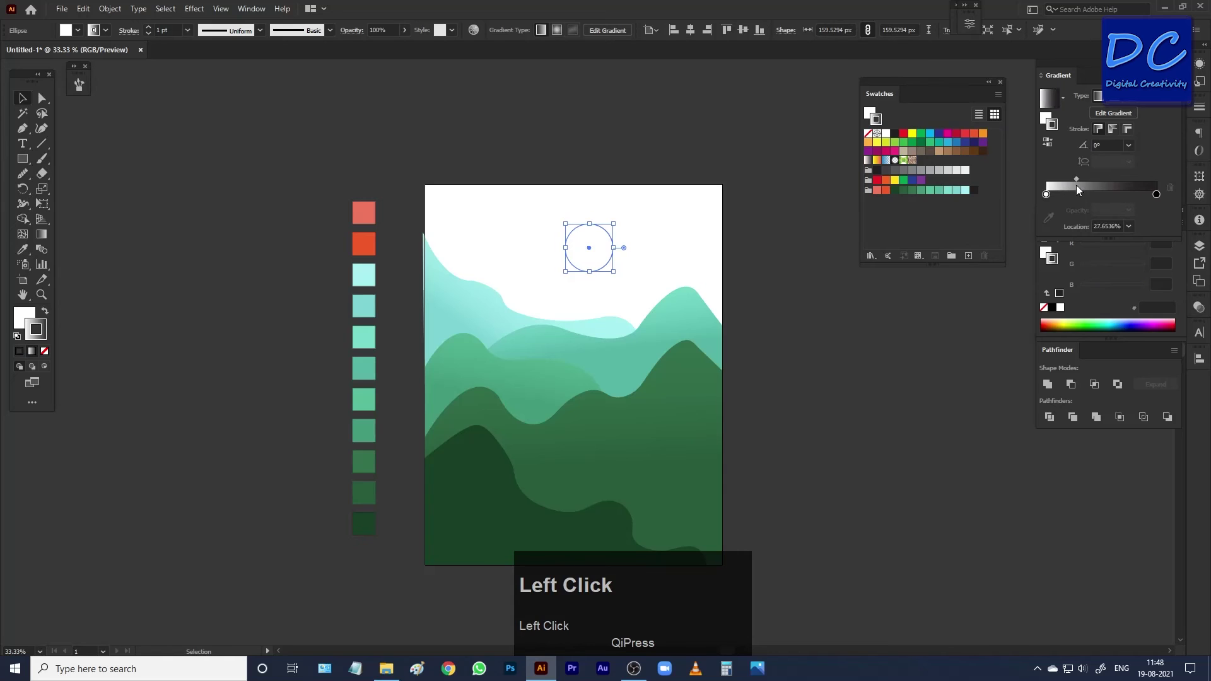
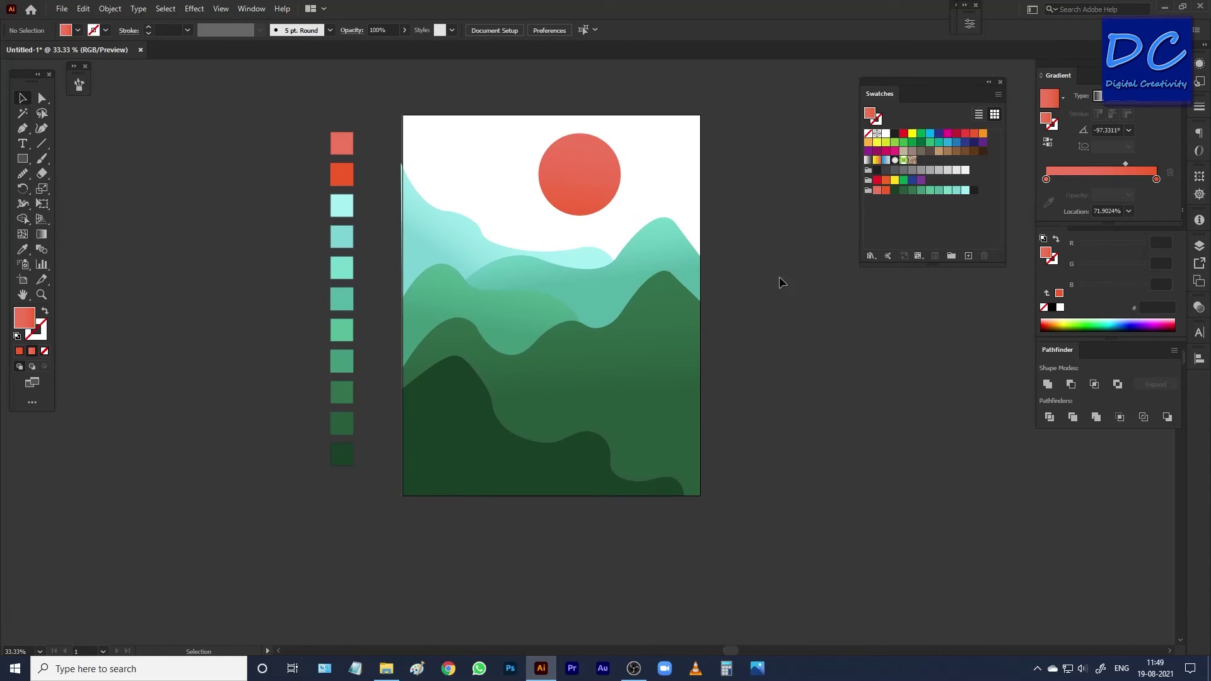
# Add a Drop Shadow effect to the dark front hill and adjust its offset values
pyautogui.click(517, 449)
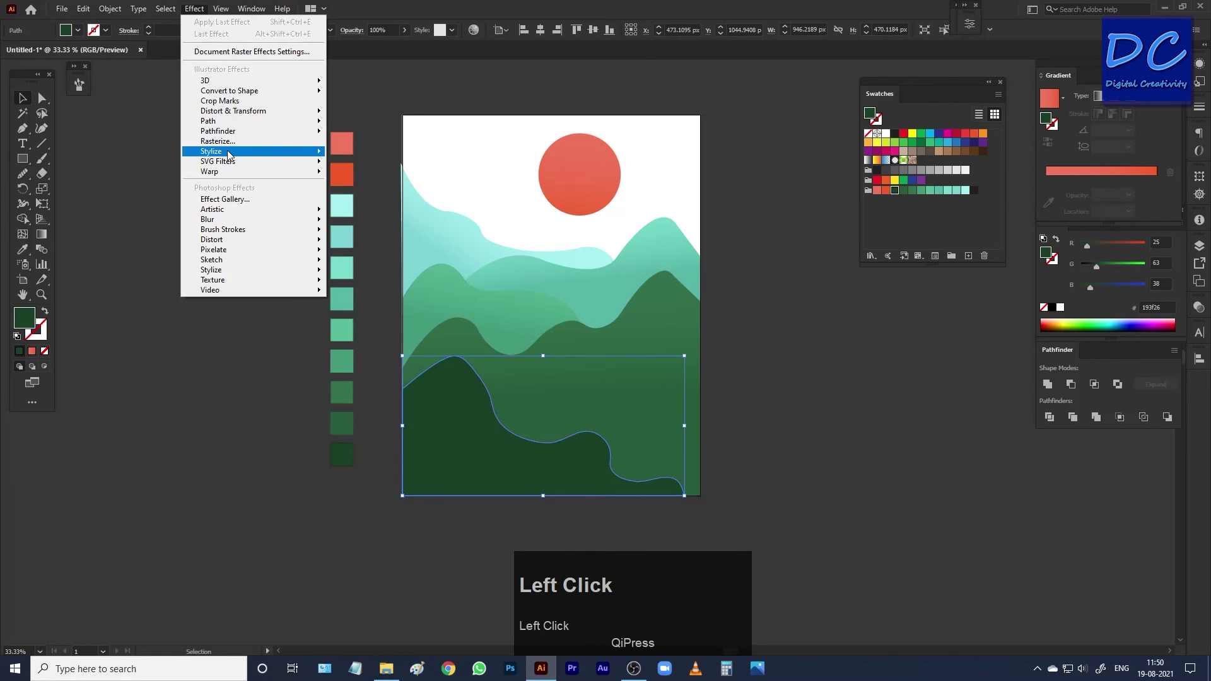
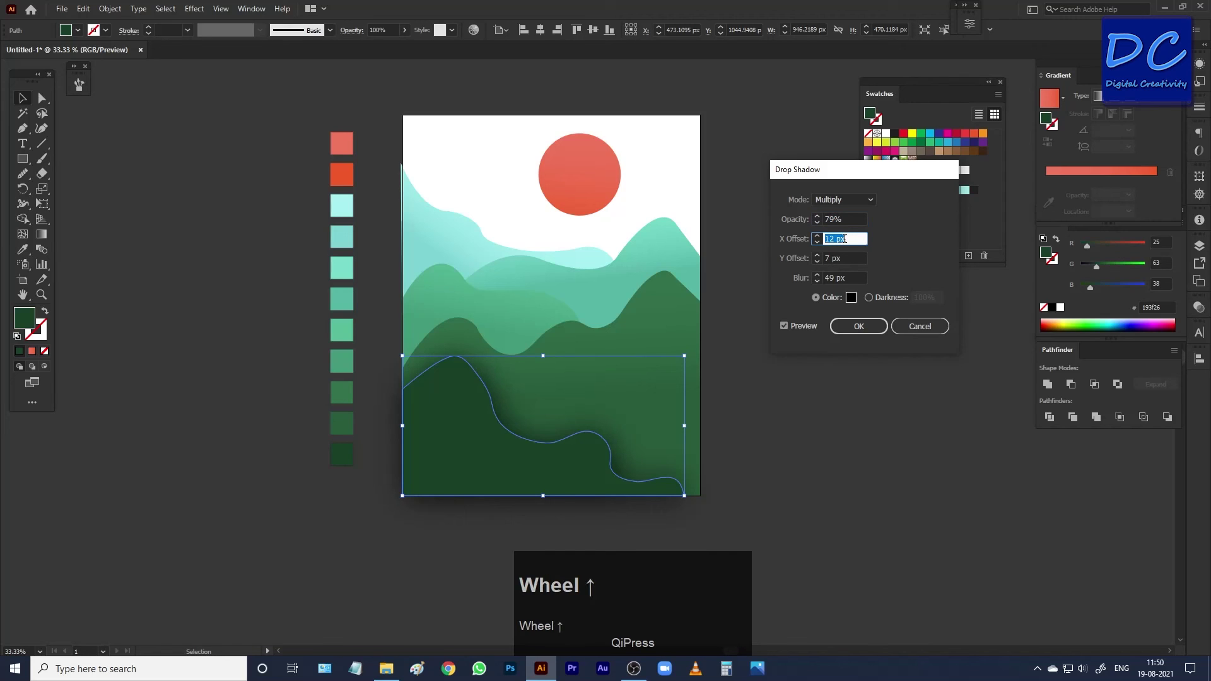
pyautogui.click(850, 269)
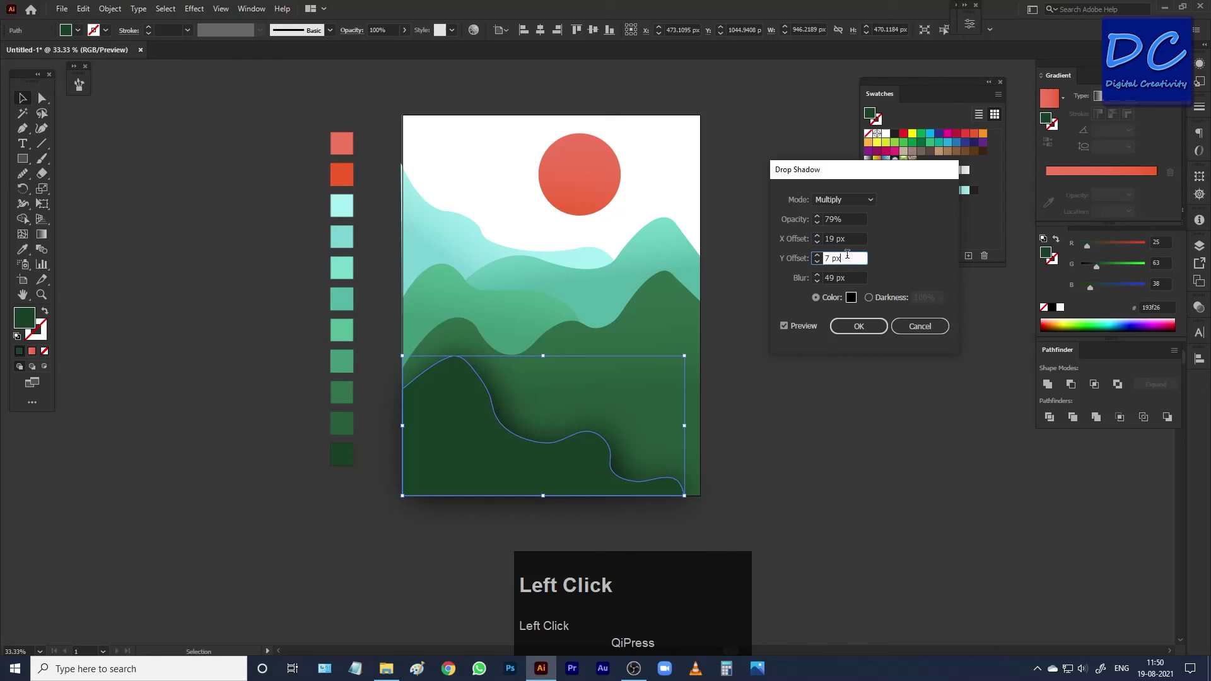
pyautogui.scroll(3)
pyautogui.scroll(-3)
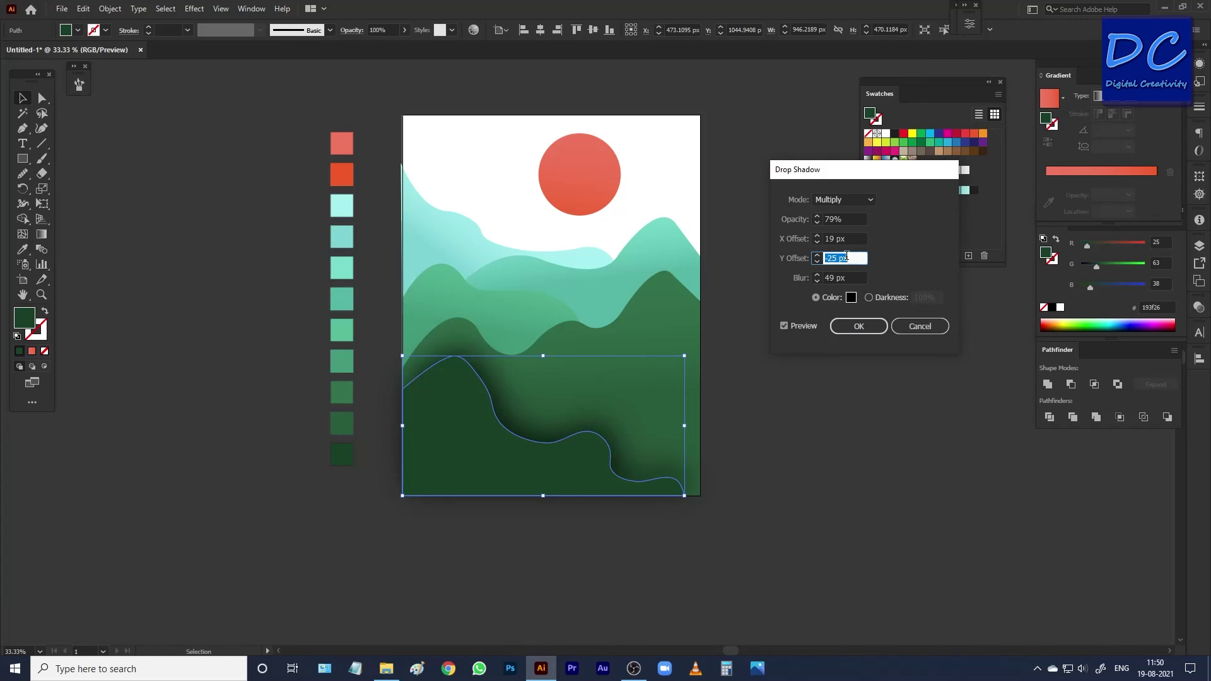
pyautogui.scroll(3)
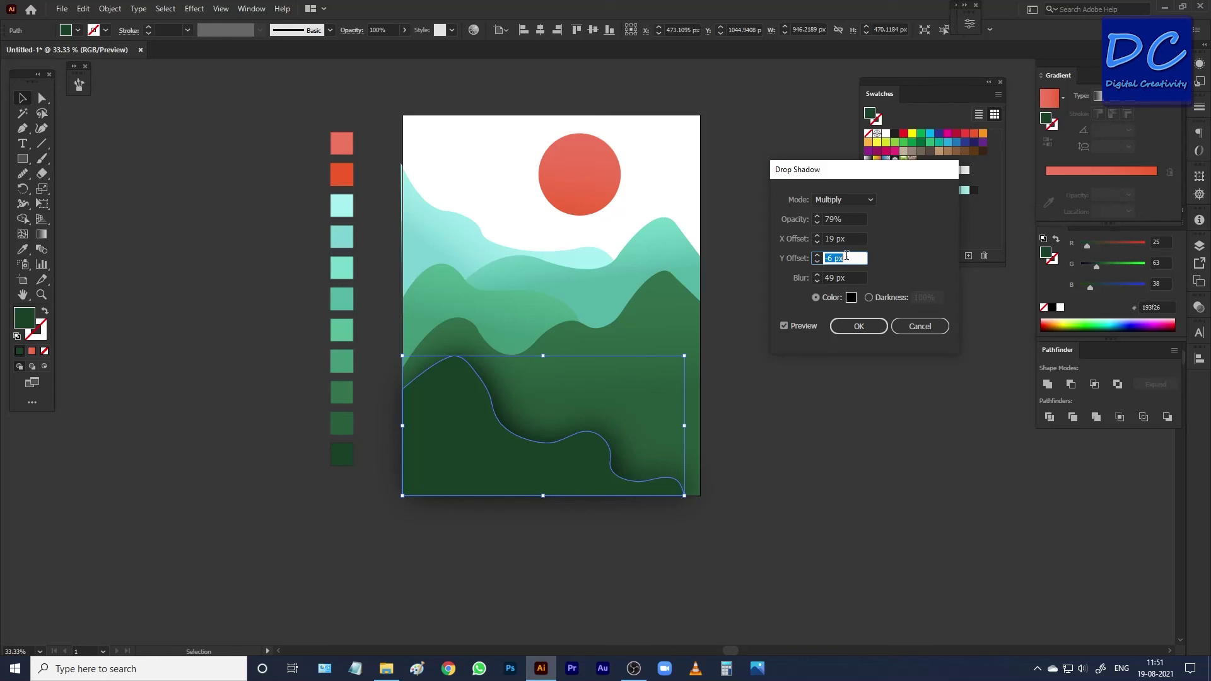
pyautogui.press('ctrl+z')
# Choose the shadow blend mode and confirm the drop shadow
pyautogui.click(860, 204)
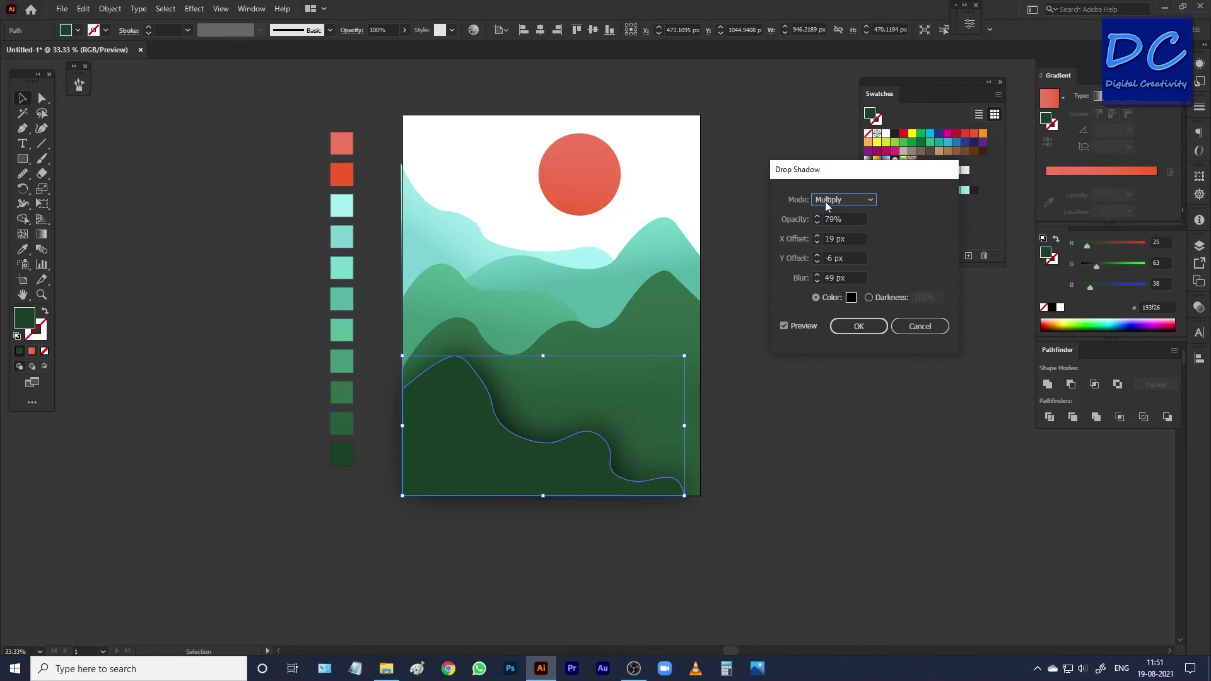
pyautogui.click(844, 204)
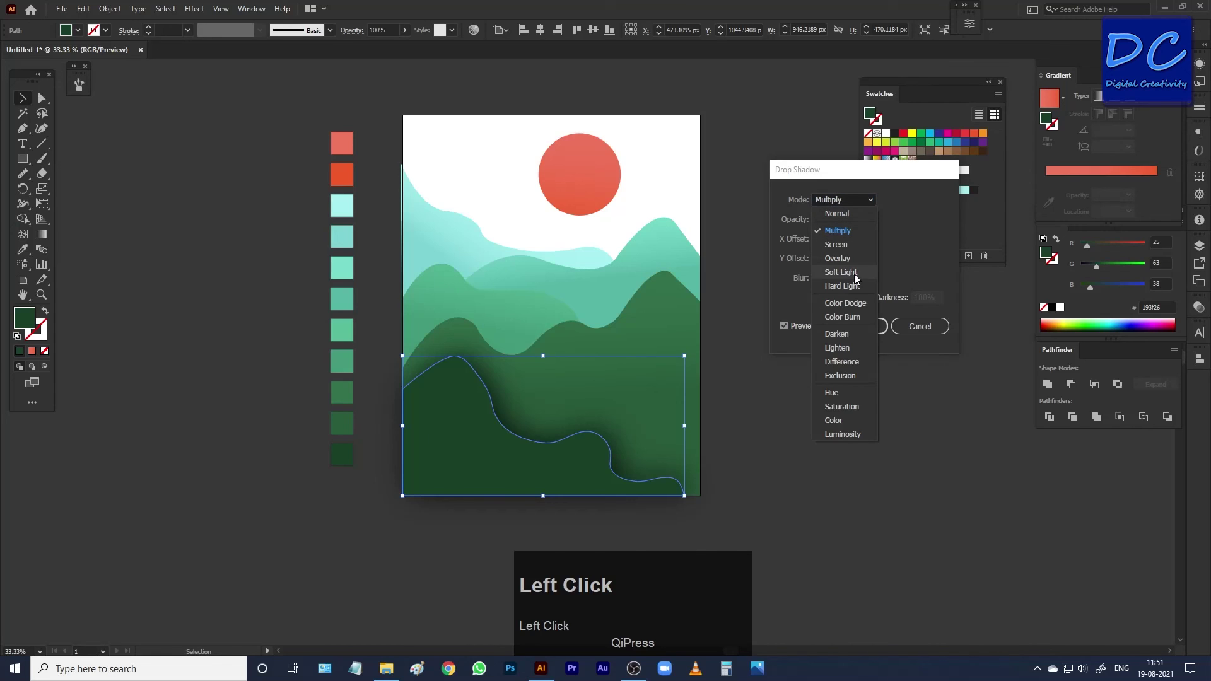
pyautogui.click(908, 423)
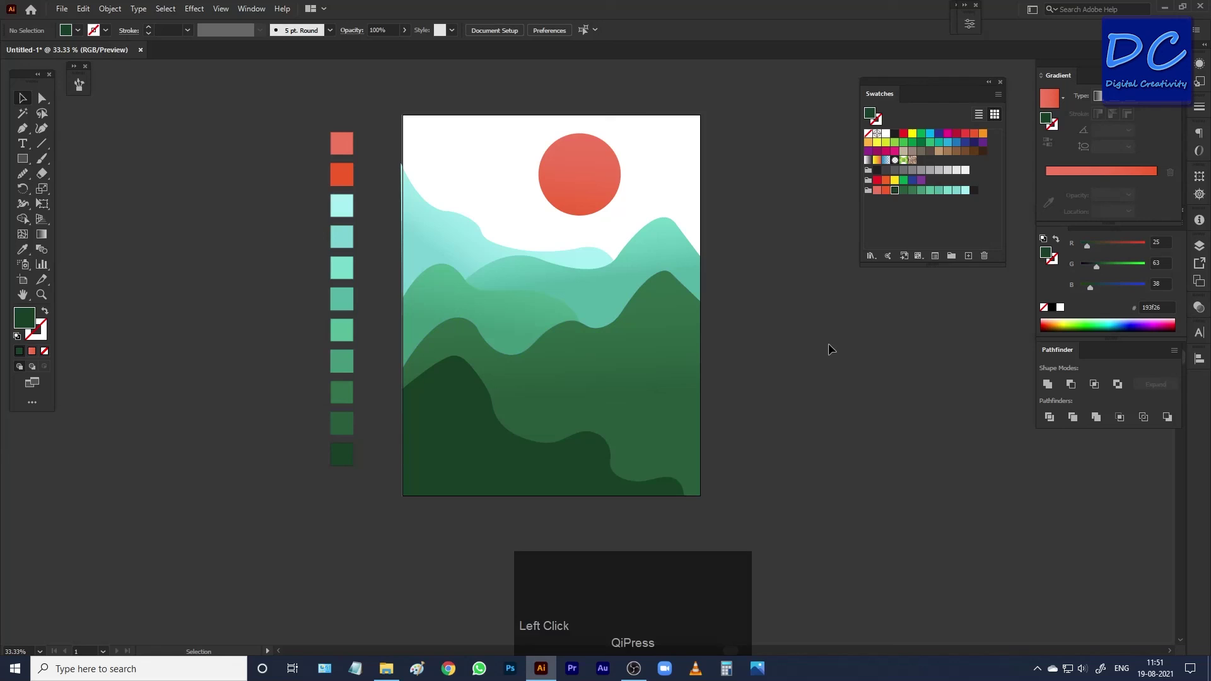
# Zoom out to view the whole poster and clear the selection
pyautogui.click(457, 247)
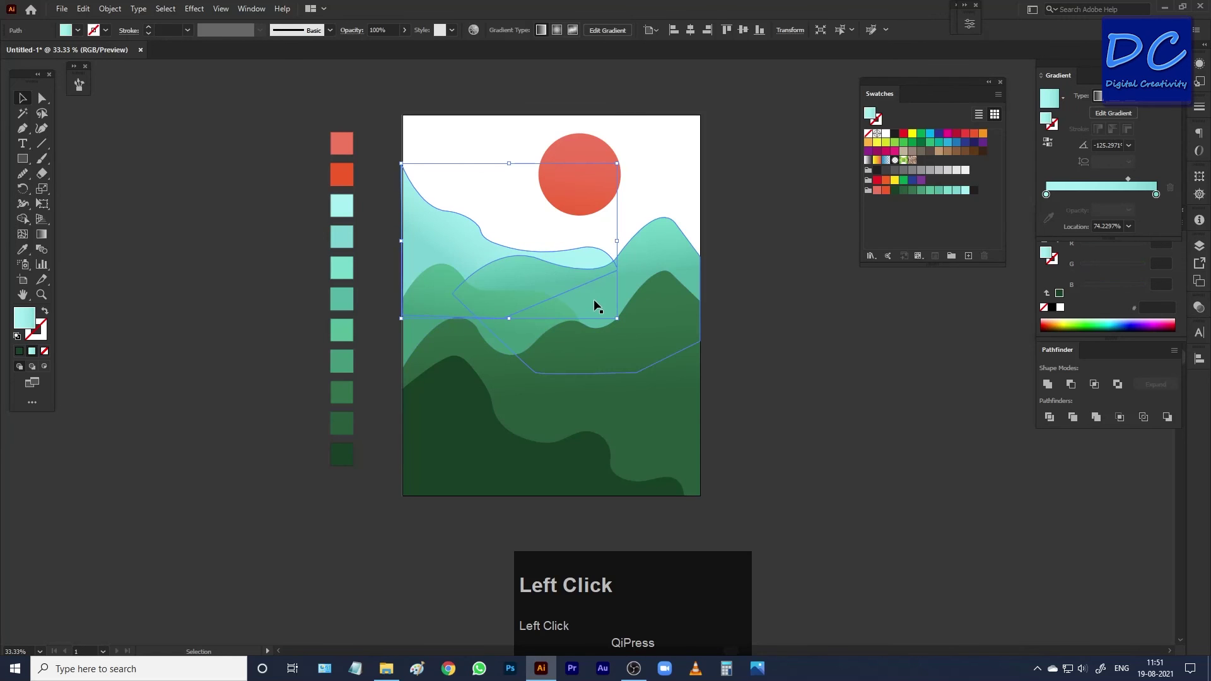
pyautogui.press('Right')
pyautogui.click(764, 368)
pyautogui.scroll(3)
pyautogui.scroll(-3)
pyautogui.press('space')
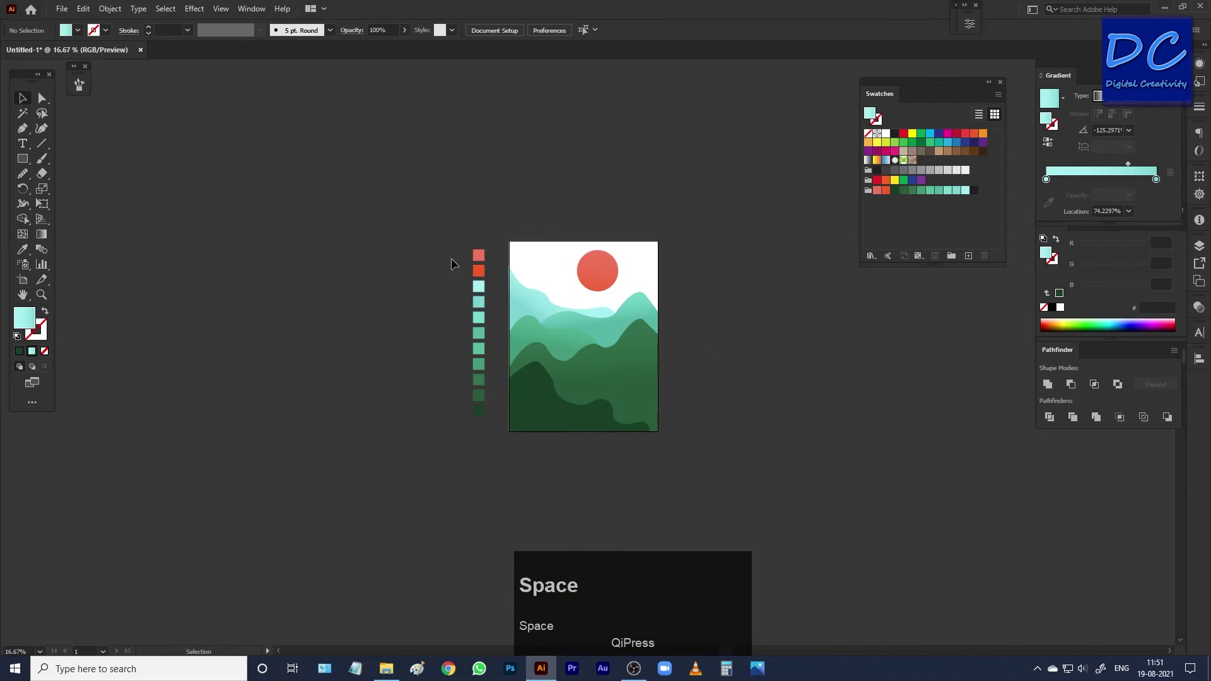
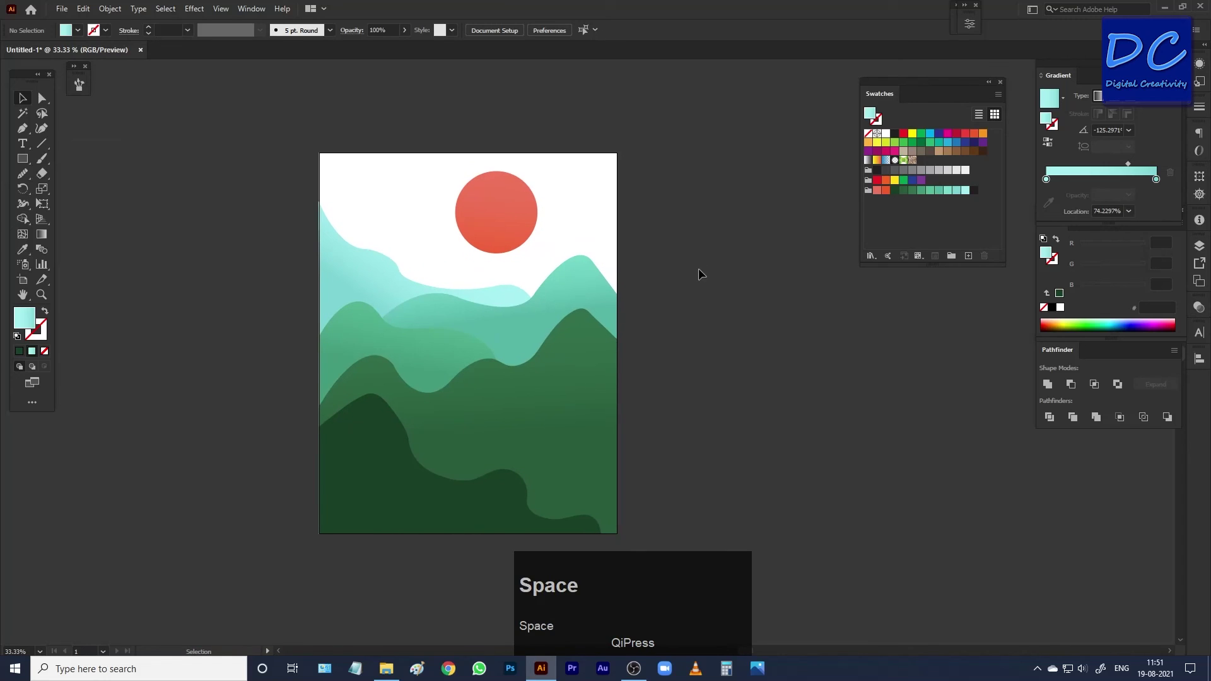
# Draw an artboard-sized rectangle and make a clipping mask over all artwork
pyautogui.click(24, 160)
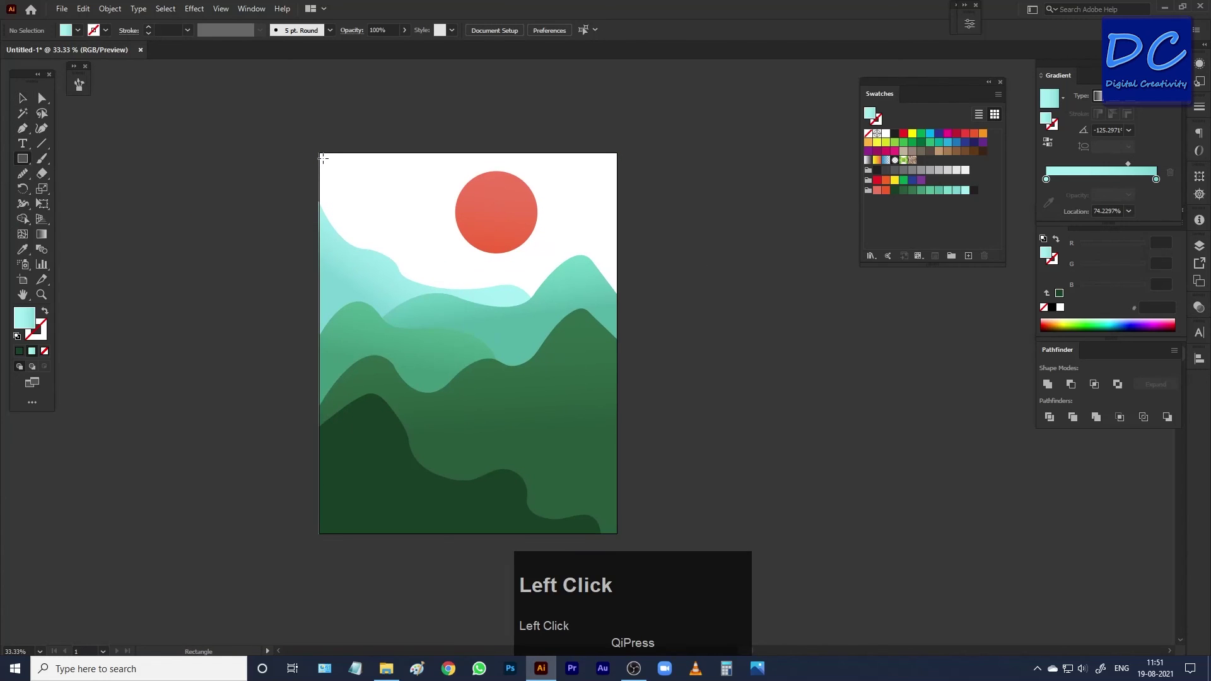
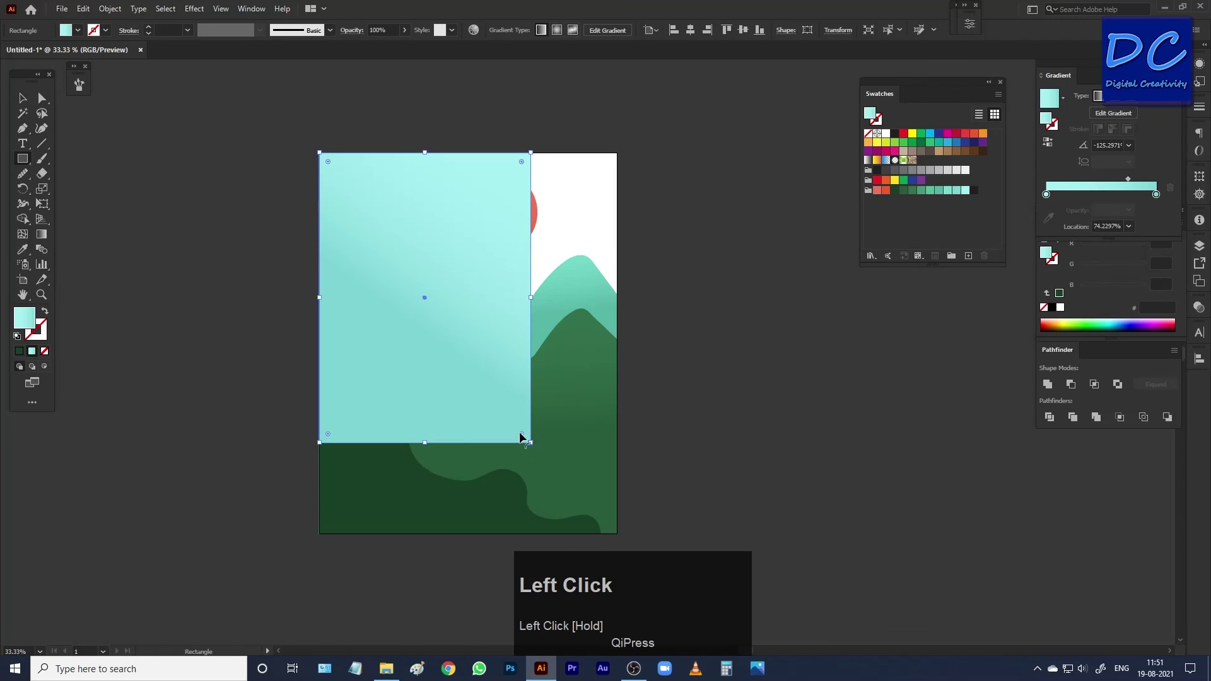
pyautogui.press('Right')
pyautogui.press('Down')
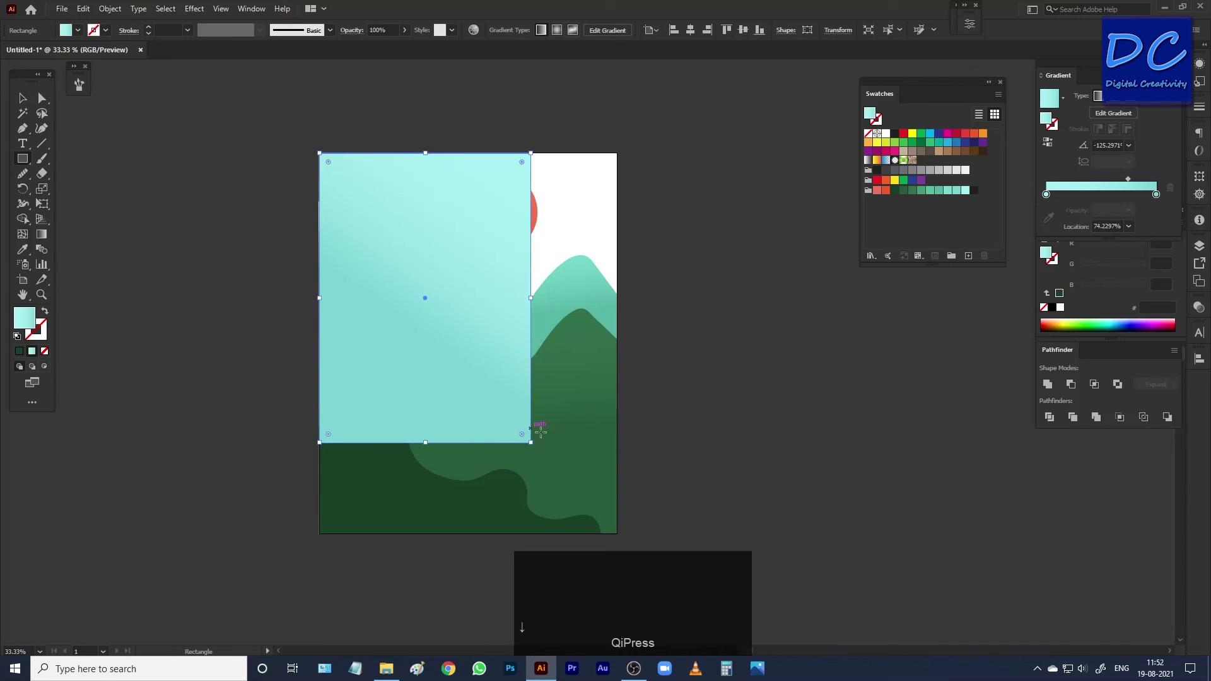
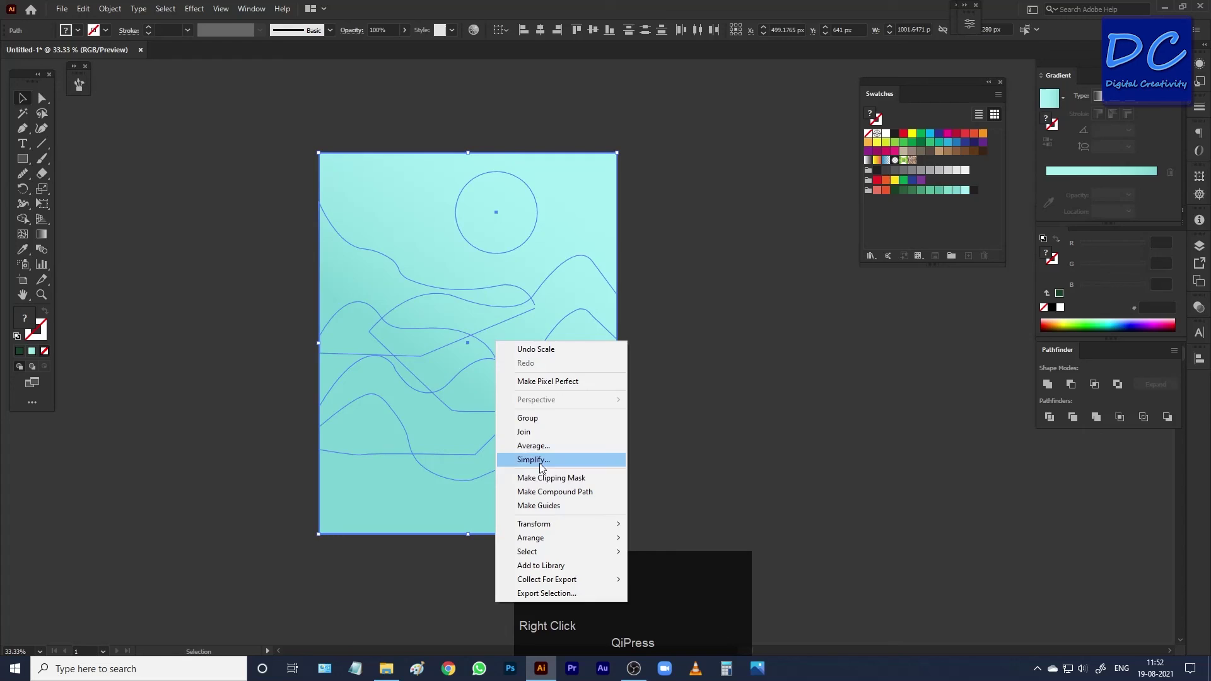
pyautogui.click(540, 484)
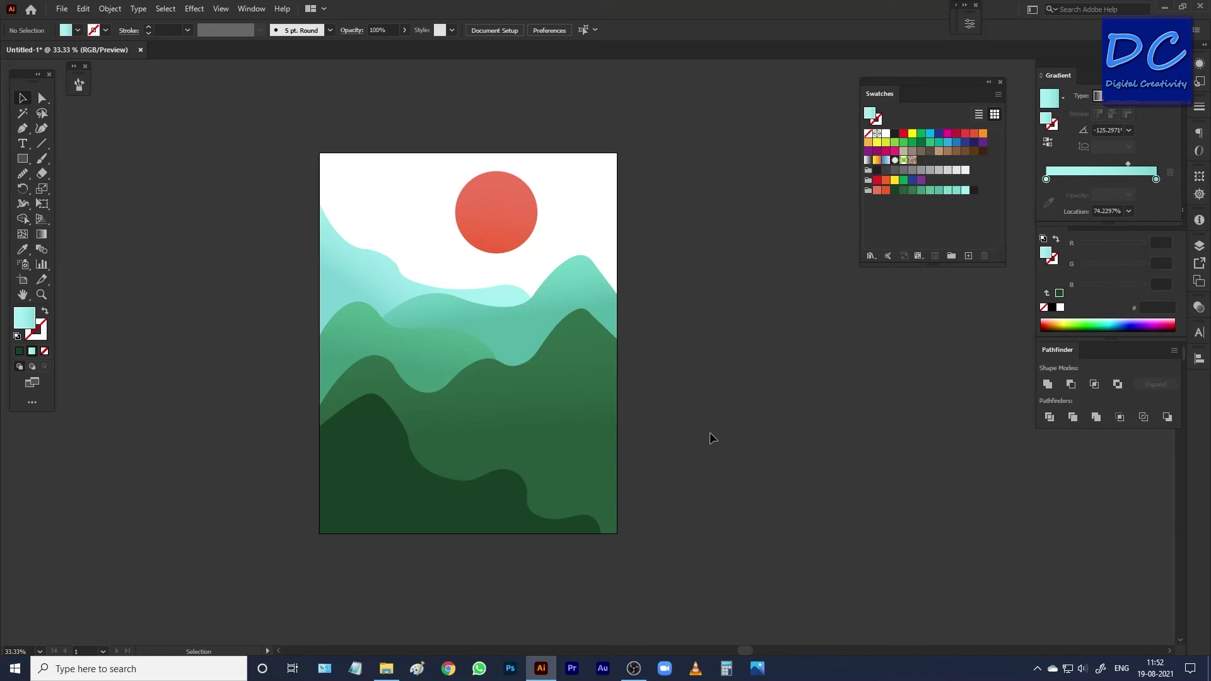
# Save As an AI file named 'Simple Nature Vector Portrait'
pyautogui.click(63, 11)
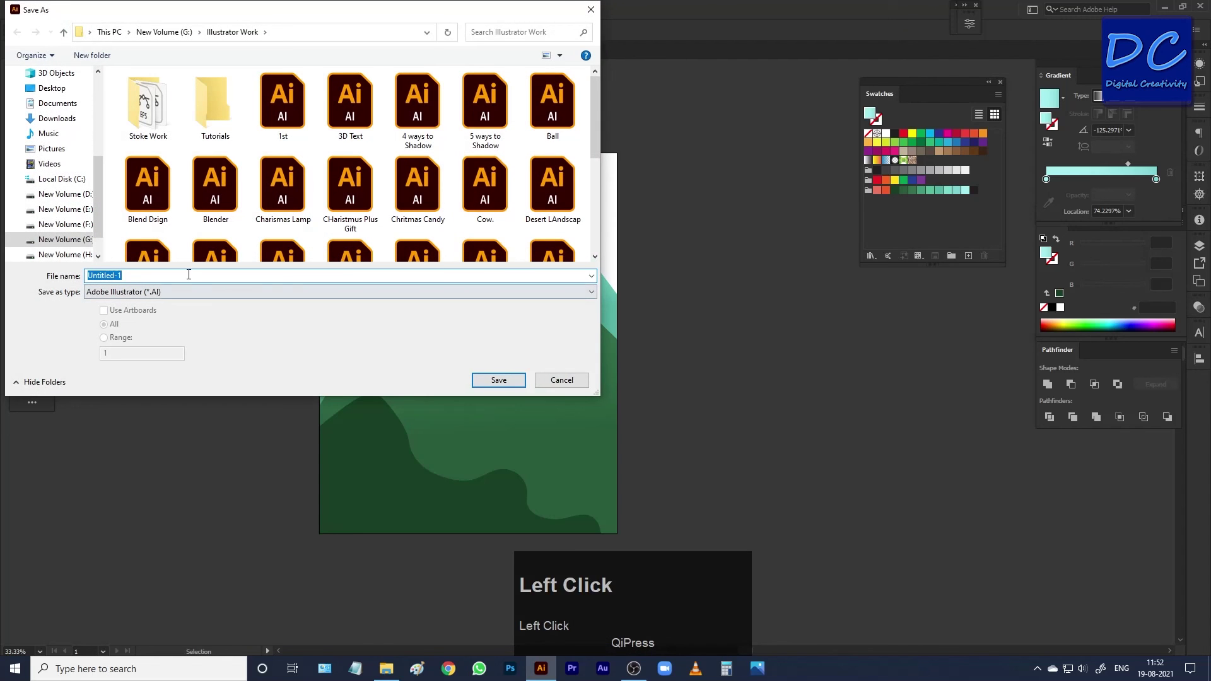
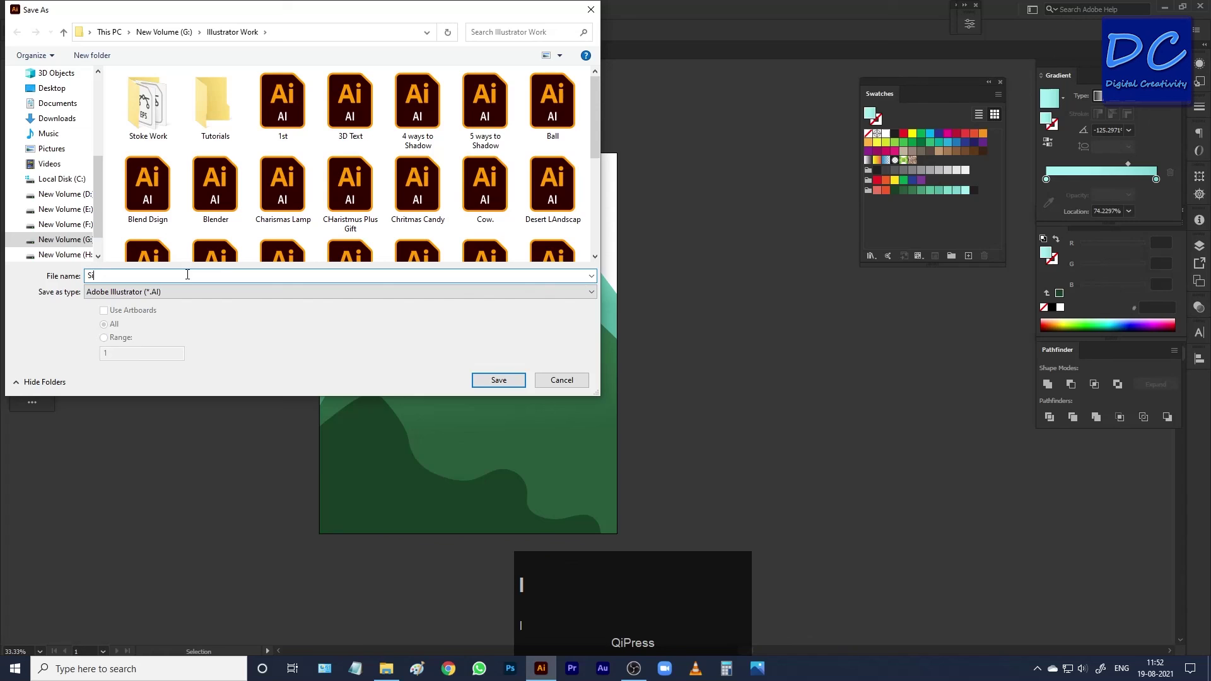
pyautogui.write('mple')
pyautogui.press('space')
pyautogui.write('ature')
pyautogui.press('space')
pyautogui.press('BackSpace')
pyautogui.press('space')
pyautogui.write('ector')
pyautogui.press('space')
pyautogui.write('otrait')
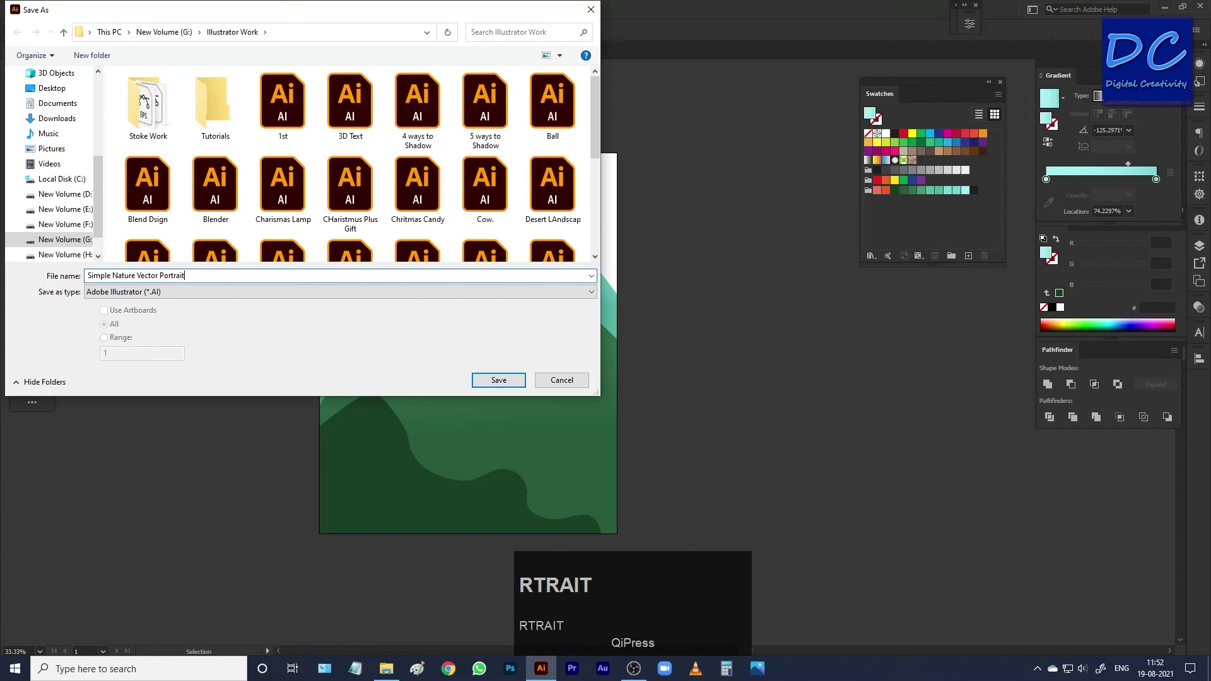